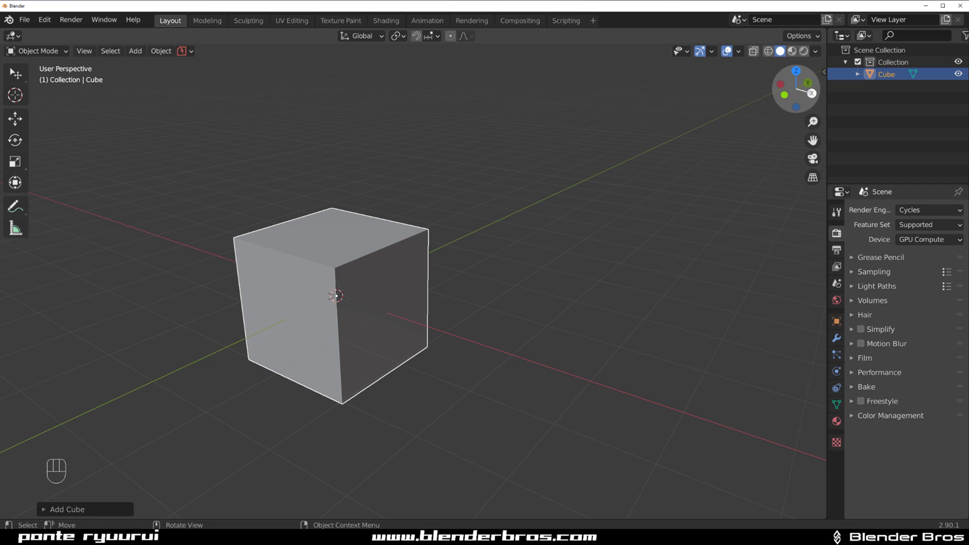
Add a Bevel modifier to the cube with Amount 0.1 m and 1 segment
{"action": "left_click_drag", "start_coordinate": [823, 49], "coordinate": [650, 302]}
{"action": "left_click_drag", "start_coordinate": [472, 282], "coordinate": [458, 259]}
{"action": "left_click_drag", "start_coordinate": [433, 237], "coordinate": [476, 226]}
{"action": "middle_click", "coordinate": [472, 229]}
{"action": "middle_click", "coordinate": [460, 232]}
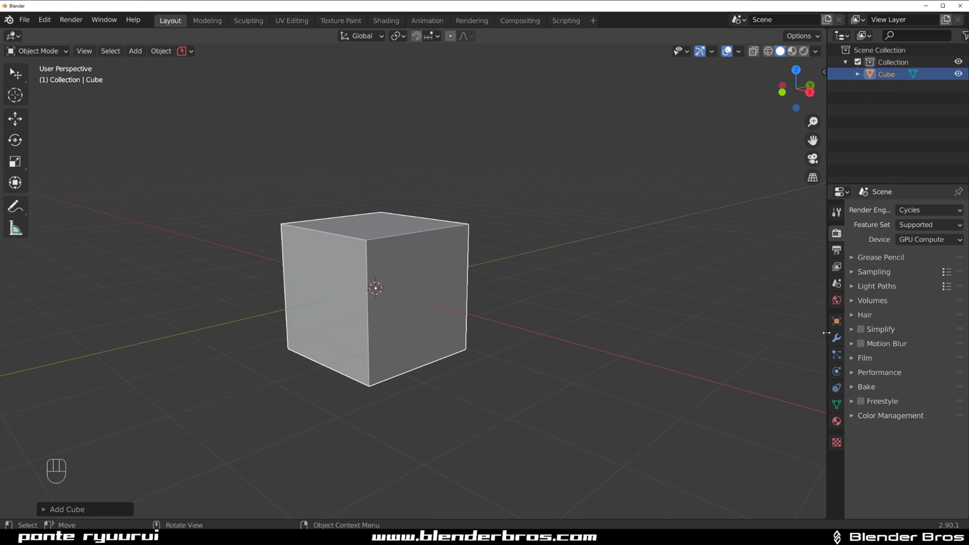
{"action": "left_click", "coordinate": [837, 341]}
{"action": "left_click_drag", "start_coordinate": [880, 215], "coordinate": [738, 254]}
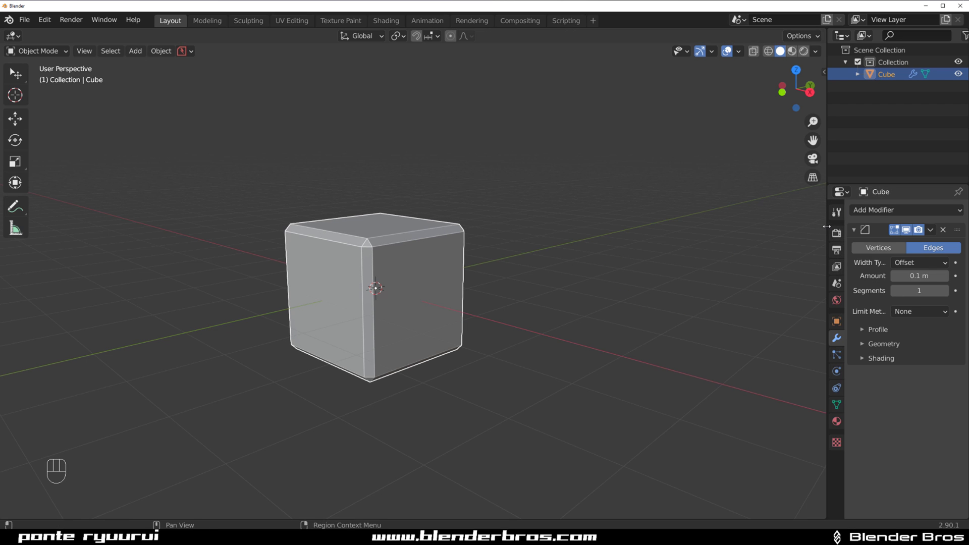
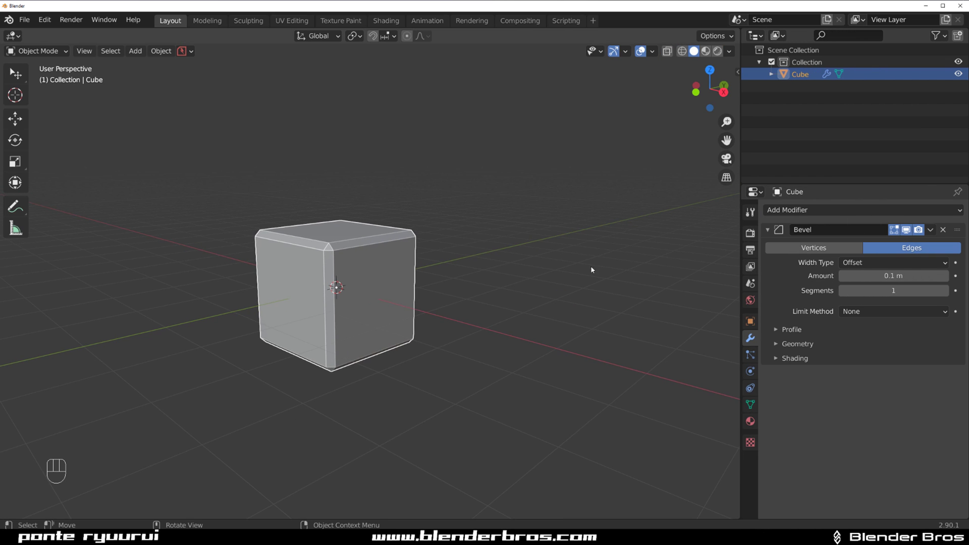
{"action": "left_click_drag", "start_coordinate": [494, 266], "coordinate": [509, 265]}
{"action": "left_click_drag", "start_coordinate": [498, 258], "coordinate": [519, 265]}
{"action": "left_click_drag", "start_coordinate": [515, 269], "coordinate": [514, 282]}
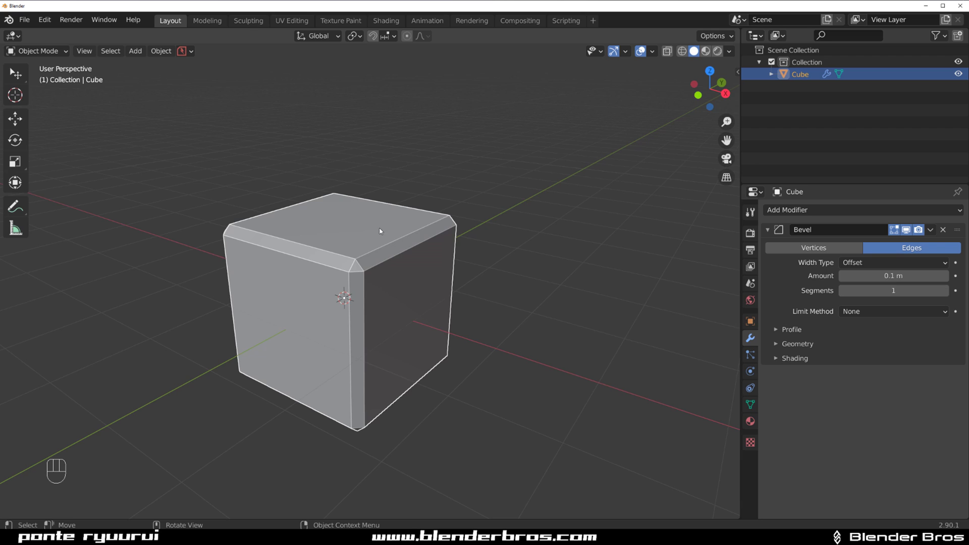
{"action": "left_click_drag", "start_coordinate": [405, 249], "coordinate": [394, 240]}
{"action": "key", "text": "Tab"}
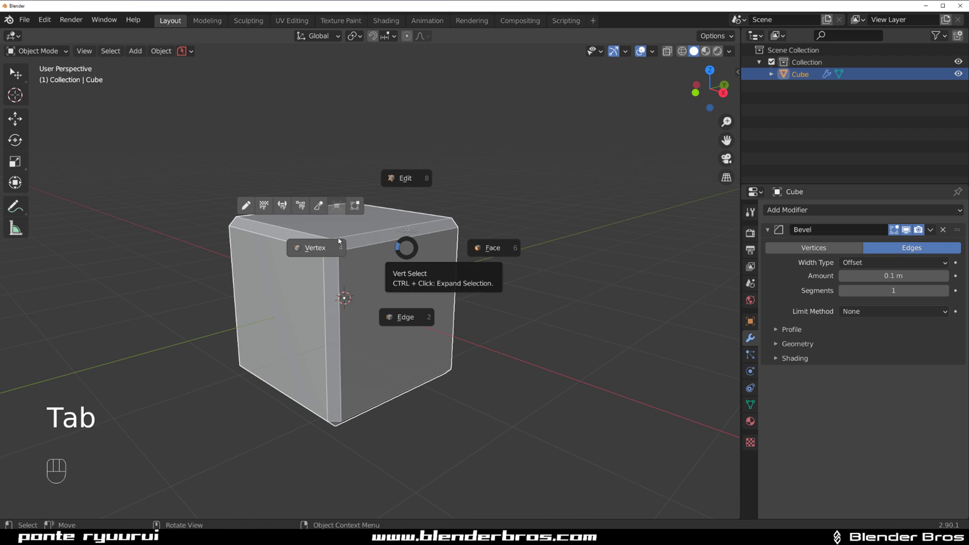
{"action": "left_click", "coordinate": [351, 199]}
{"action": "key", "text": "Tab"}
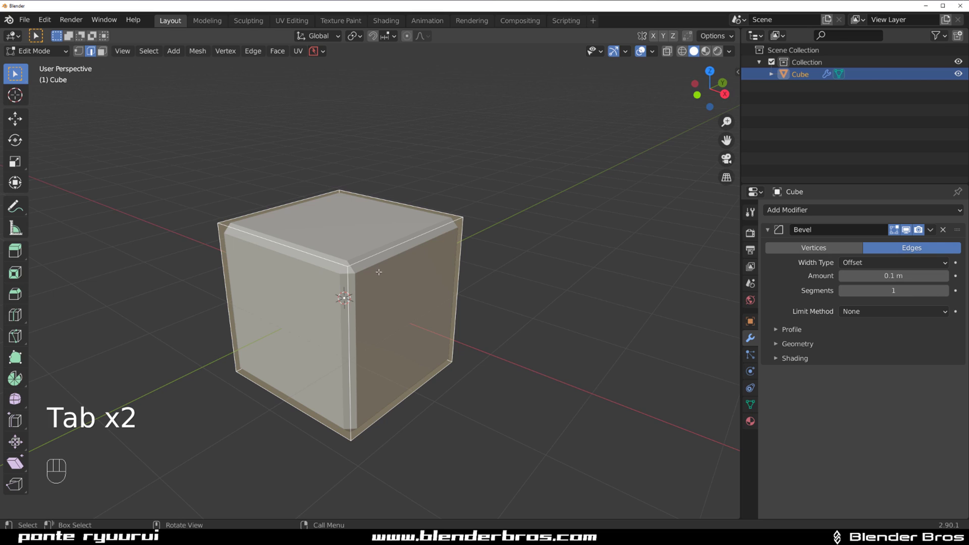
{"action": "key", "text": "Tab"}
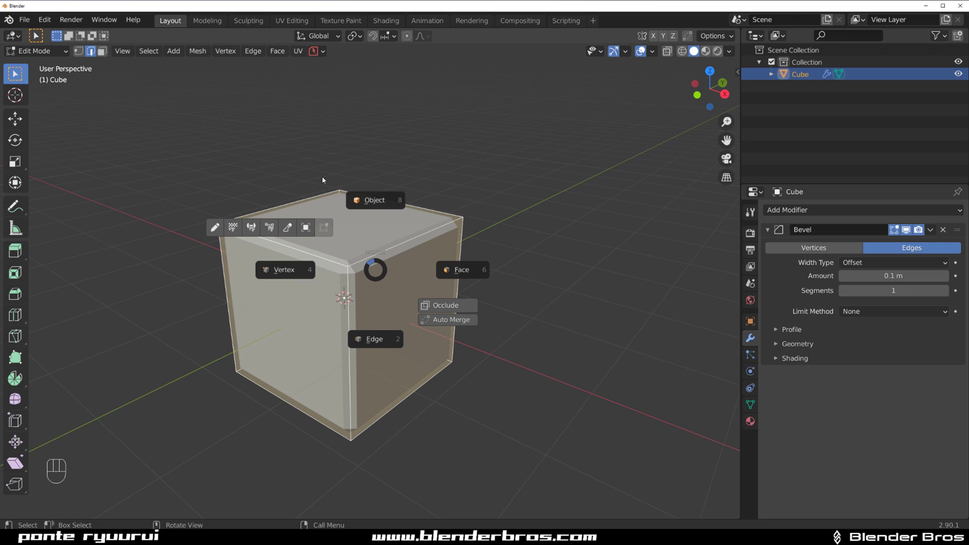
{"action": "key", "text": "Tab"}
{"action": "key", "text": "Tab"}
{"action": "key", "text": "Tab"}
{"action": "key", "text": "Tab"}
{"action": "left_click_drag", "start_coordinate": [428, 212], "coordinate": [397, 211]}
{"action": "key", "text": "Tab"}
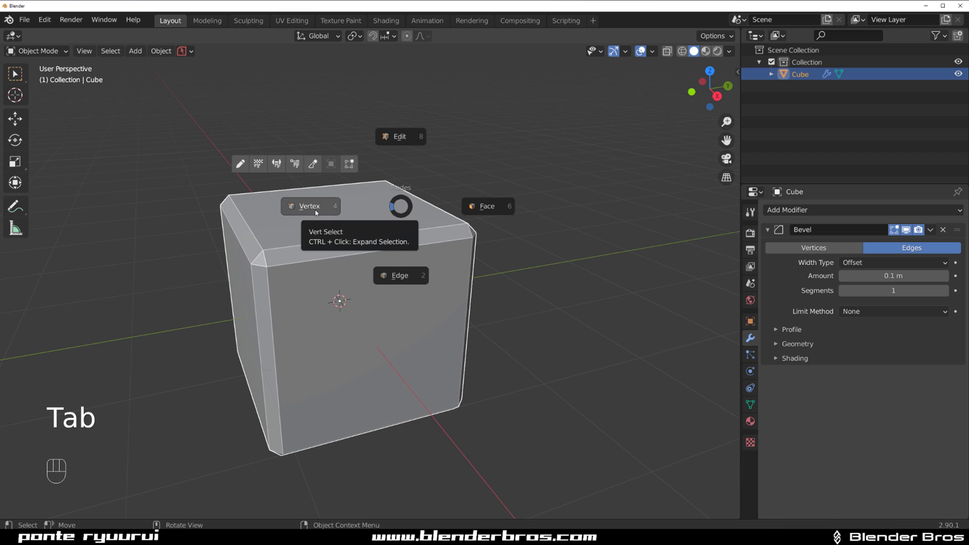
{"action": "key", "text": "Tab"}
{"action": "left_click_drag", "start_coordinate": [345, 211], "coordinate": [370, 211]}
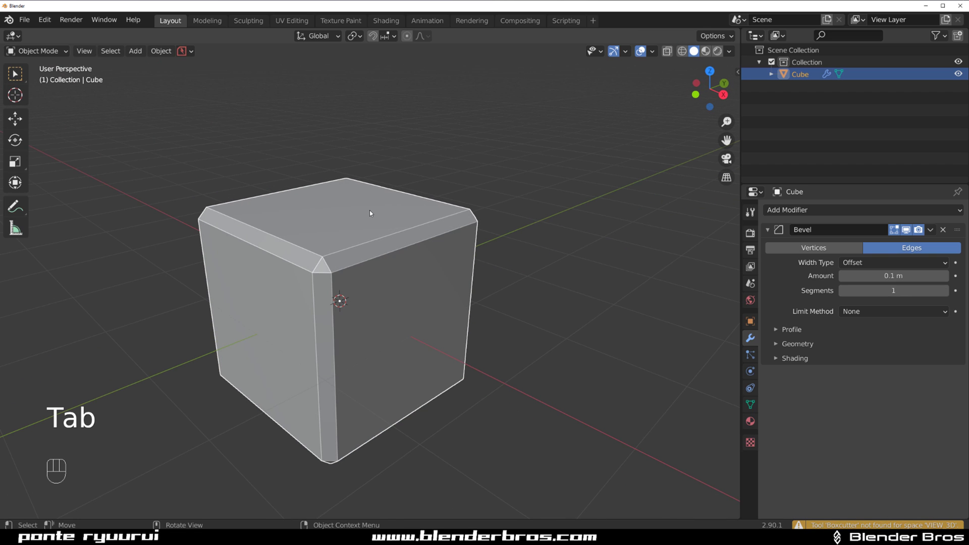
{"action": "key", "text": "`"}
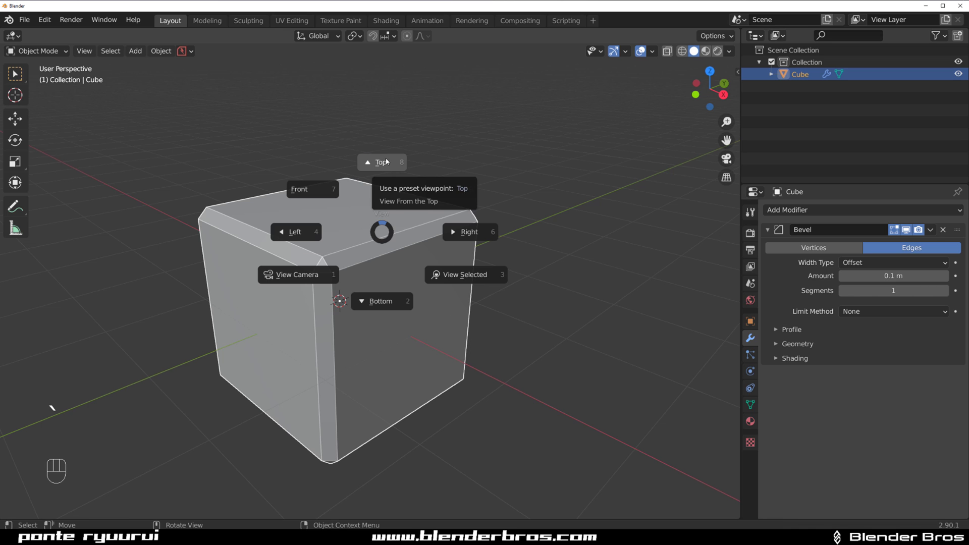
{"action": "key", "text": "`"}
{"action": "key", "text": "`"}
{"action": "key", "text": "`"}
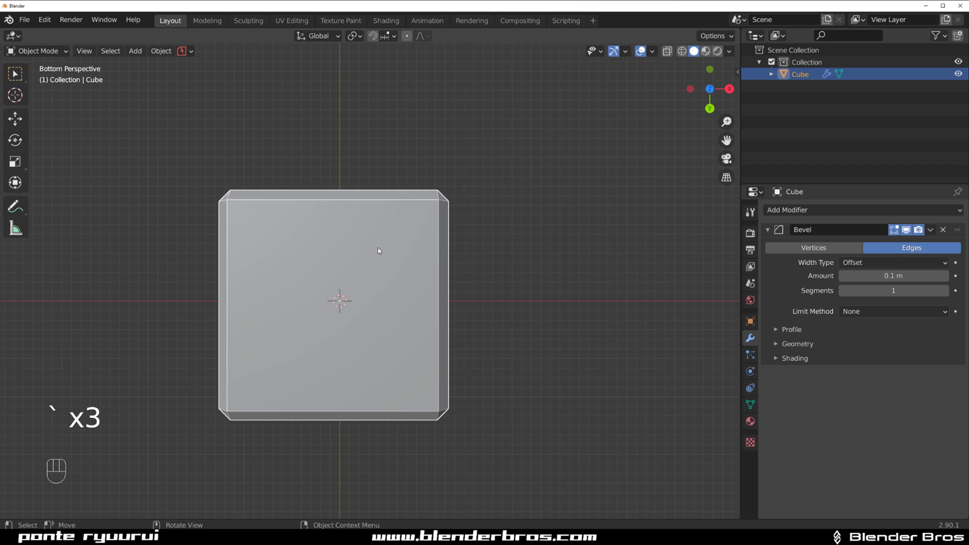
{"action": "key", "text": "`"}
{"action": "key", "text": "`"}
{"action": "key", "text": "`"}
{"action": "key", "text": "`"}
{"action": "key", "text": "Tab"}
{"action": "key", "text": "Tab"}
{"action": "left_click_drag", "start_coordinate": [371, 211], "coordinate": [413, 222]}
Enable Auto Smooth in the cube's mesh Normals settings
{"action": "middle_click", "coordinate": [362, 259]}
{"action": "middle_click", "coordinate": [351, 226]}
{"action": "middle_click", "coordinate": [357, 212]}
{"action": "middle_click", "coordinate": [361, 192]}
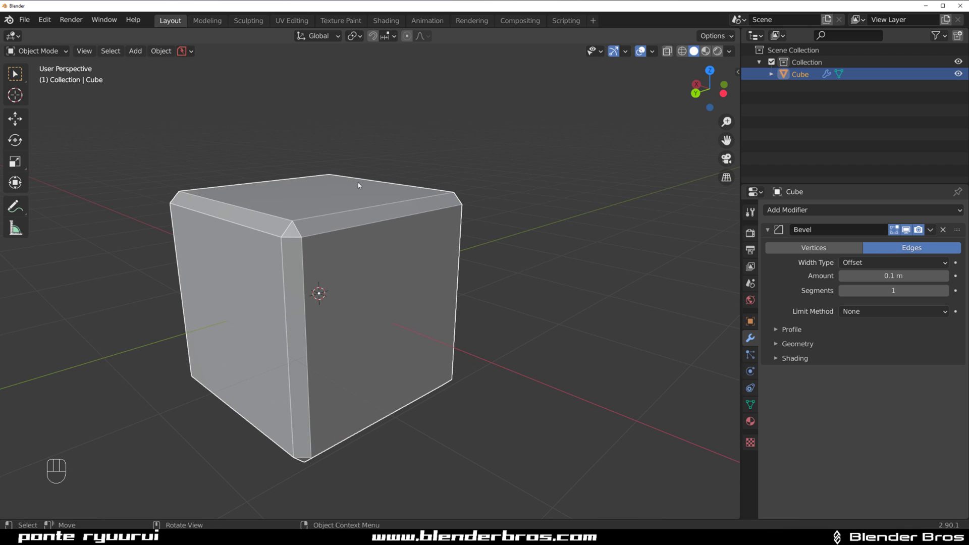
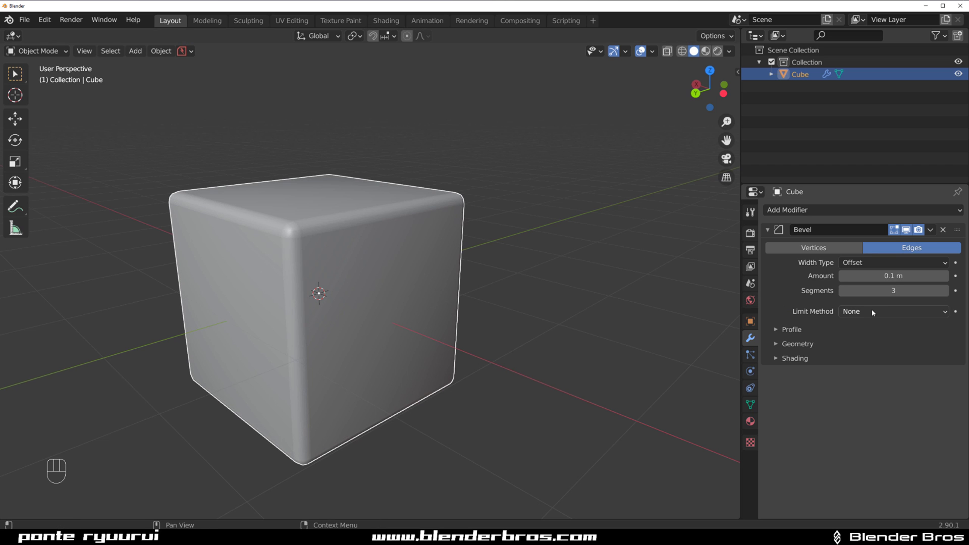
{"action": "left_click_drag", "start_coordinate": [407, 258], "coordinate": [402, 256]}
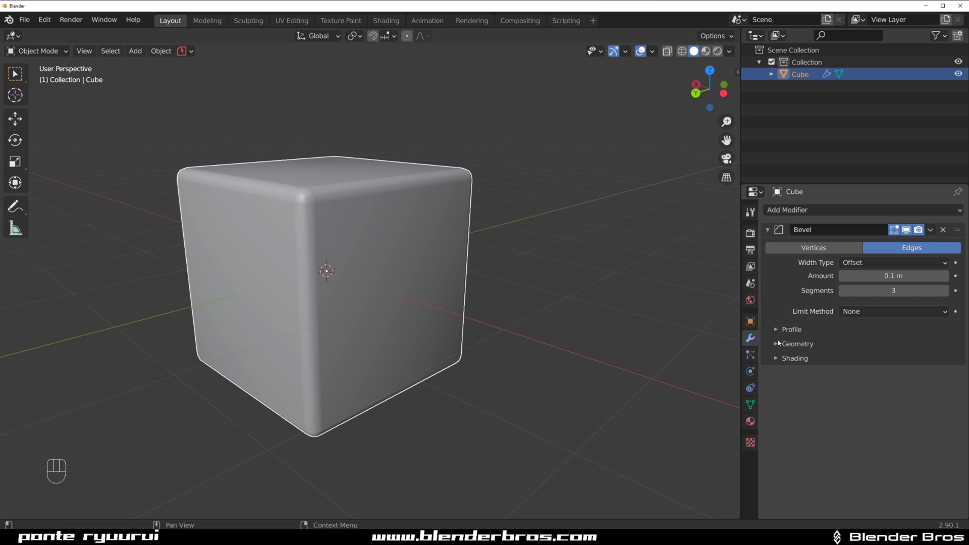
{"action": "left_click_drag", "start_coordinate": [856, 315], "coordinate": [864, 340]}
{"action": "left_click", "coordinate": [459, 256]}
{"action": "left_click", "coordinate": [753, 403]}
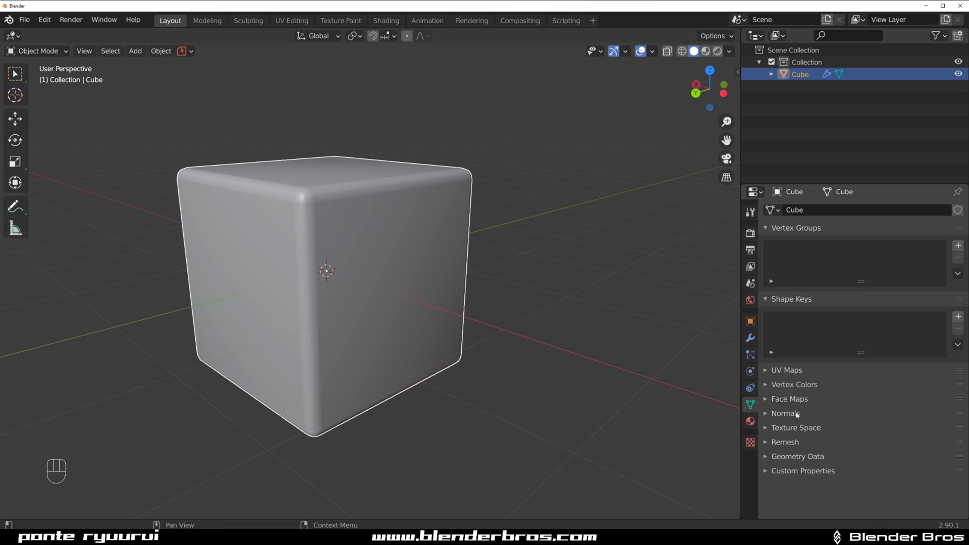
{"action": "left_click", "coordinate": [769, 414]}
{"action": "left_click", "coordinate": [845, 434]}
{"action": "left_click", "coordinate": [437, 246]}
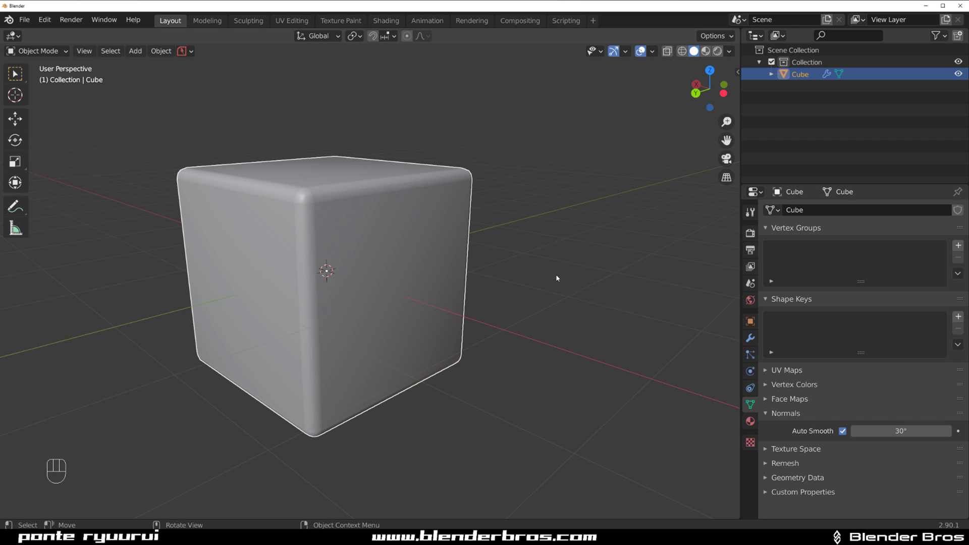
{"action": "left_click", "coordinate": [757, 341]}
Set the Bevel to 3 segments with Limit Method Angle at 30°
{"action": "left_click", "coordinate": [796, 210]}
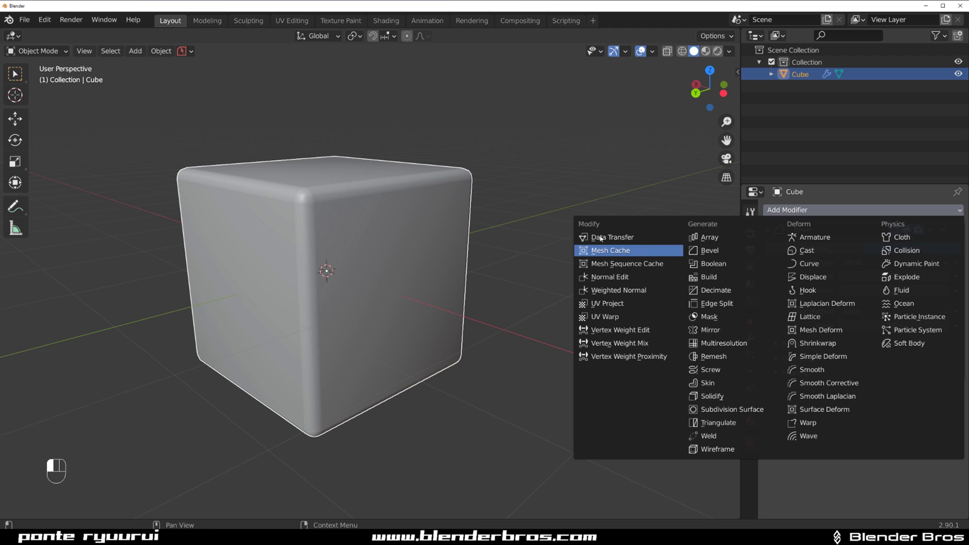
{"action": "left_click_drag", "start_coordinate": [452, 263], "coordinate": [452, 260]}
{"action": "left_click", "coordinate": [449, 267]}
{"action": "left_click", "coordinate": [912, 233]}
Add a Weighted Normal modifier below the bevel for smoother shading
{"action": "left_click", "coordinate": [912, 232]}
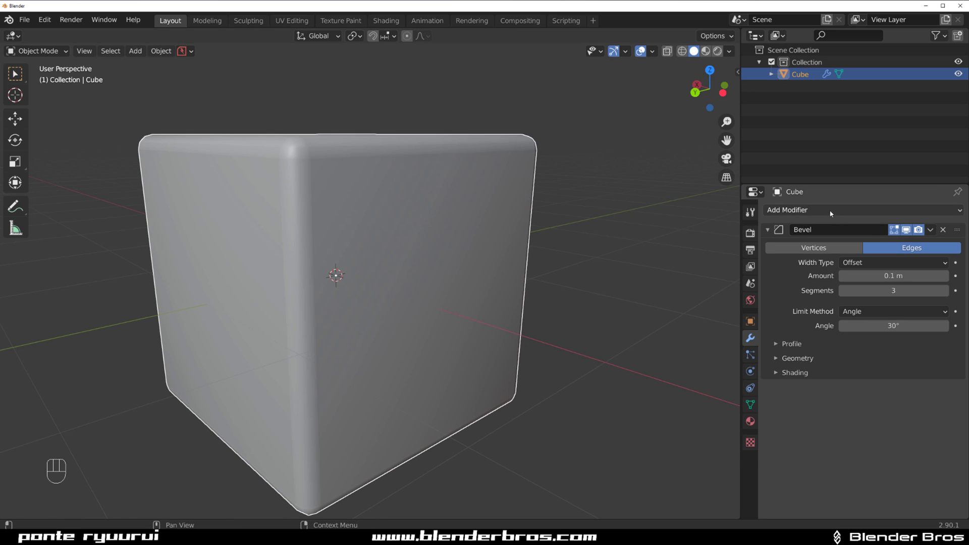
{"action": "left_click_drag", "start_coordinate": [832, 213], "coordinate": [645, 291]}
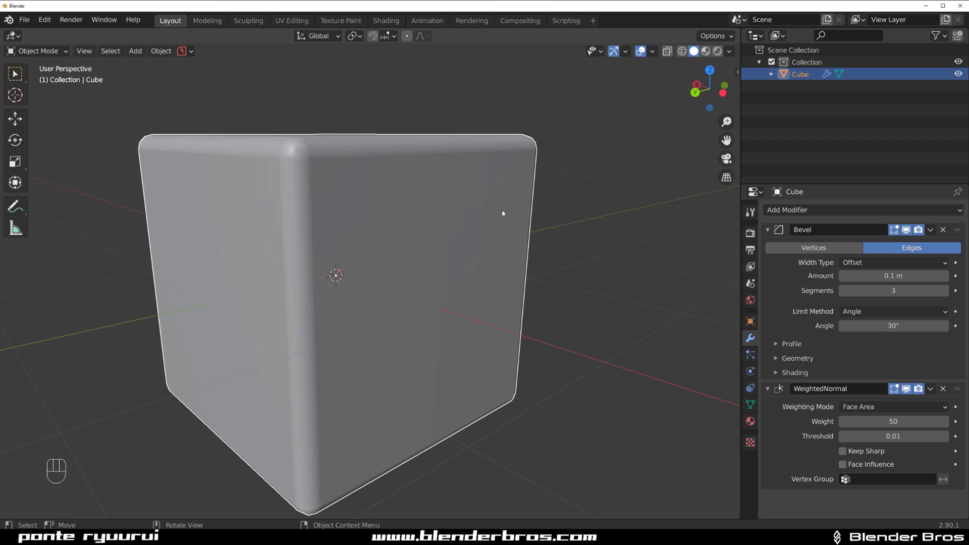
{"action": "left_click_drag", "start_coordinate": [423, 231], "coordinate": [398, 233]}
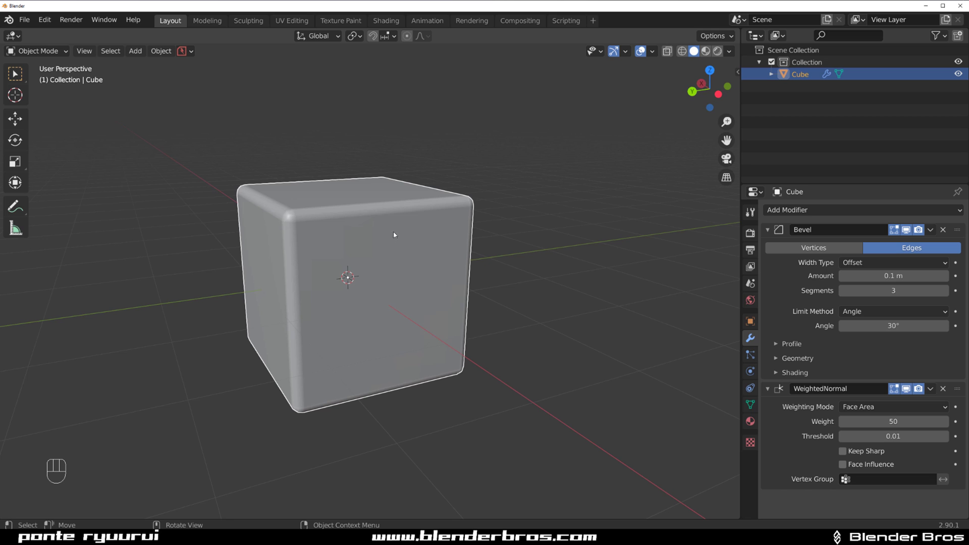
{"action": "middle_click", "coordinate": [395, 227]}
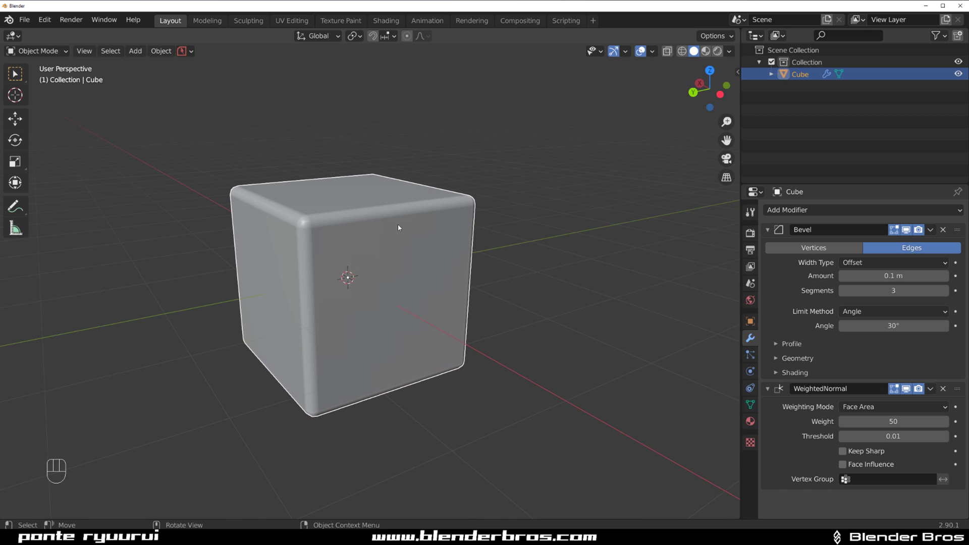
Enable the Hard Ops 9 add-on in Preferences and close the window
{"action": "left_click_drag", "start_coordinate": [51, 24], "coordinate": [99, 196]}
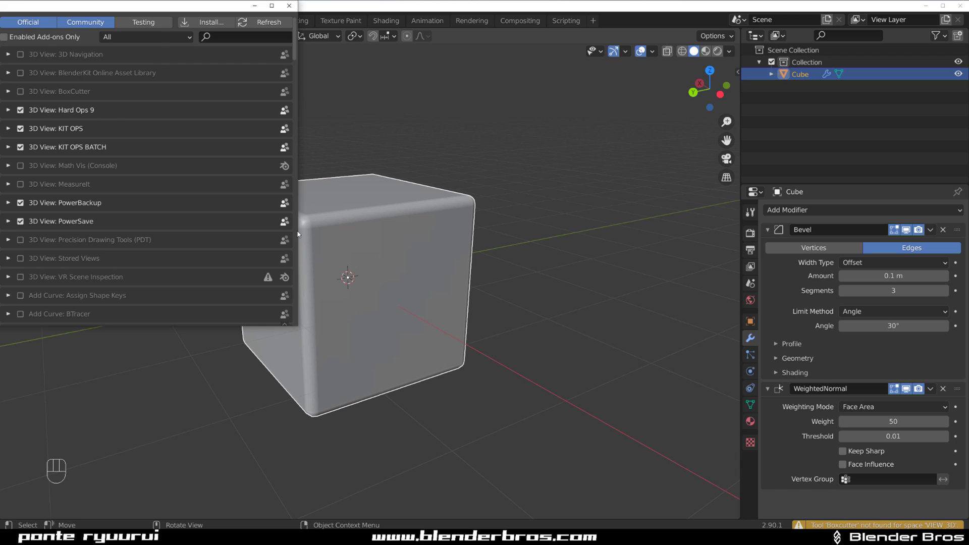
{"action": "left_click", "coordinate": [388, 191]}
{"action": "left_click_drag", "start_coordinate": [377, 221], "coordinate": [352, 220]}
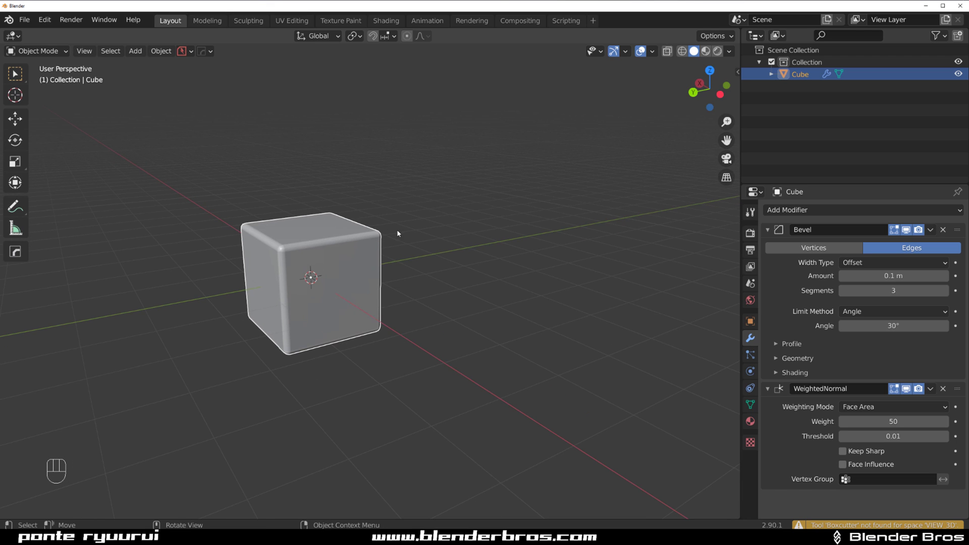
Add a second cube, position it, and give it a Hard Ops 3-segment bevel
{"action": "key", "text": "shift+a"}
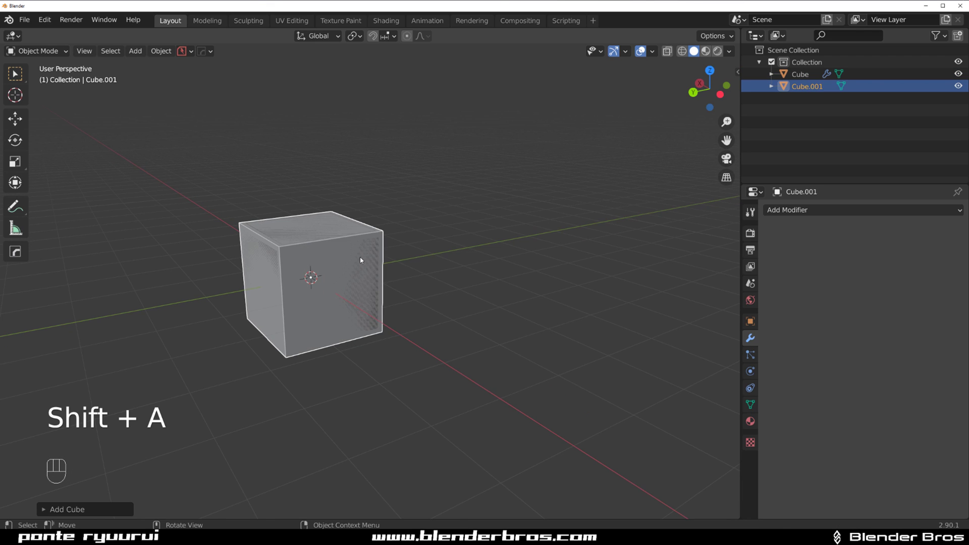
{"action": "key", "text": "g"}
{"action": "left_click", "coordinate": [480, 244]}
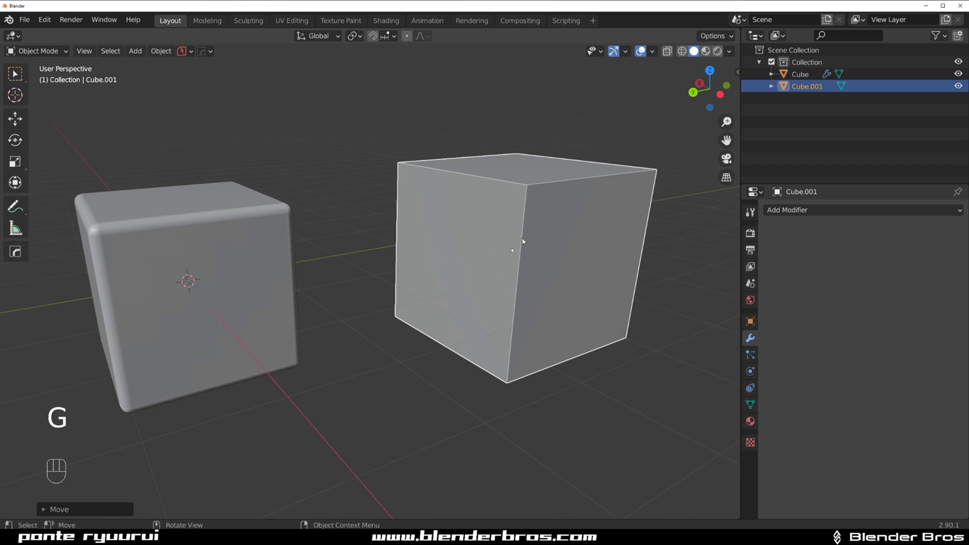
{"action": "key", "text": "q"}
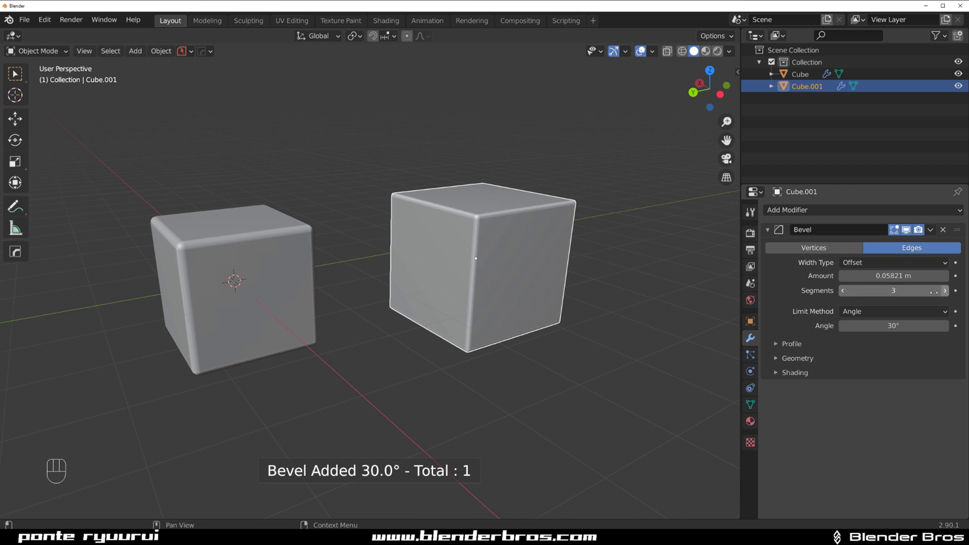
Add Weighted Normal shading with Keep Sharp to Cube.001
{"action": "left_click", "coordinate": [749, 409]}
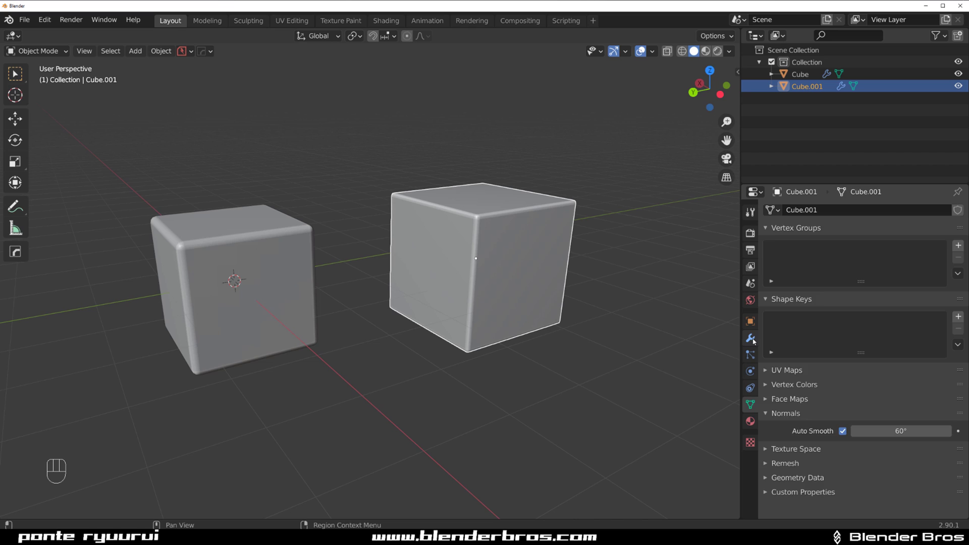
{"action": "key", "text": "q"}
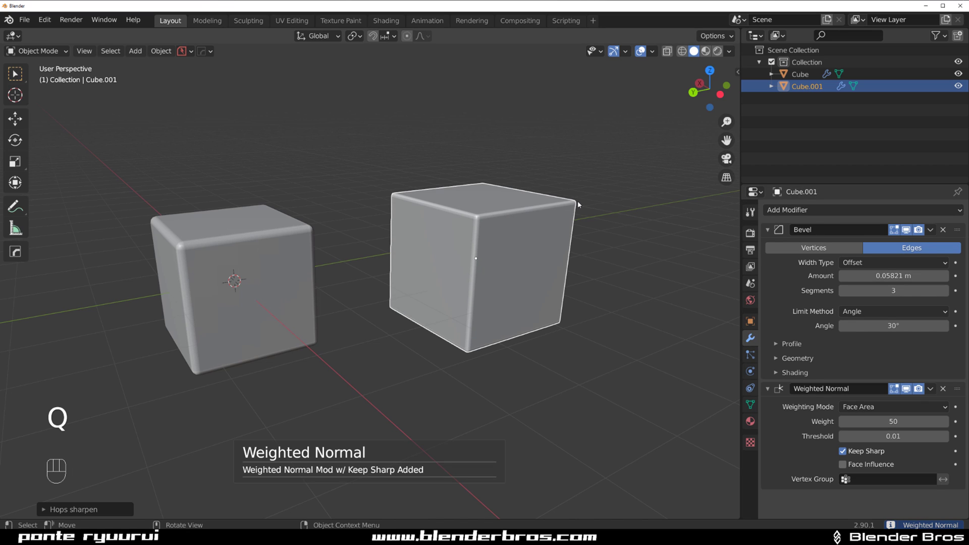
{"action": "key", "text": "g"}
{"action": "left_click_drag", "start_coordinate": [482, 243], "coordinate": [538, 238]}
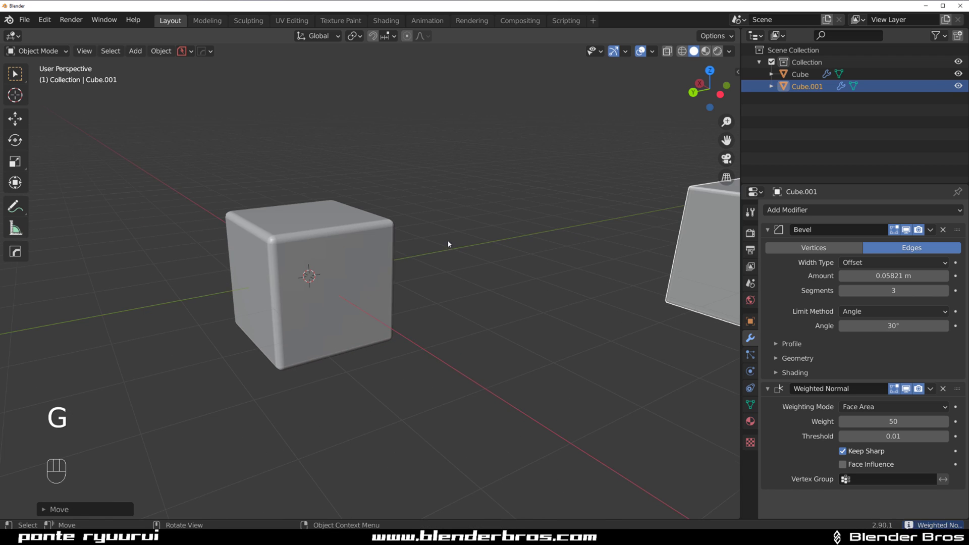
{"action": "left_click_drag", "start_coordinate": [439, 258], "coordinate": [479, 262]}
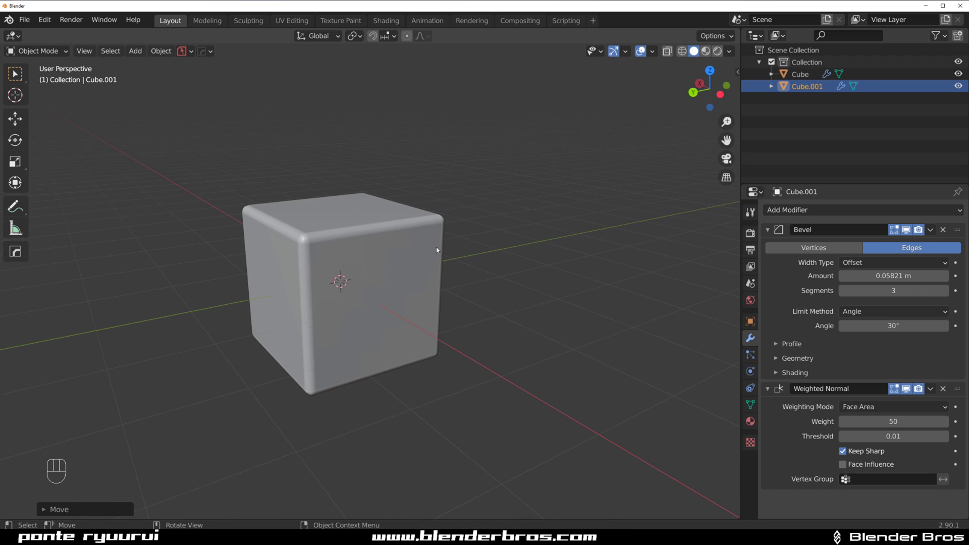
Add Cube.002 and push it into the bevelled cube's corner
{"action": "key", "text": "shift+a"}
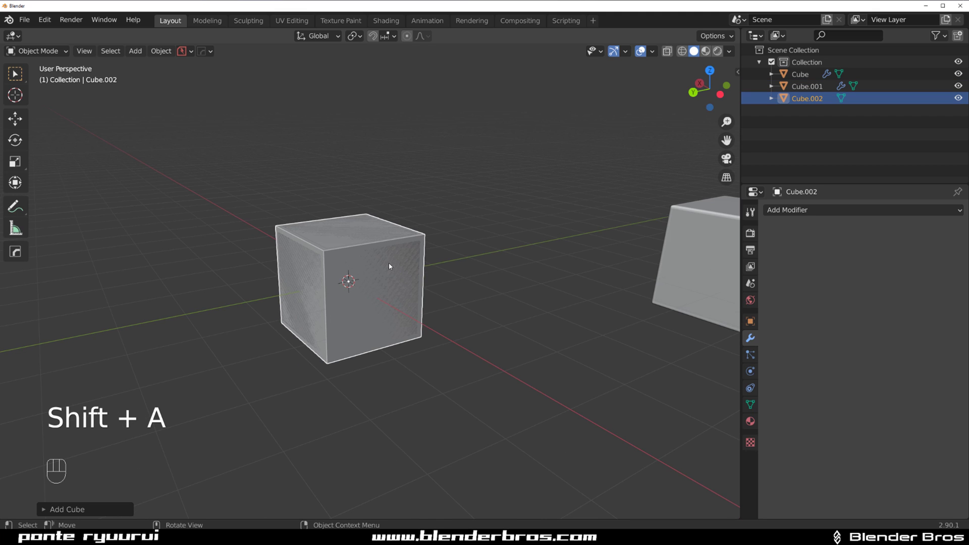
{"action": "key", "text": "g"}
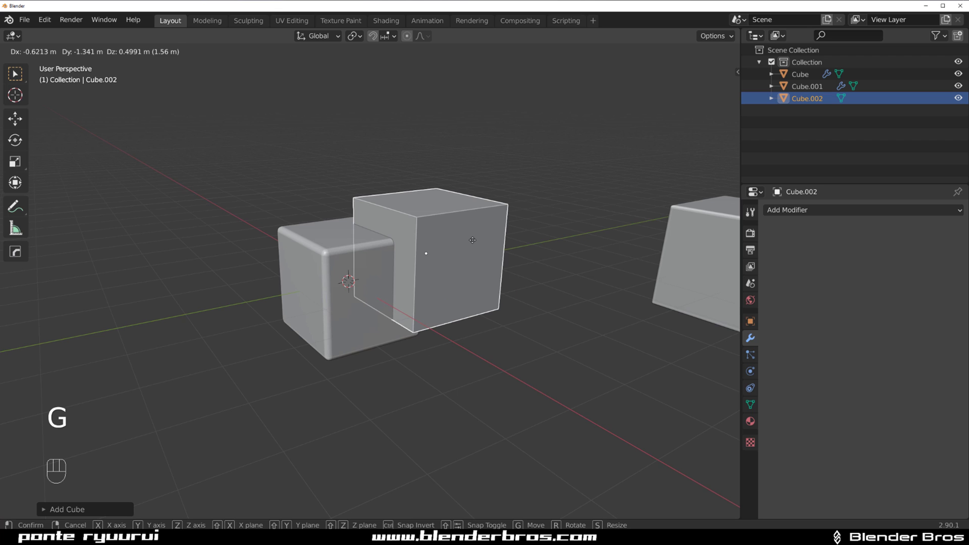
{"action": "left_click_drag", "start_coordinate": [471, 240], "coordinate": [489, 264]}
{"action": "left_click", "coordinate": [476, 260]}
Cut Cube.002 from the cube as a non-destructive boolean difference wireframe cutter
{"action": "left_click_drag", "start_coordinate": [477, 275], "coordinate": [474, 258]}
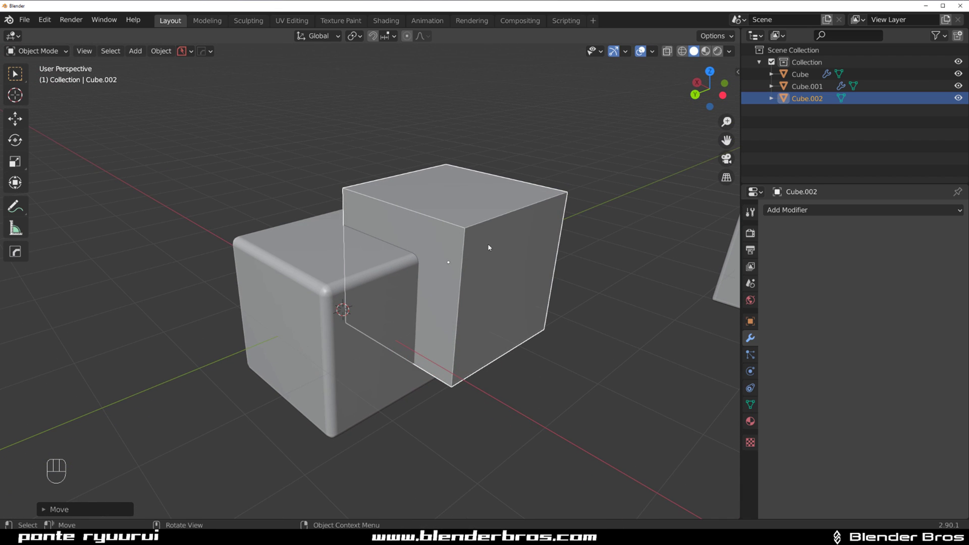
{"action": "left_click_drag", "start_coordinate": [479, 241], "coordinate": [473, 232]}
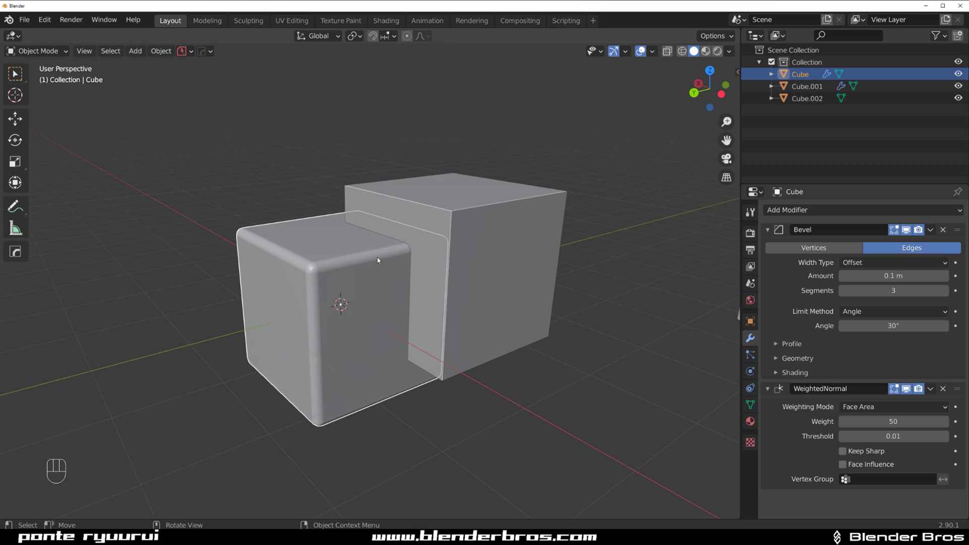
{"action": "left_click_drag", "start_coordinate": [390, 243], "coordinate": [391, 246]}
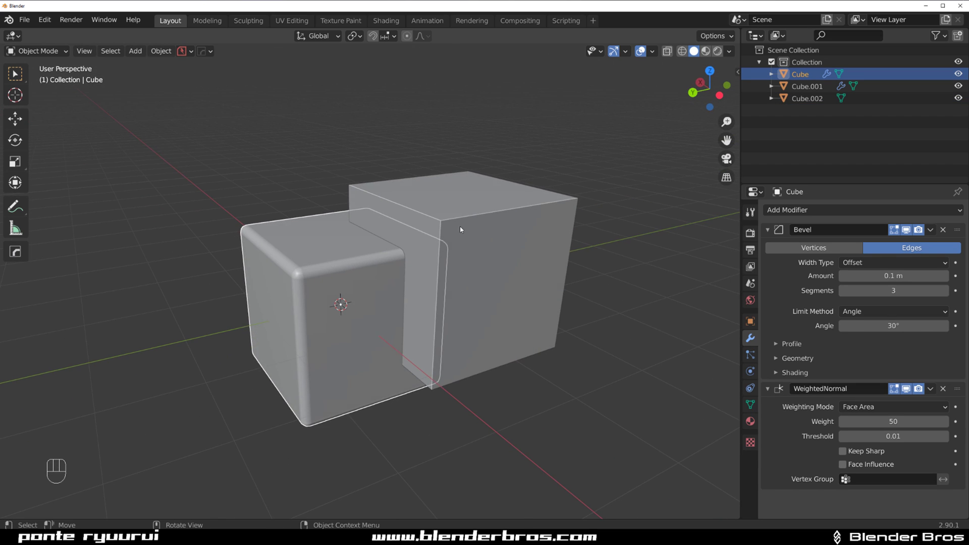
{"action": "key", "text": "g"}
{"action": "left_click_drag", "start_coordinate": [482, 246], "coordinate": [507, 246]}
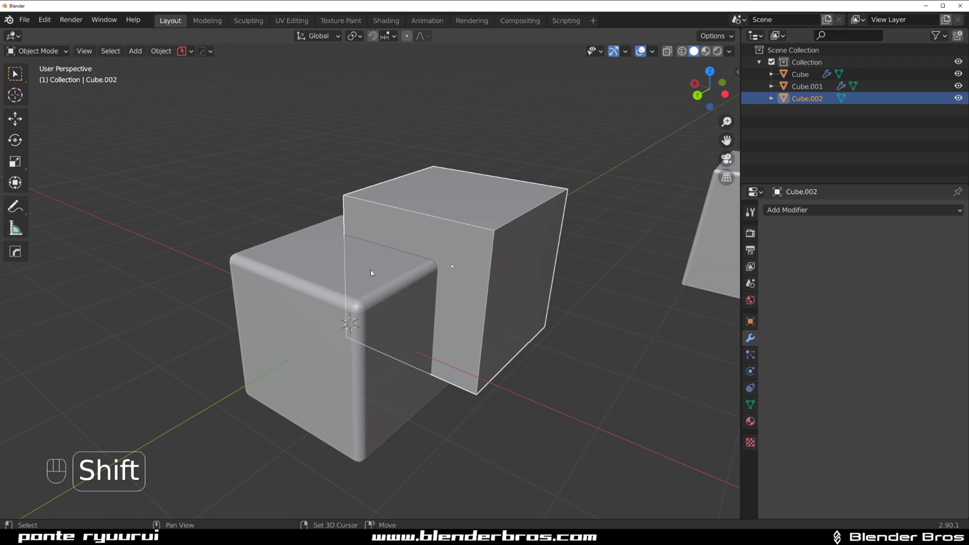
{"action": "middle_click", "coordinate": [392, 260]}
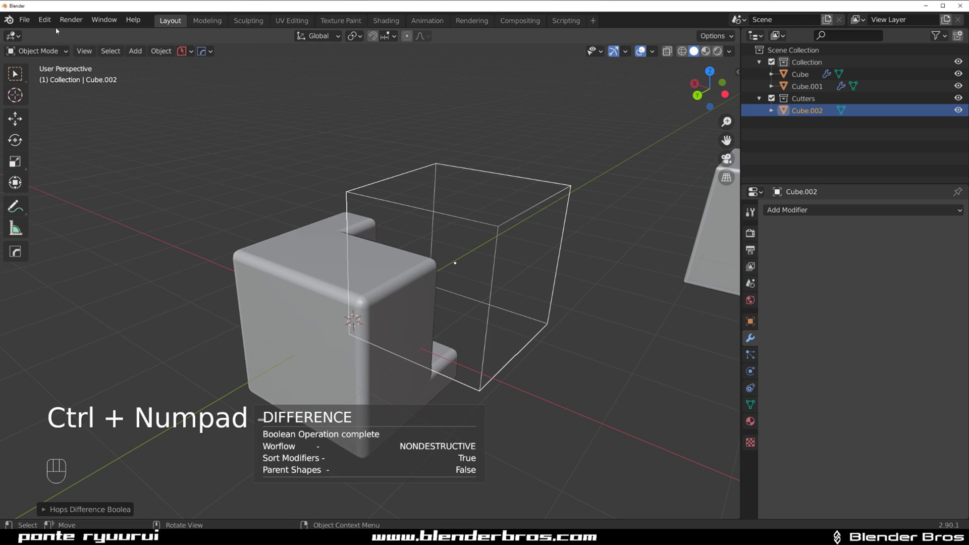
Confirm Bool Tool is ticked in the add-ons list and close Preferences
{"action": "left_click_drag", "start_coordinate": [45, 21], "coordinate": [90, 196]}
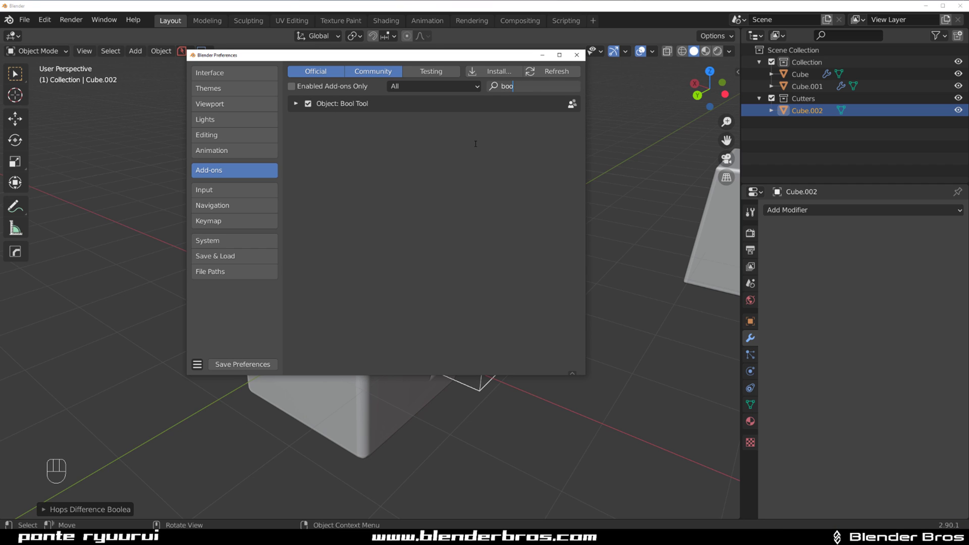
{"action": "left_click_drag", "start_coordinate": [451, 187], "coordinate": [364, 187]}
{"action": "left_click_drag", "start_coordinate": [406, 199], "coordinate": [435, 196]}
{"action": "left_click_drag", "start_coordinate": [457, 243], "coordinate": [510, 247]}
Orbit around the boolean notch from several angles, then bring the Add-ons preferences back up
{"action": "left_click_drag", "start_coordinate": [484, 263], "coordinate": [471, 281]}
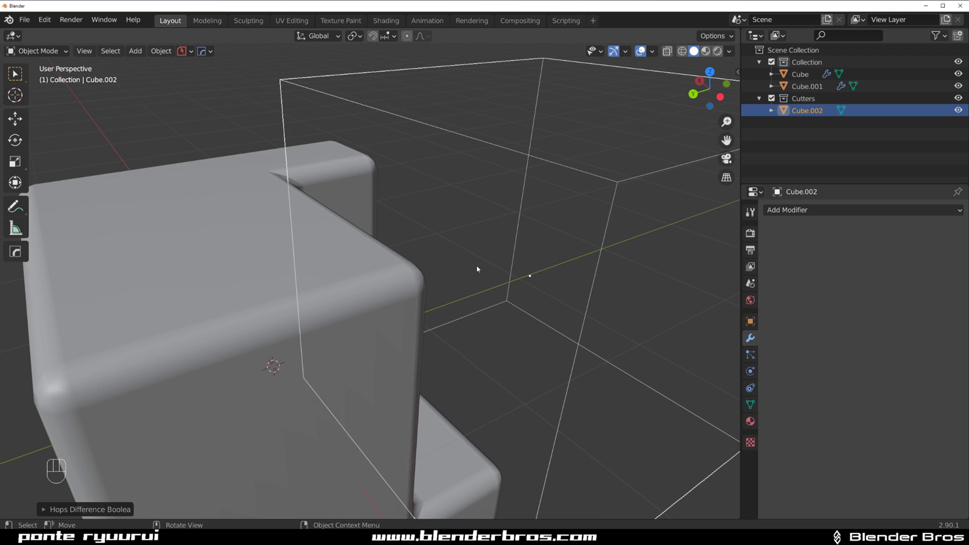
{"action": "left_click_drag", "start_coordinate": [498, 260], "coordinate": [431, 261]}
{"action": "middle_click", "coordinate": [431, 255]}
{"action": "left_click_drag", "start_coordinate": [422, 255], "coordinate": [430, 247]}
{"action": "left_click_drag", "start_coordinate": [425, 242], "coordinate": [428, 209]}
{"action": "middle_click", "coordinate": [405, 209]}
{"action": "left_click_drag", "start_coordinate": [400, 207], "coordinate": [419, 217]}
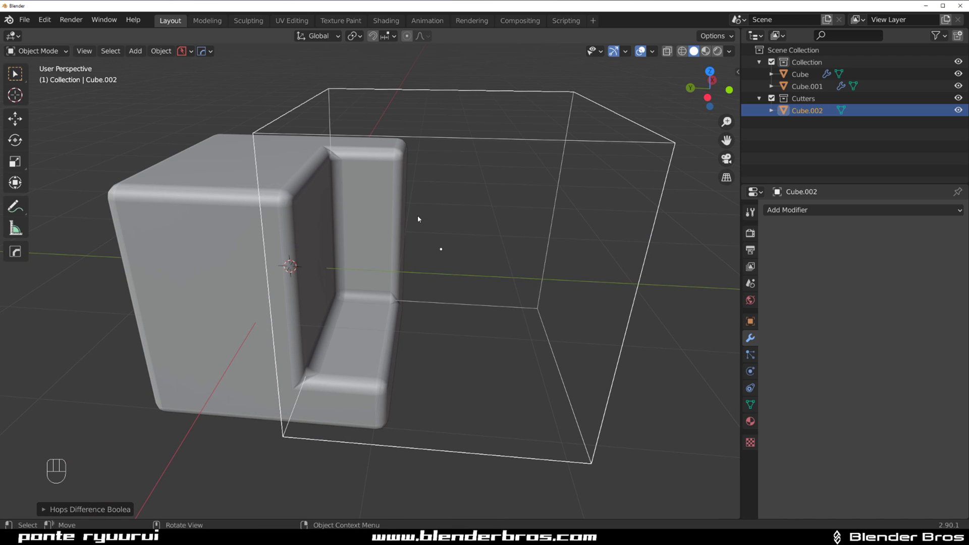
{"action": "left_click_drag", "start_coordinate": [436, 216], "coordinate": [467, 217]}
{"action": "left_click_drag", "start_coordinate": [335, 205], "coordinate": [329, 205]}
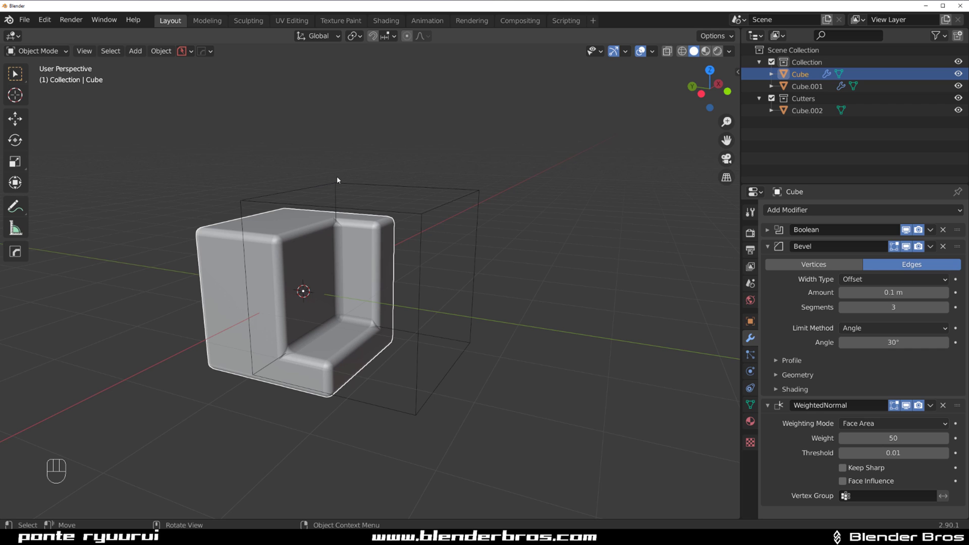
{"action": "left_click_drag", "start_coordinate": [361, 180], "coordinate": [361, 173]}
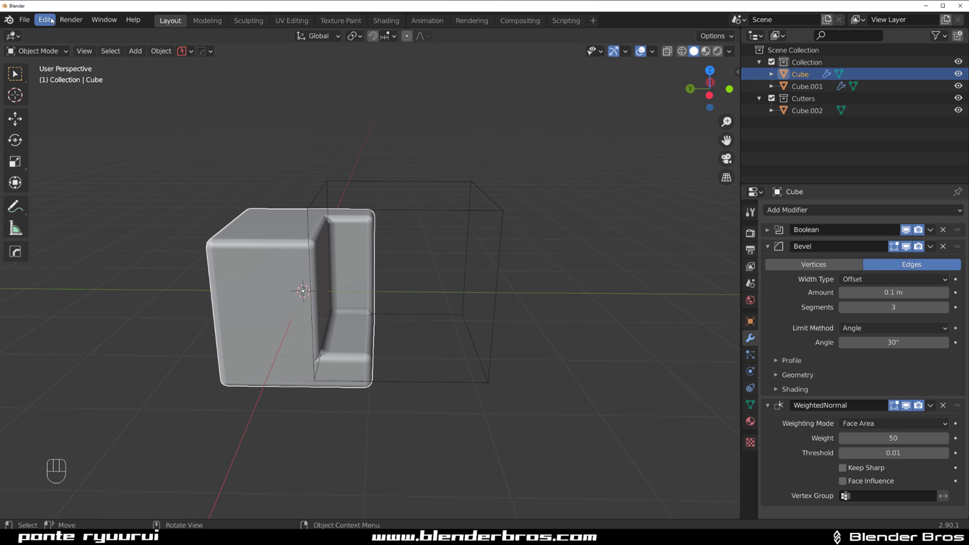
{"action": "left_click_drag", "start_coordinate": [60, 107], "coordinate": [98, 196]}
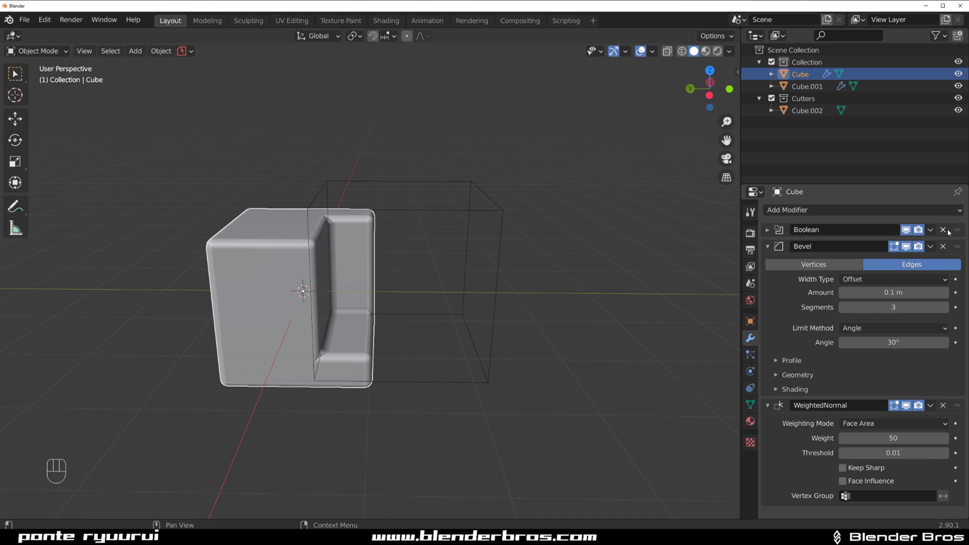
Remove the old Boolean modifier and re-cut with Bool Tool Difference (Ctrl −)
{"action": "left_click", "coordinate": [493, 216]}
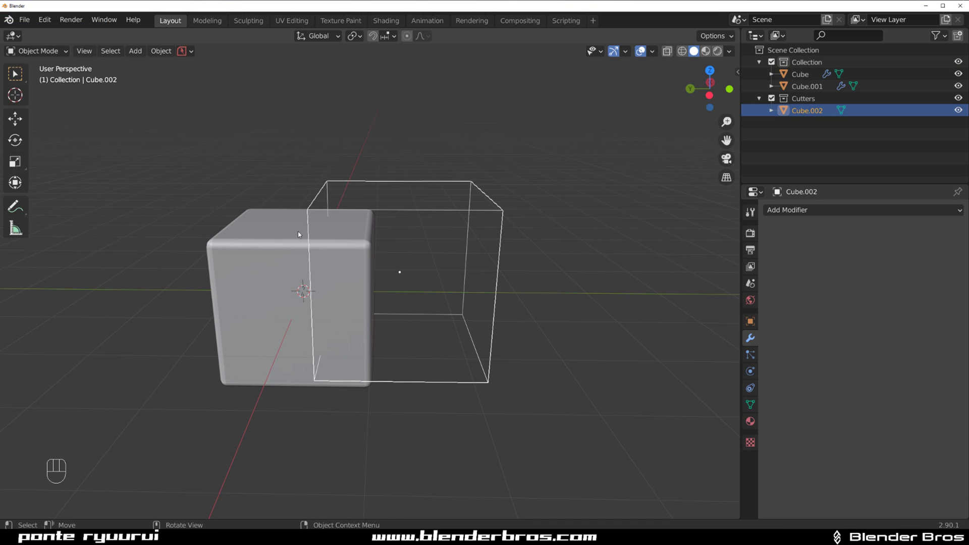
{"action": "left_click", "coordinate": [277, 239]}
{"action": "key", "text": "ctrl+KP_Subtract"}
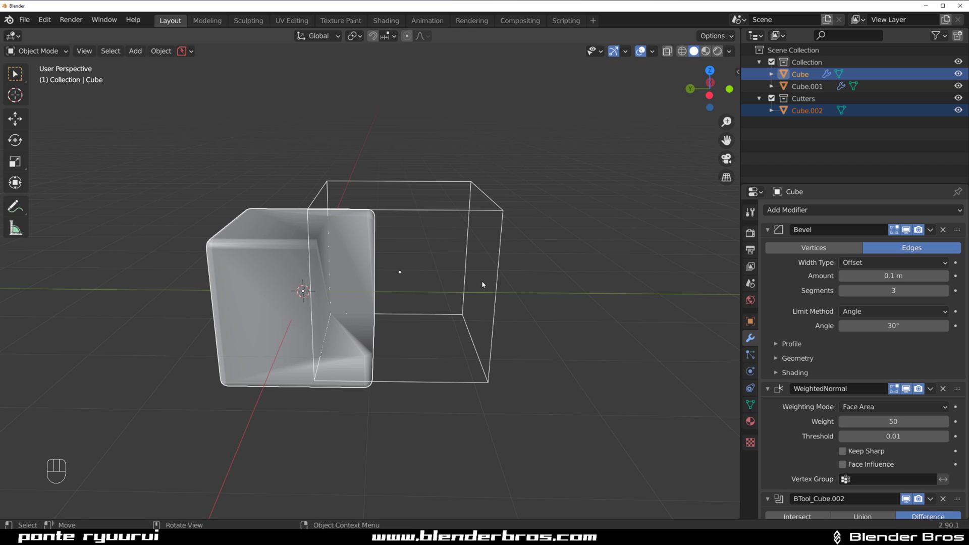
Drag BTool_Cube.002 above Bevel in the modifier stack so the notch edges get rounded
{"action": "left_click_drag", "start_coordinate": [955, 497], "coordinate": [955, 224]}
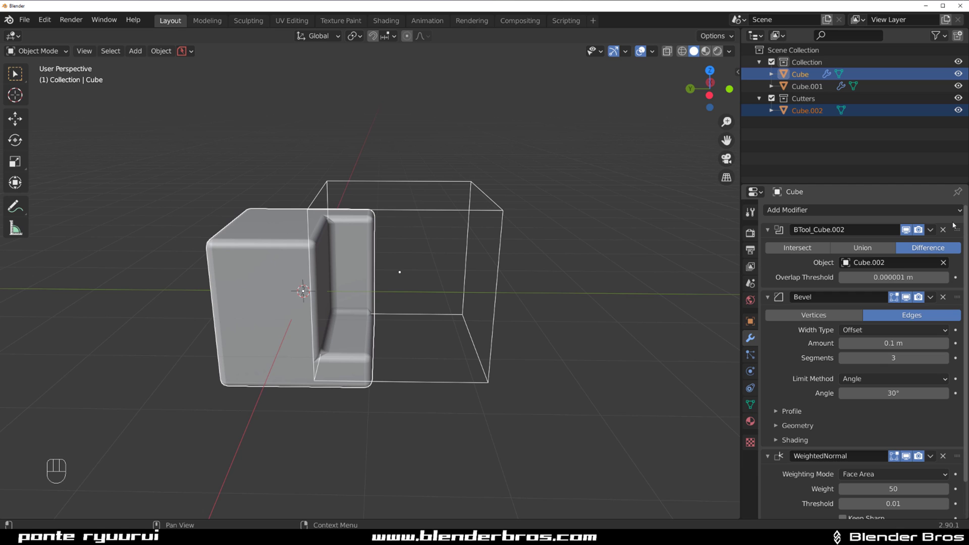
{"action": "left_click_drag", "start_coordinate": [960, 245], "coordinate": [961, 467]}
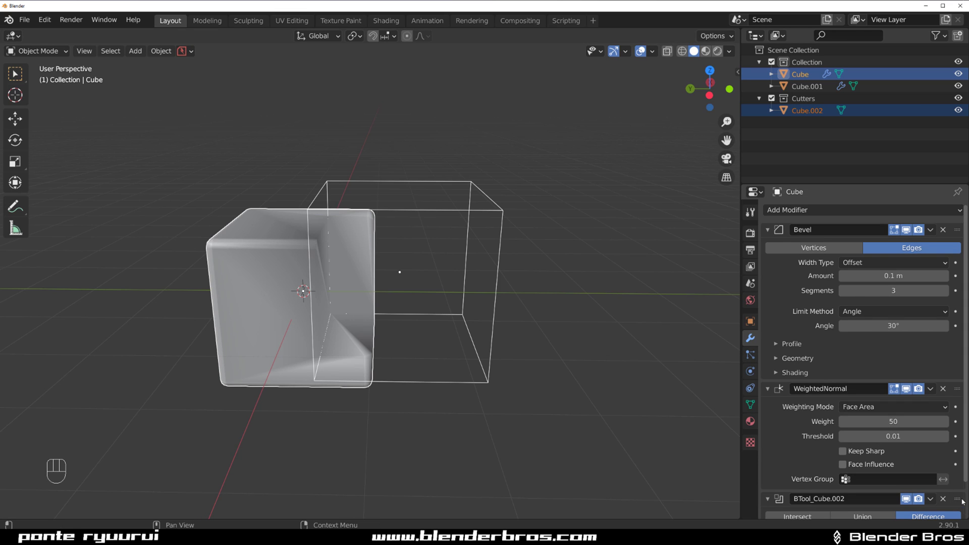
{"action": "left_click_drag", "start_coordinate": [957, 501], "coordinate": [959, 385]}
{"action": "left_click_drag", "start_coordinate": [958, 393], "coordinate": [959, 224]}
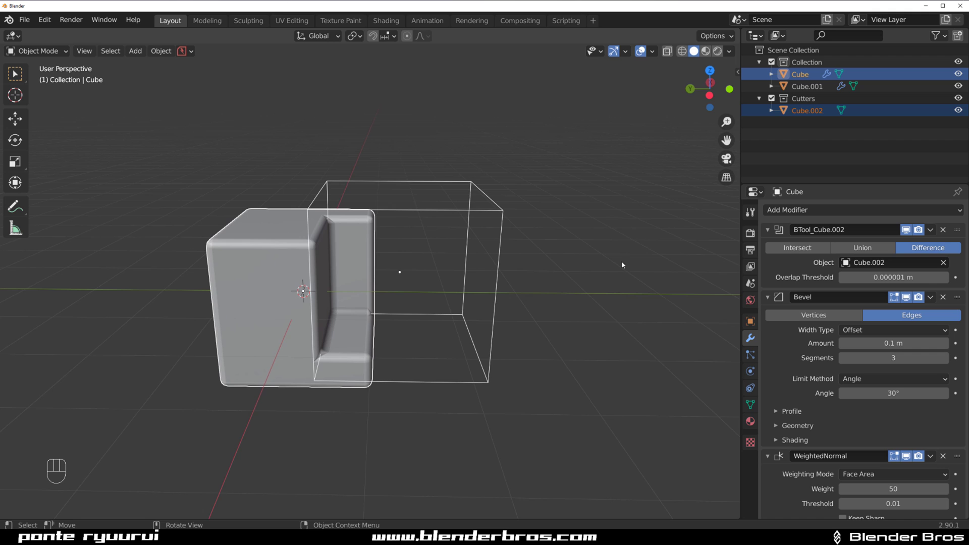
{"action": "left_click_drag", "start_coordinate": [510, 262], "coordinate": [474, 253]}
{"action": "left_click_drag", "start_coordinate": [302, 267], "coordinate": [352, 257]}
{"action": "left_click_drag", "start_coordinate": [372, 244], "coordinate": [467, 247]}
{"action": "left_click_drag", "start_coordinate": [449, 245], "coordinate": [504, 266]}
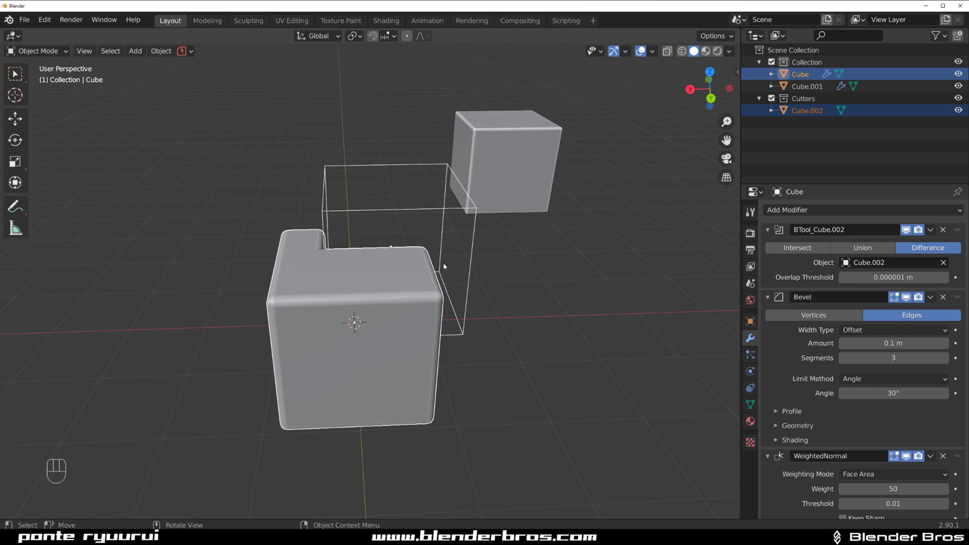
From top view, add a new cube Cube.003 and delete the unneeded Cube.001
{"action": "left_click_drag", "start_coordinate": [451, 261], "coordinate": [450, 239]}
{"action": "left_click_drag", "start_coordinate": [450, 254], "coordinate": [446, 263]}
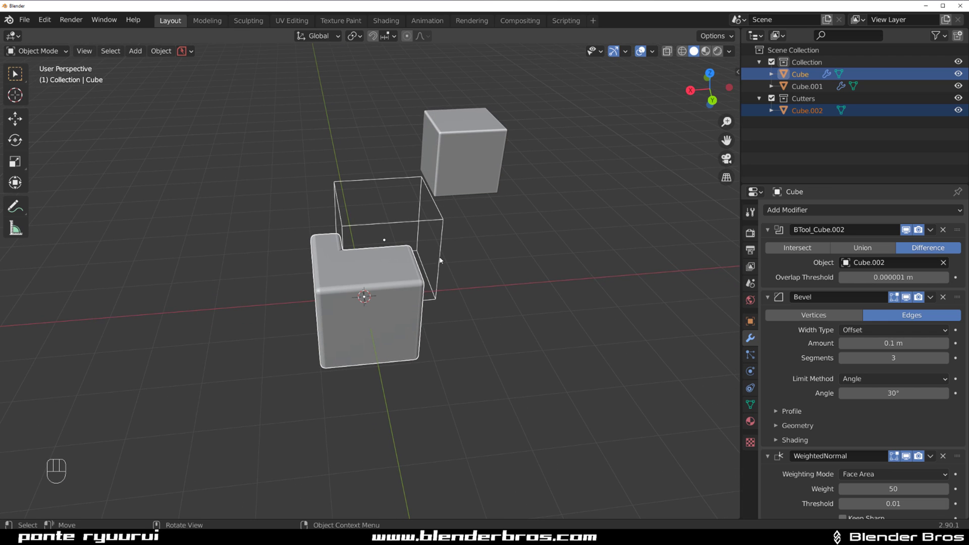
{"action": "key", "text": "`"}
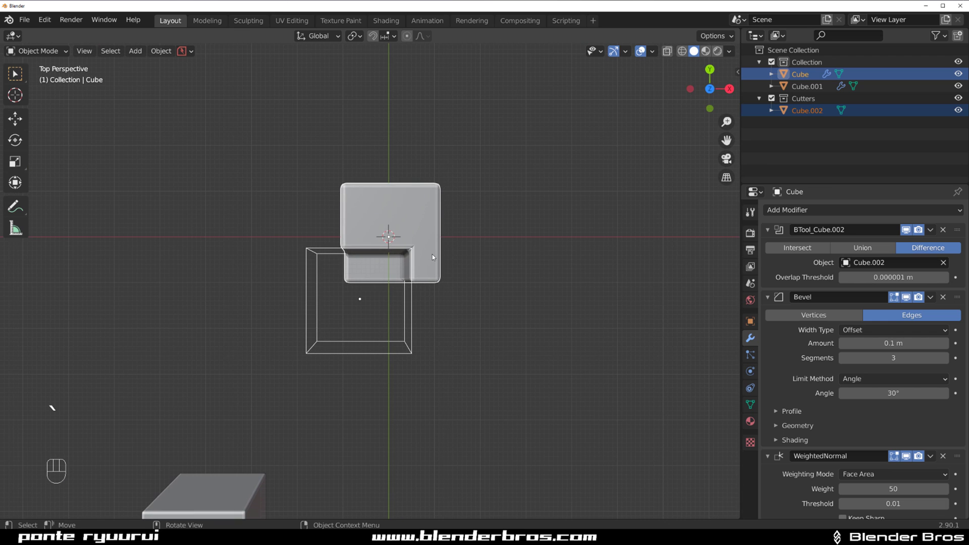
{"action": "key", "text": "shift+a"}
{"action": "left_click_drag", "start_coordinate": [448, 266], "coordinate": [609, 199]}
{"action": "key", "text": "x"}
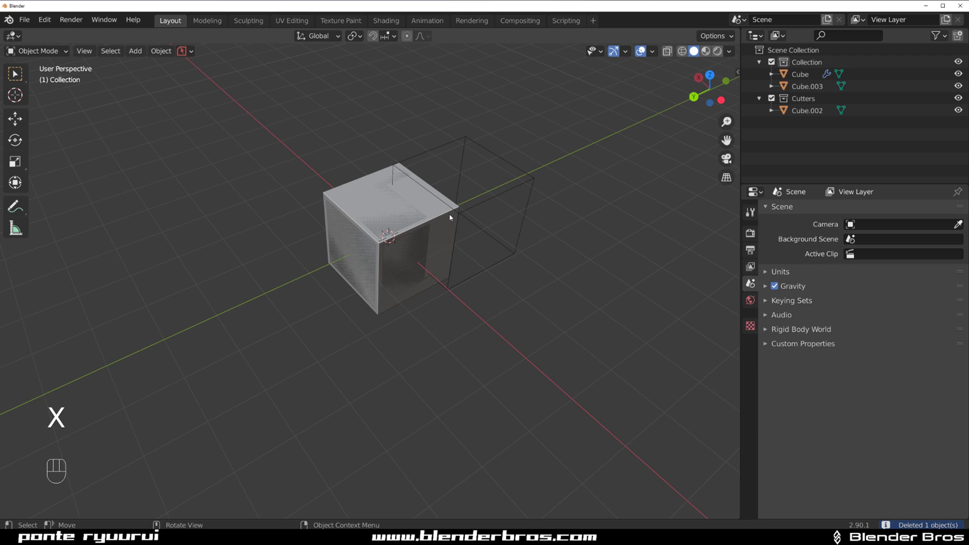
Move Cube.003 over the block and cut it out with Bool Tool Difference
{"action": "left_click", "coordinate": [423, 226]}
{"action": "key", "text": "g"}
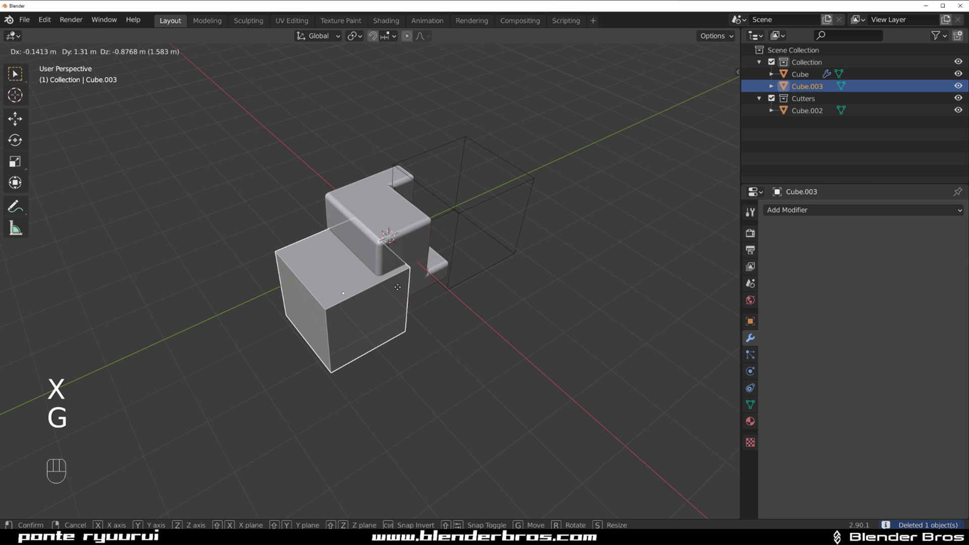
{"action": "left_click_drag", "start_coordinate": [413, 288], "coordinate": [495, 264]}
{"action": "left_click_drag", "start_coordinate": [430, 264], "coordinate": [471, 265]}
{"action": "key", "text": "g"}
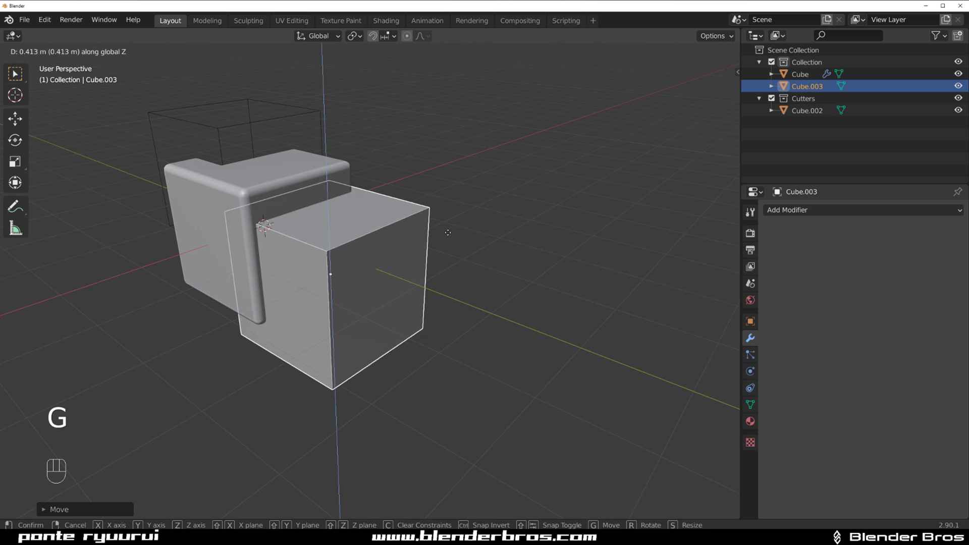
{"action": "left_click_drag", "start_coordinate": [364, 223], "coordinate": [468, 252]}
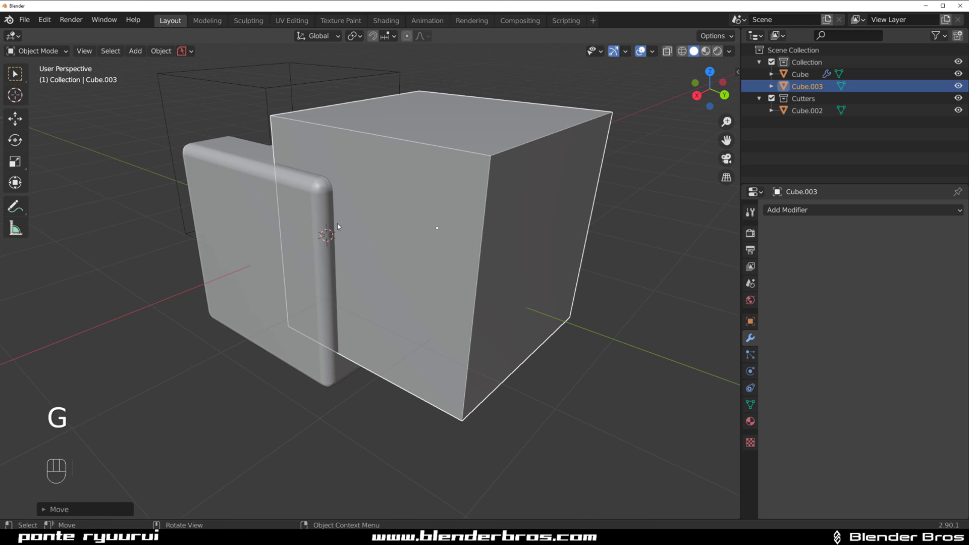
{"action": "left_click", "coordinate": [325, 206]}
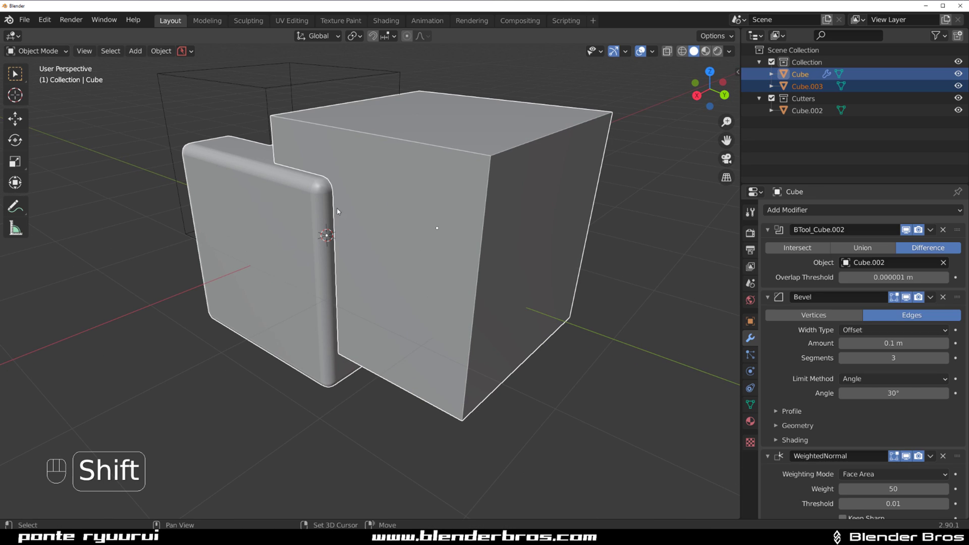
{"action": "key", "text": "ctrl+KP_Subtract"}
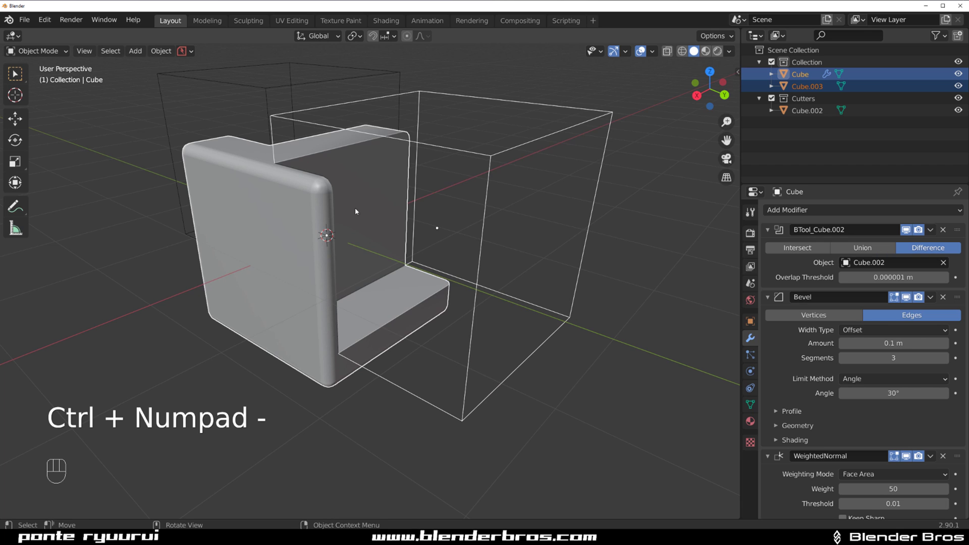
Shift the Cube.003 cutter slightly along X, leaving an L-shaped wall and ledge
{"action": "left_click_drag", "start_coordinate": [338, 193], "coordinate": [300, 198]}
{"action": "left_click", "coordinate": [278, 104]}
{"action": "key", "text": "g"}
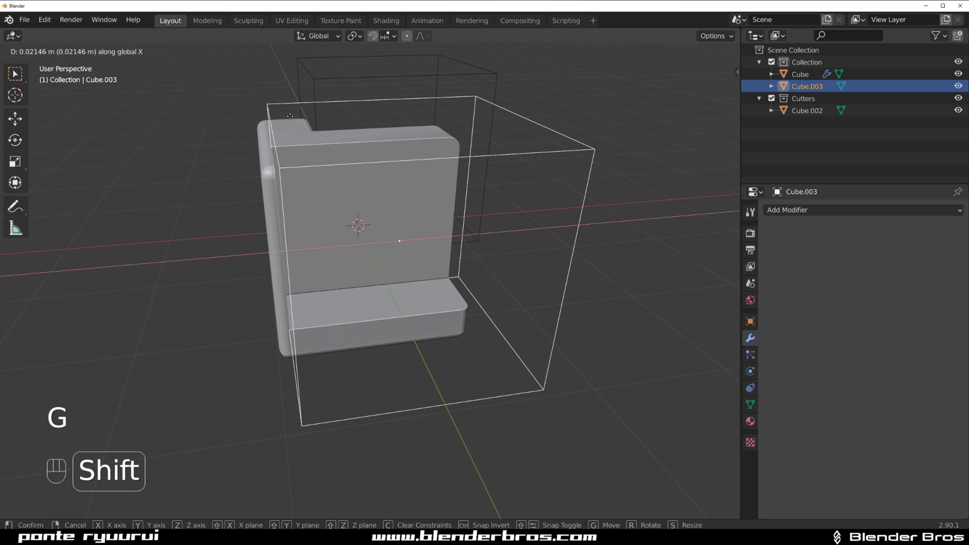
{"action": "left_click_drag", "start_coordinate": [295, 133], "coordinate": [306, 156]}
{"action": "left_click_drag", "start_coordinate": [285, 174], "coordinate": [373, 175]}
{"action": "left_click", "coordinate": [356, 203]}
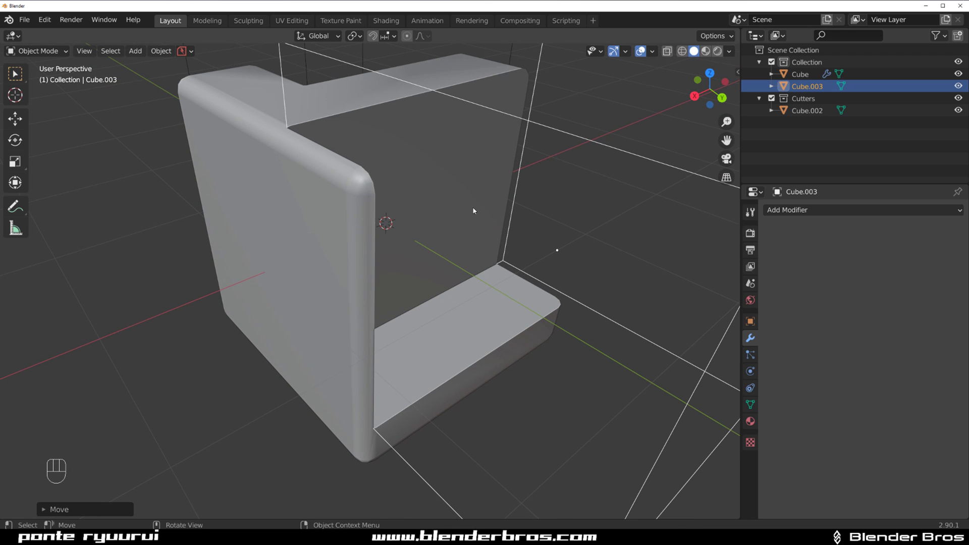
{"action": "left_click", "coordinate": [365, 191]}
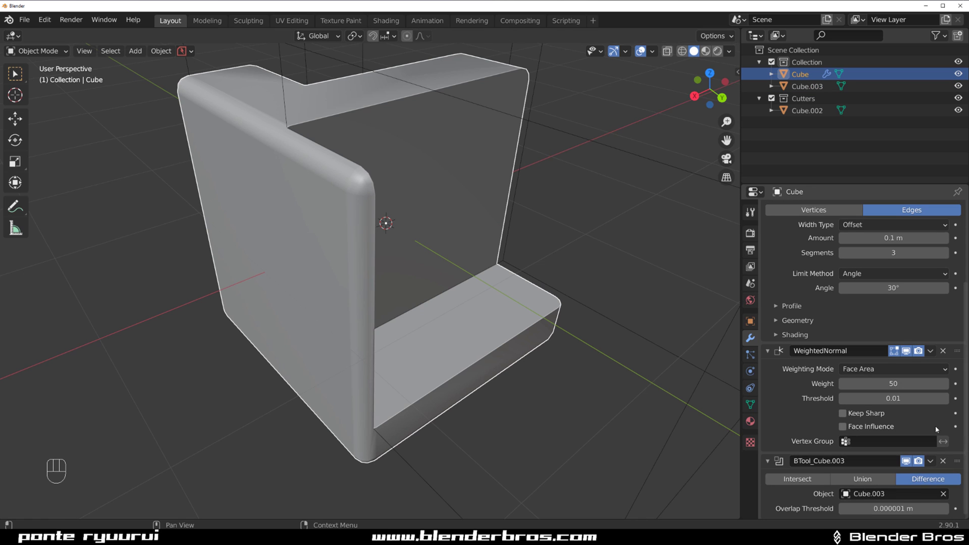
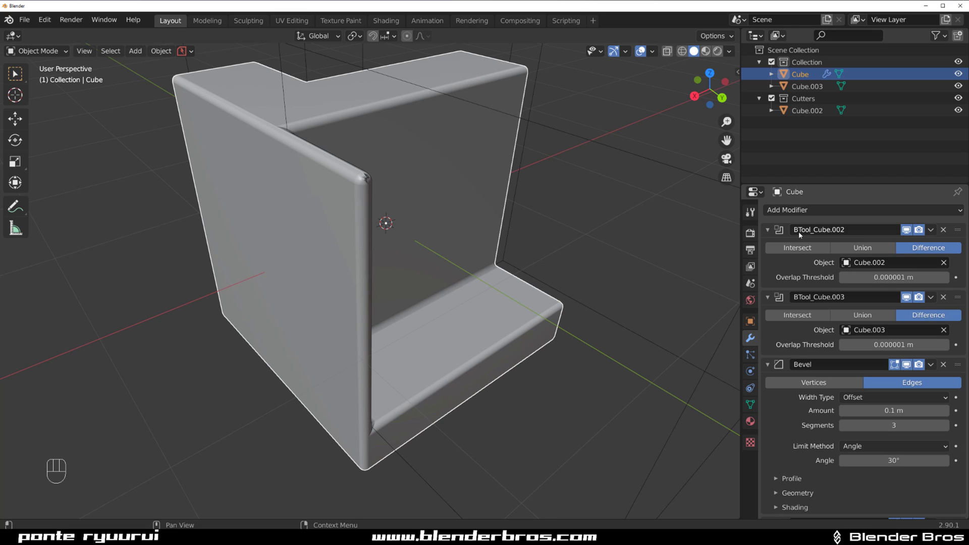
{"action": "left_click", "coordinate": [772, 231]}
{"action": "left_click", "coordinate": [770, 245]}
{"action": "left_click", "coordinate": [772, 269]}
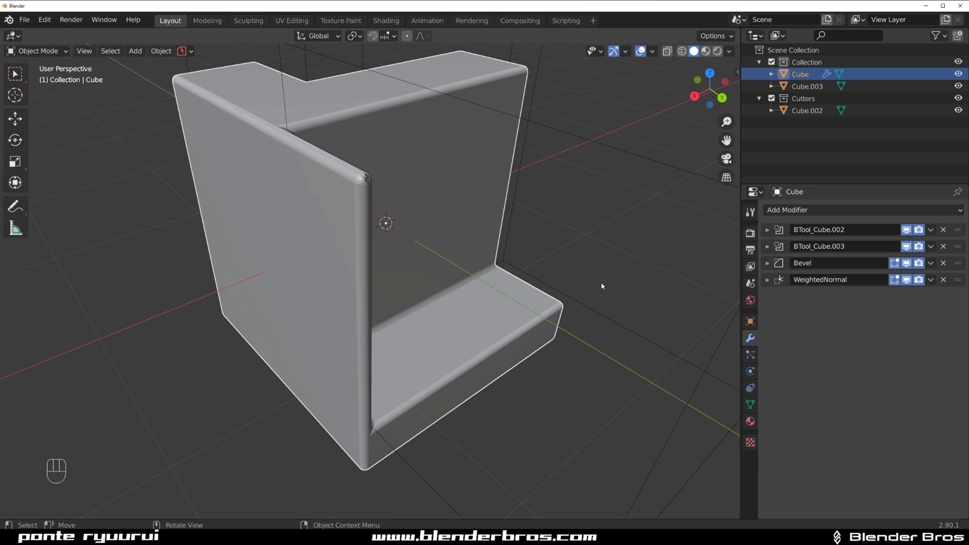
{"action": "left_click_drag", "start_coordinate": [589, 282], "coordinate": [489, 268]}
{"action": "left_click", "coordinate": [425, 242]}
{"action": "left_click_drag", "start_coordinate": [417, 203], "coordinate": [441, 214]}
{"action": "left_click_drag", "start_coordinate": [440, 210], "coordinate": [404, 215]}
{"action": "left_click_drag", "start_coordinate": [494, 224], "coordinate": [402, 287]}
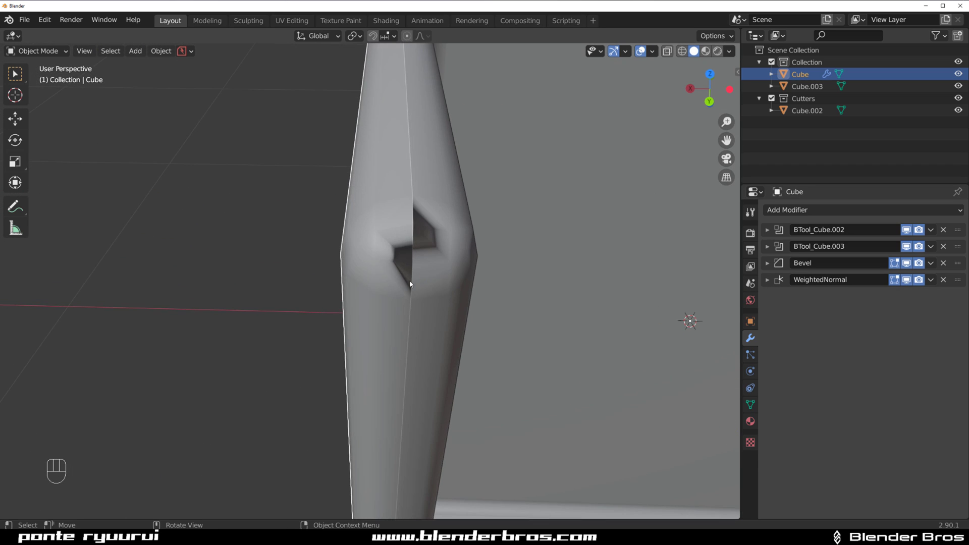
{"action": "middle_click", "coordinate": [405, 263]}
{"action": "left_click_drag", "start_coordinate": [400, 245], "coordinate": [415, 238]}
{"action": "left_click_drag", "start_coordinate": [493, 250], "coordinate": [458, 230]}
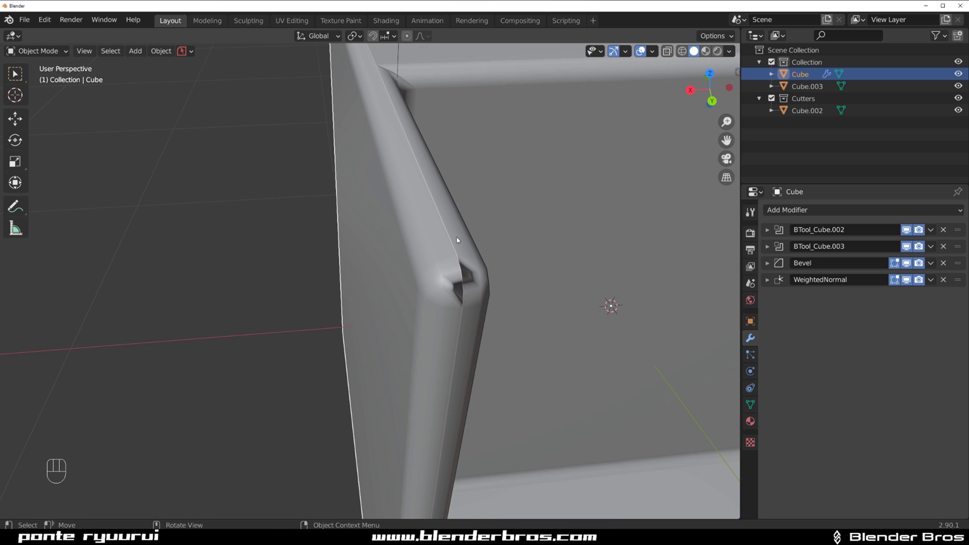
{"action": "key", "text": "Tab"}
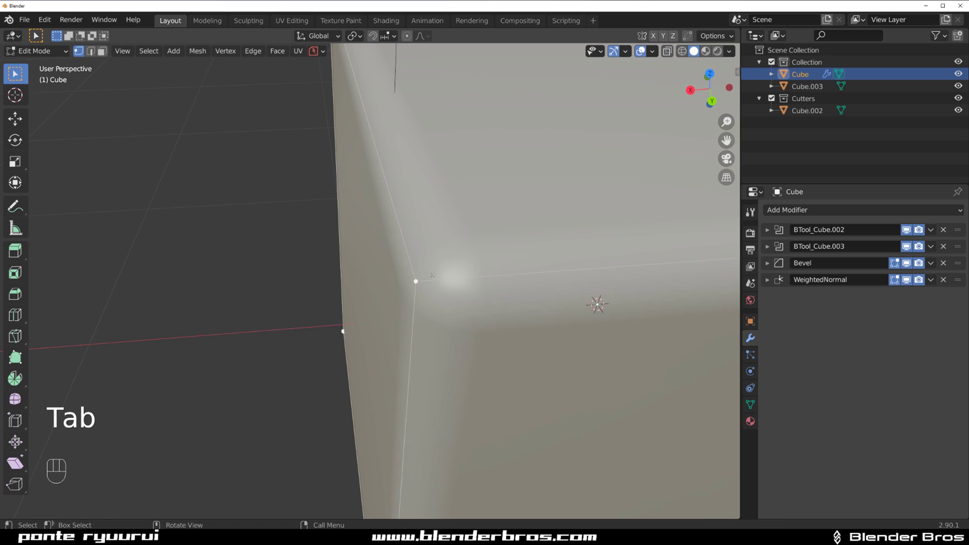
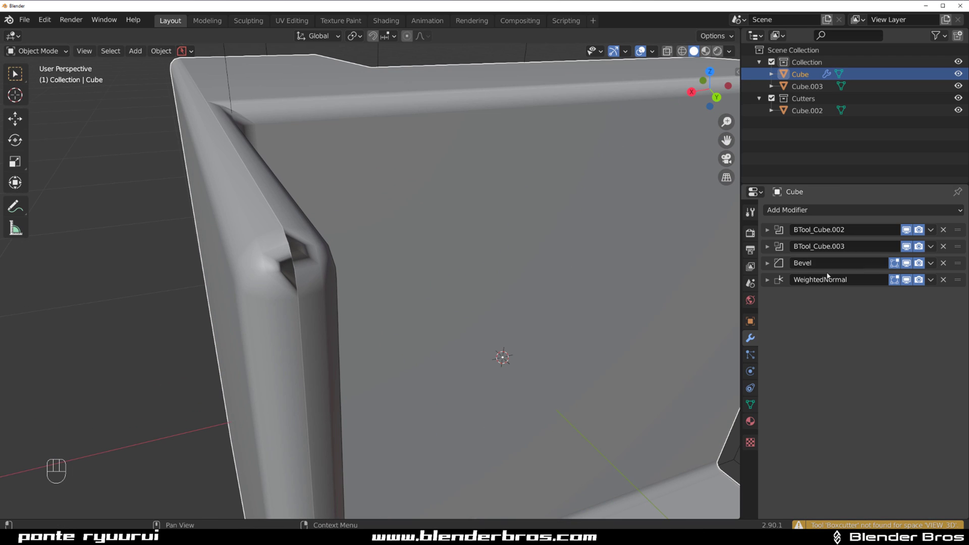
{"action": "left_click_drag", "start_coordinate": [932, 233], "coordinate": [921, 242]}
{"action": "left_click_drag", "start_coordinate": [934, 232], "coordinate": [935, 244]}
{"action": "left_click_drag", "start_coordinate": [934, 233], "coordinate": [928, 247]}
{"action": "key", "text": "Tab"}
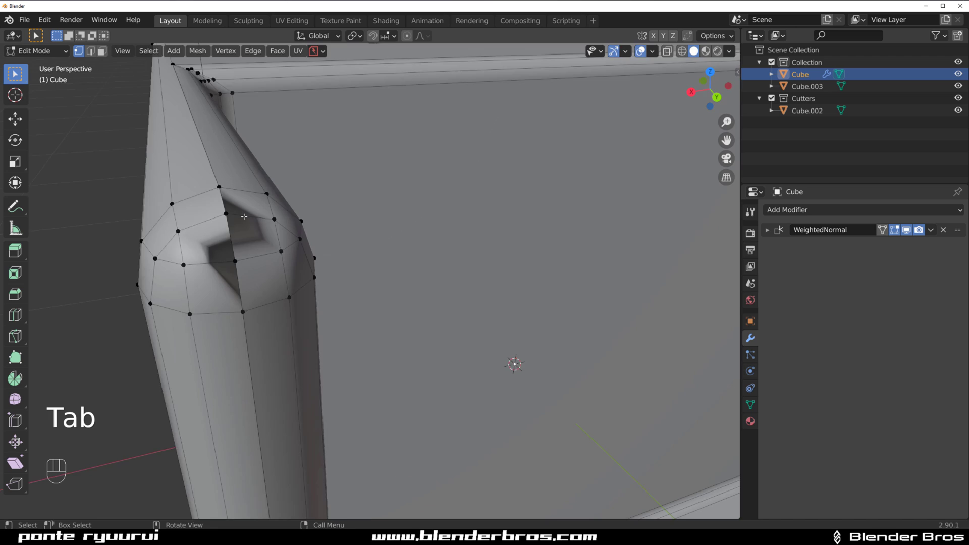
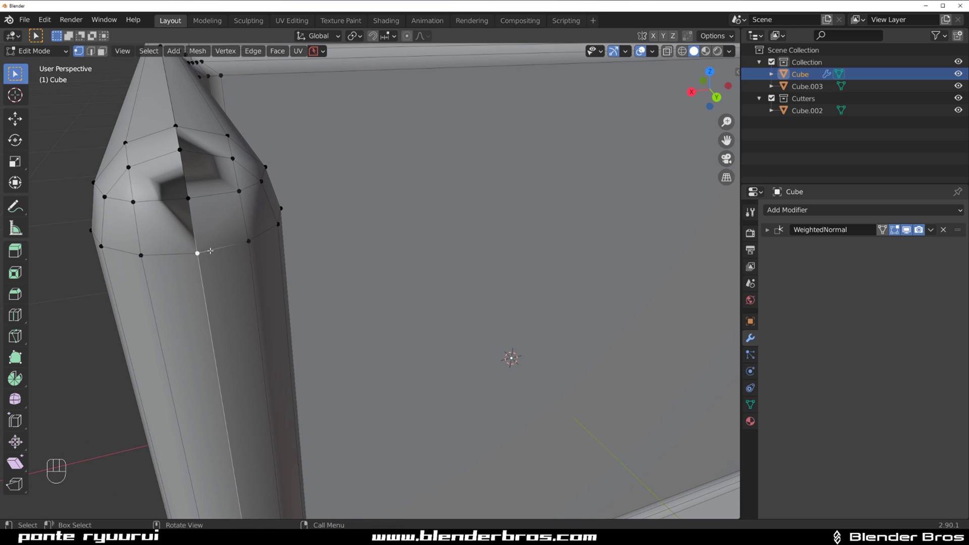
{"action": "key", "text": "g"}
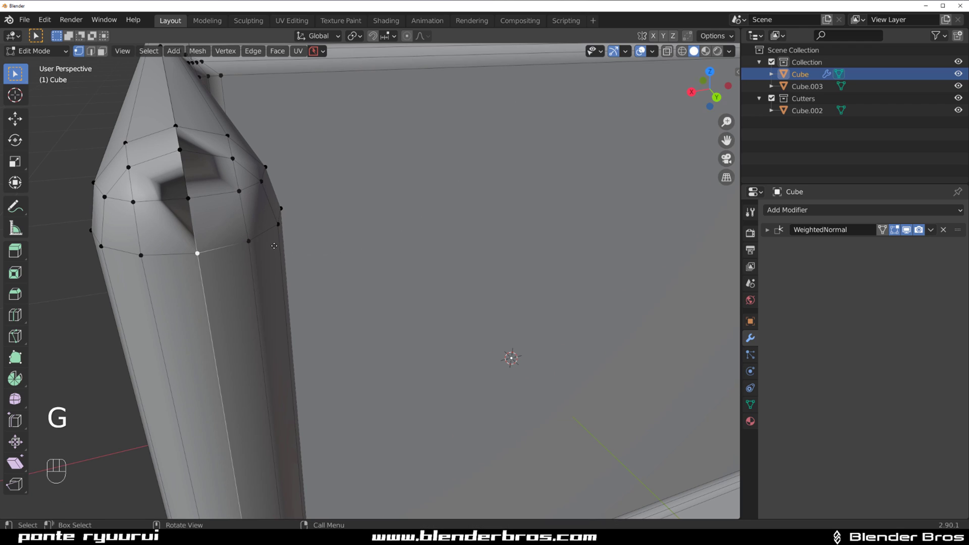
{"action": "key", "text": "g"}
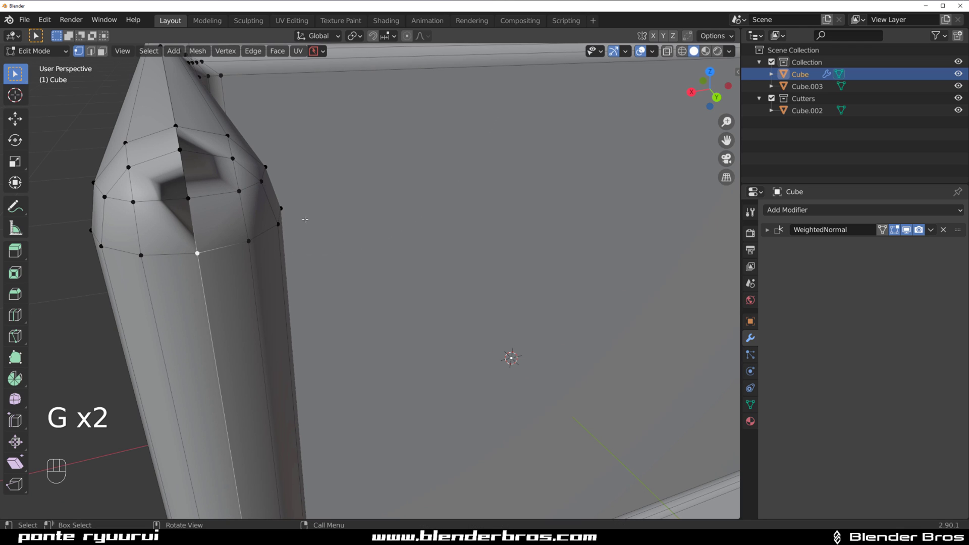
{"action": "key", "text": "ctrl+z"}
{"action": "key", "text": "ctrl+z"}
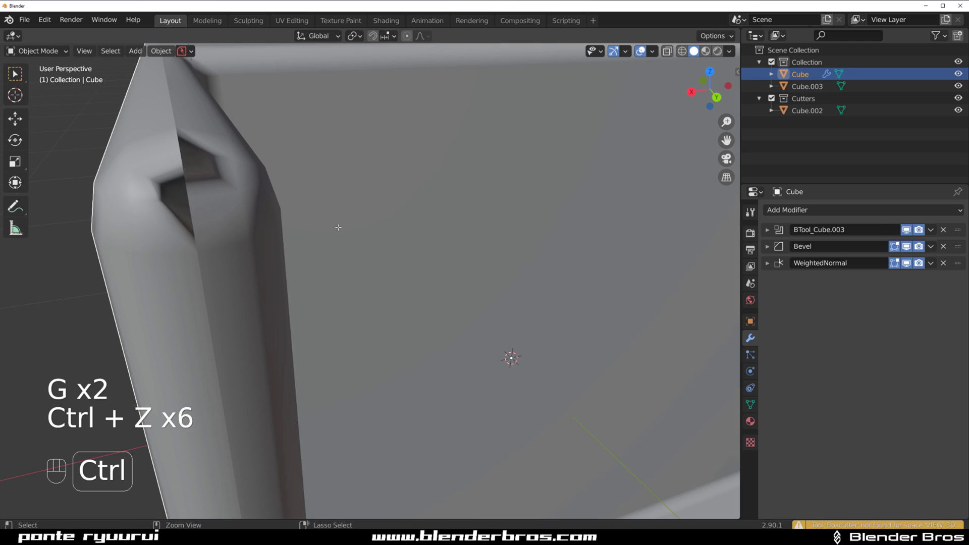
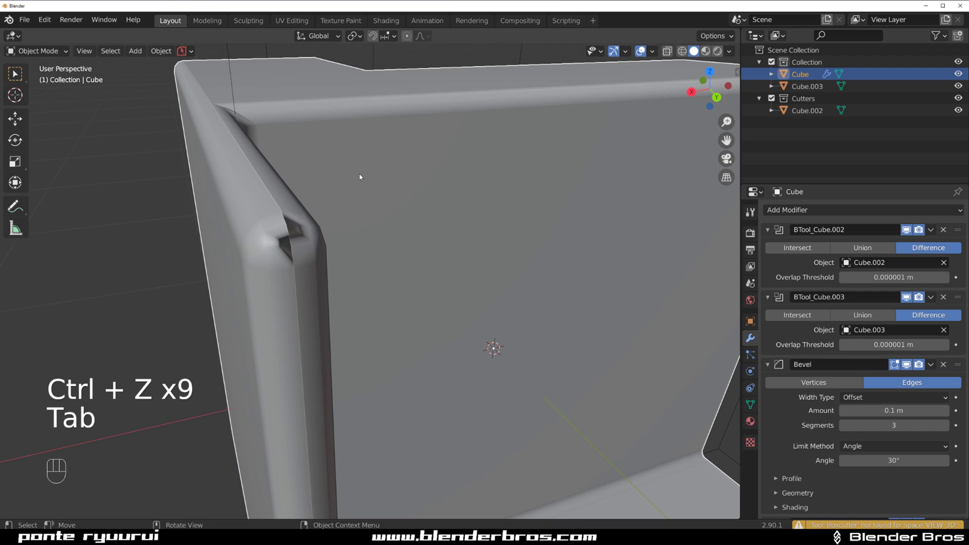
Select cutter Cube.003 and slide it slightly along the X axis
{"action": "left_click_drag", "start_coordinate": [358, 212], "coordinate": [313, 223]}
{"action": "left_click", "coordinate": [223, 145]}
{"action": "left_click_drag", "start_coordinate": [279, 196], "coordinate": [285, 148]}
{"action": "key", "text": "g"}
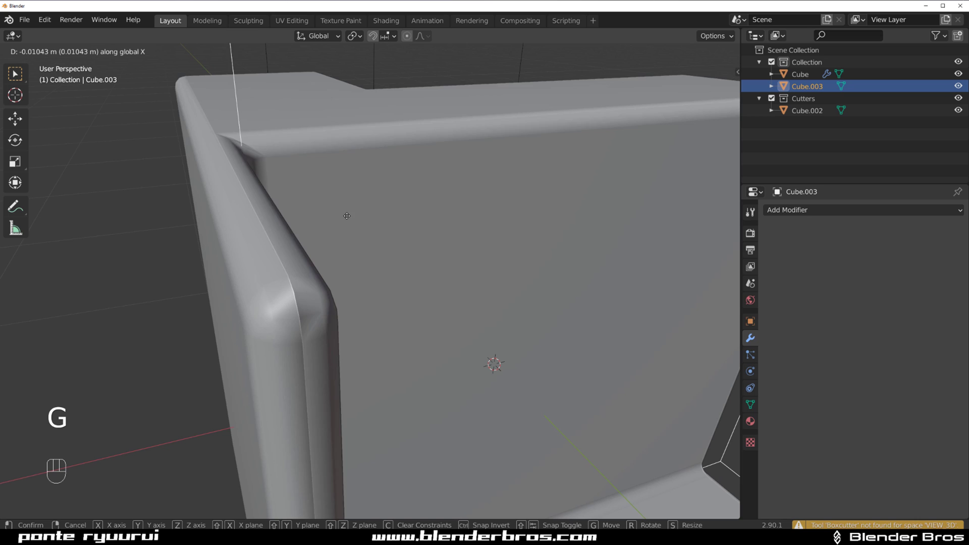
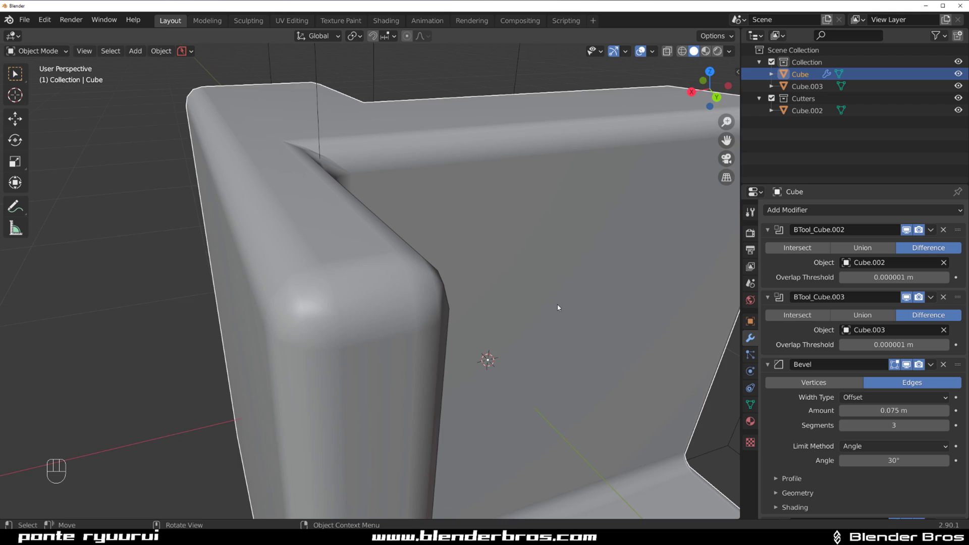
Pull back and orbit to look down on the whole cut cube, ready to pick its top face
{"action": "left_click_drag", "start_coordinate": [495, 264], "coordinate": [424, 259]}
{"action": "left_click_drag", "start_coordinate": [497, 247], "coordinate": [380, 228]}
{"action": "left_click_drag", "start_coordinate": [388, 236], "coordinate": [424, 240]}
{"action": "key", "text": "shift+a"}
{"action": "left_click_drag", "start_coordinate": [277, 221], "coordinate": [374, 218]}
{"action": "left_click_drag", "start_coordinate": [312, 246], "coordinate": [407, 231]}
{"action": "left_click_drag", "start_coordinate": [487, 228], "coordinate": [380, 235]}
{"action": "left_click_drag", "start_coordinate": [414, 244], "coordinate": [374, 255]}
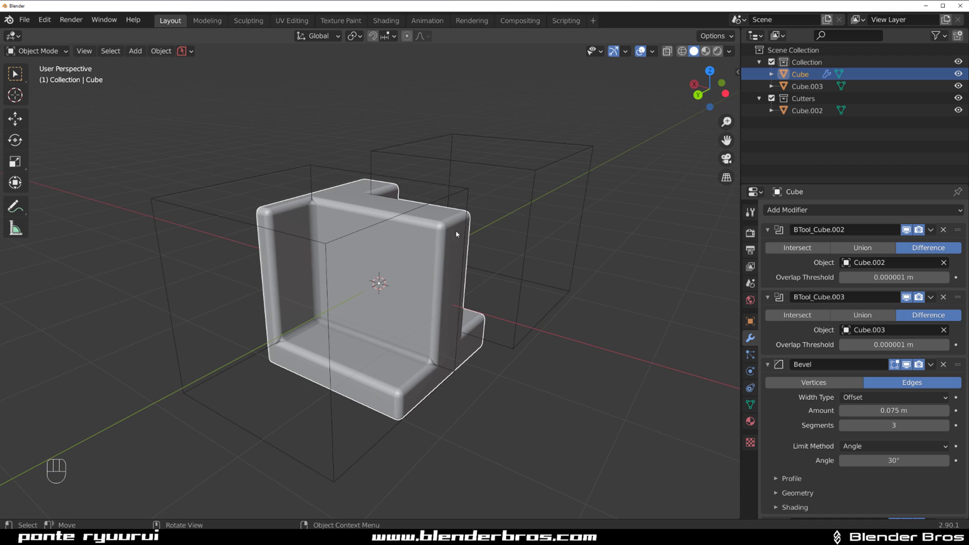
{"action": "left_click_drag", "start_coordinate": [404, 240], "coordinate": [438, 266]}
Flip the cube's top-face normal with Alt+N > Flip, breaking the boolean cut, and return to Object Mode
{"action": "left_click", "coordinate": [374, 247]}
{"action": "key", "text": "Tab"}
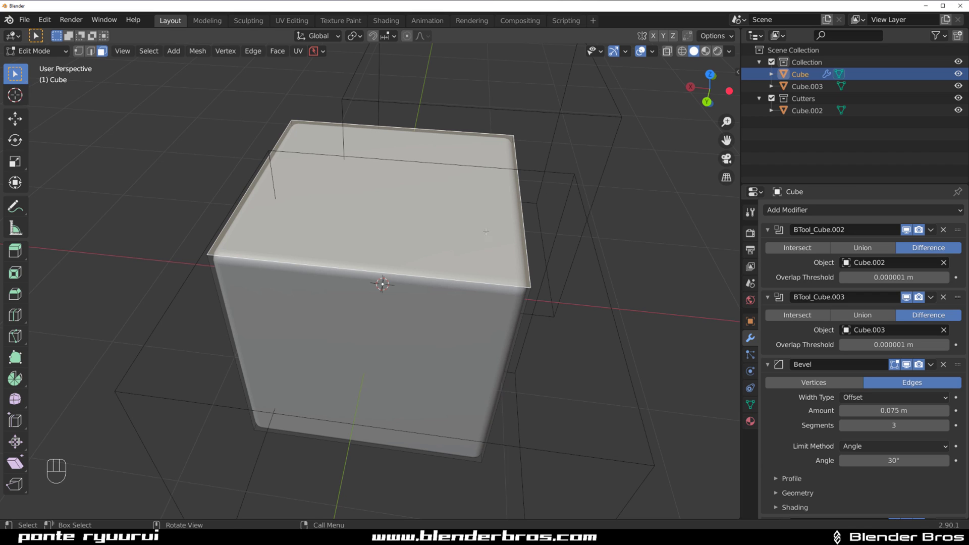
{"action": "key", "text": "alt+n"}
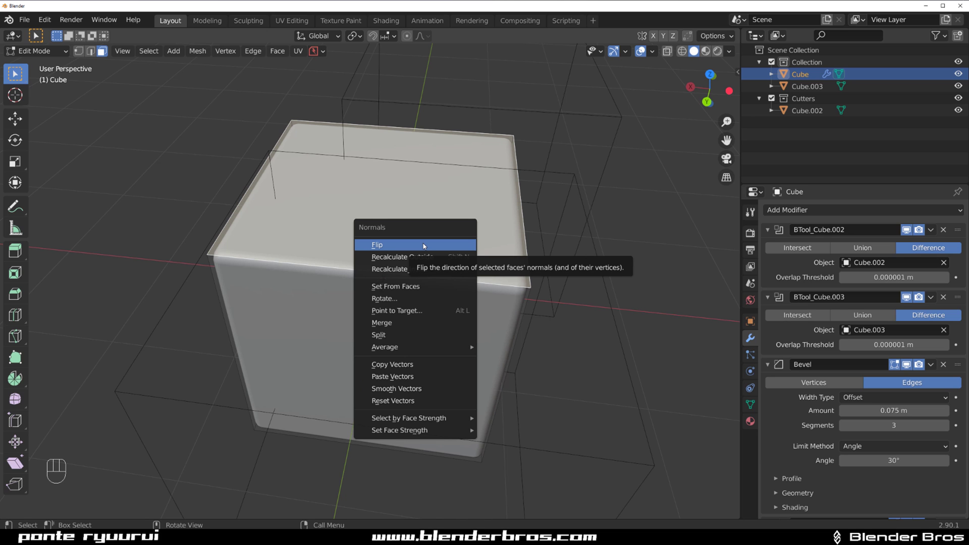
{"action": "key", "text": "Tab"}
{"action": "left_click_drag", "start_coordinate": [412, 258], "coordinate": [453, 247]}
{"action": "left_click_drag", "start_coordinate": [458, 239], "coordinate": [424, 243]}
{"action": "key", "text": "shift+a"}
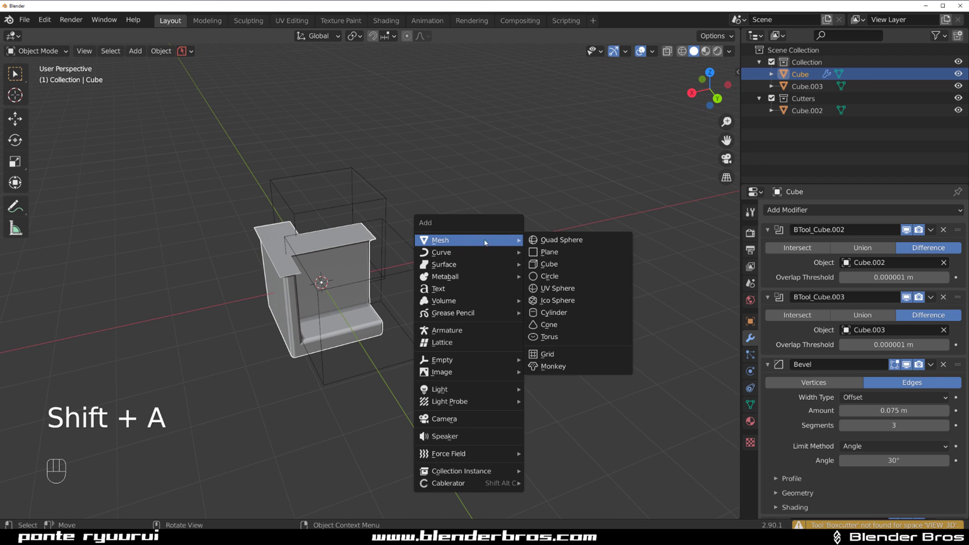
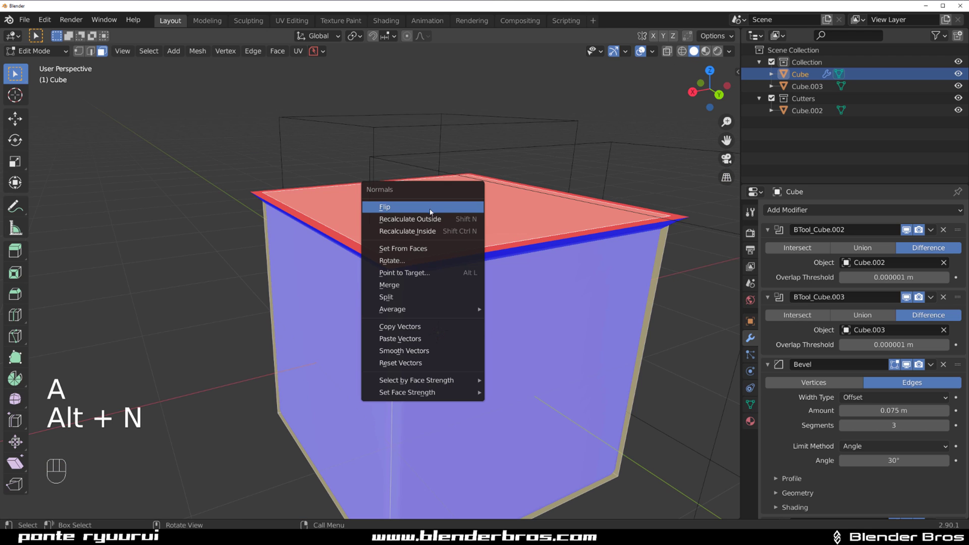
Flip the top face's normal back and orbit to confirm the clean L-shaped cut is restored
{"action": "key", "text": "Tab"}
{"action": "left_click_drag", "start_coordinate": [483, 193], "coordinate": [458, 195]}
{"action": "left_click_drag", "start_coordinate": [660, 55], "coordinate": [510, 238]}
{"action": "left_click_drag", "start_coordinate": [430, 242], "coordinate": [310, 248]}
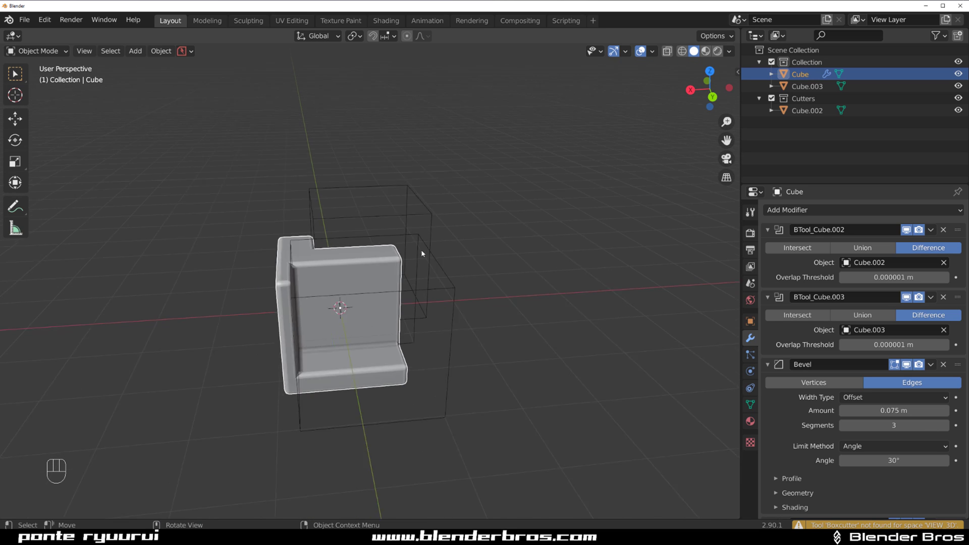
Add a UV sphere, duplicate it as an overlapping copy, and subtract the copy with a Bool Tool Difference
{"action": "key", "text": "shift+a"}
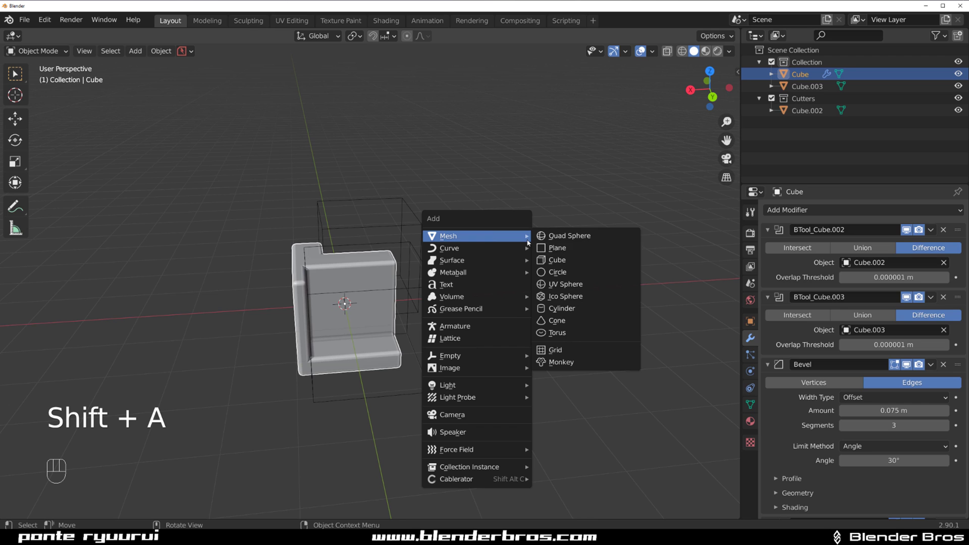
{"action": "key", "text": "f"}
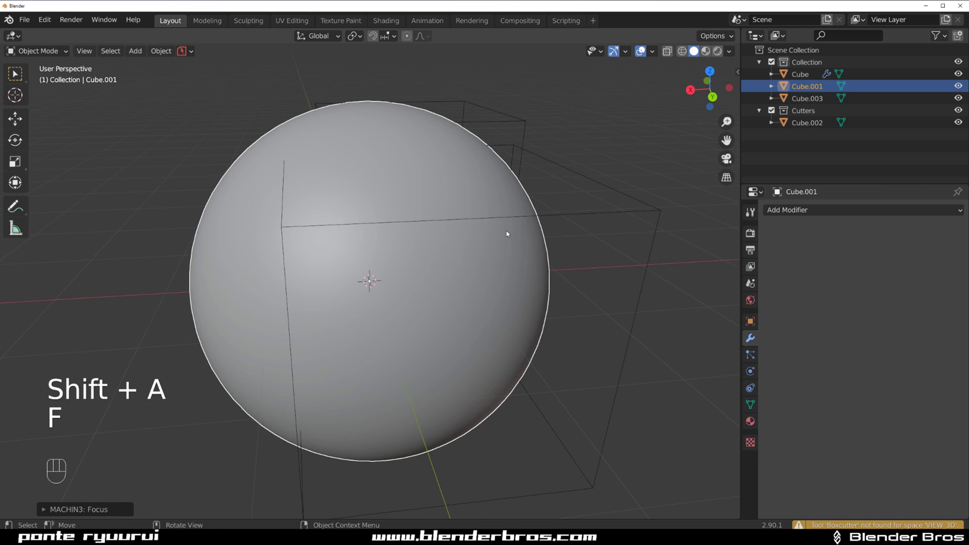
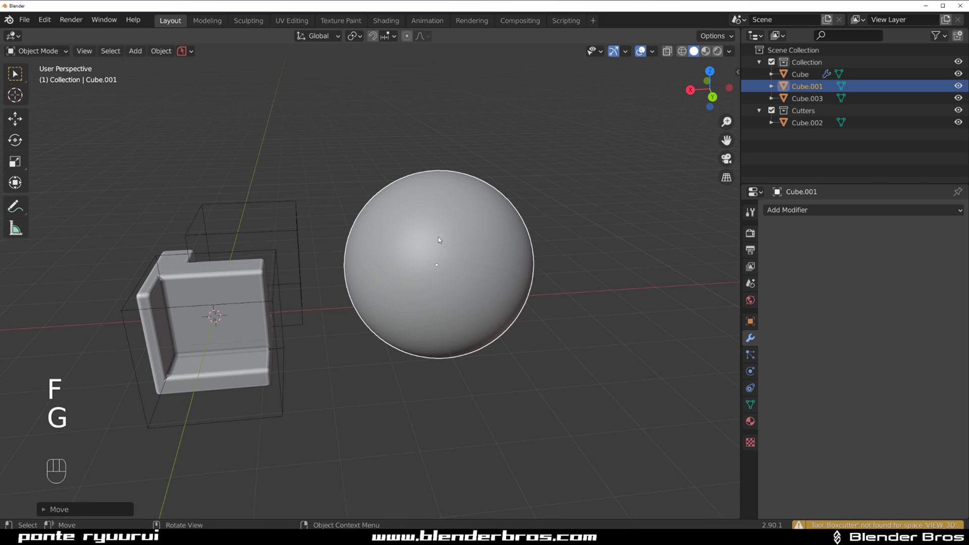
{"action": "key", "text": "shift+d"}
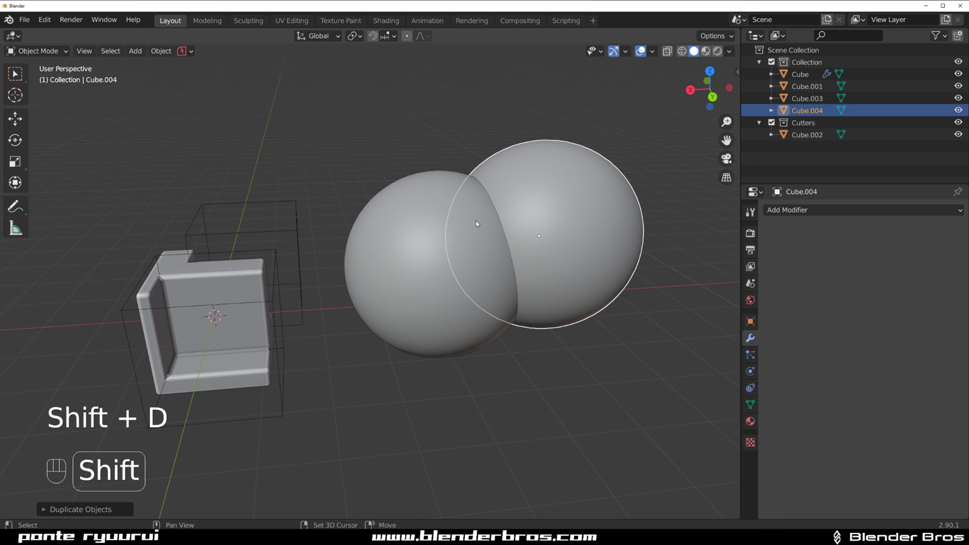
{"action": "key", "text": "ctrl+KP_Subtract"}
{"action": "left_click_drag", "start_coordinate": [347, 252], "coordinate": [297, 253]}
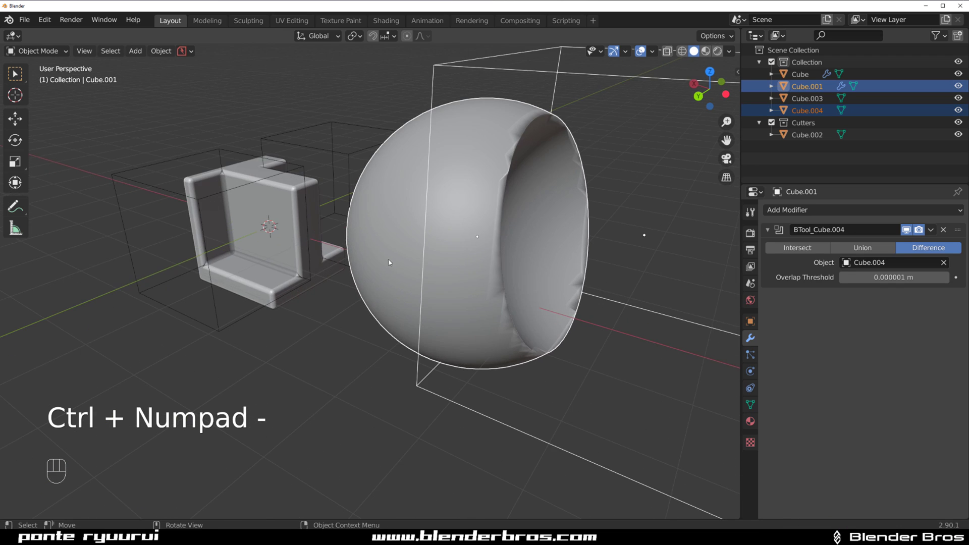
Select the cut sphere on its own and inspect the cut from several angles
{"action": "left_click", "coordinate": [928, 229]}
{"action": "left_click", "coordinate": [921, 231]}
{"action": "left_click_drag", "start_coordinate": [932, 233], "coordinate": [906, 248]}
{"action": "left_click_drag", "start_coordinate": [579, 241], "coordinate": [500, 257]}
{"action": "left_click", "coordinate": [370, 178]}
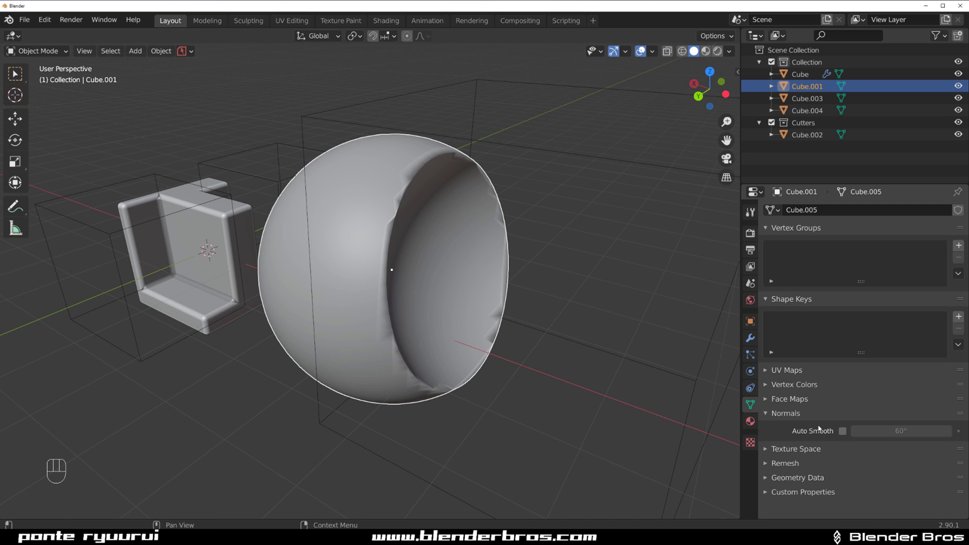
Enable Auto Smooth on the cut sphere and view the crisp cut rim close up
{"action": "left_click", "coordinate": [842, 433]}
{"action": "left_click_drag", "start_coordinate": [471, 254], "coordinate": [427, 309]}
{"action": "left_click_drag", "start_coordinate": [407, 267], "coordinate": [390, 222]}
{"action": "left_click_drag", "start_coordinate": [370, 215], "coordinate": [425, 216]}
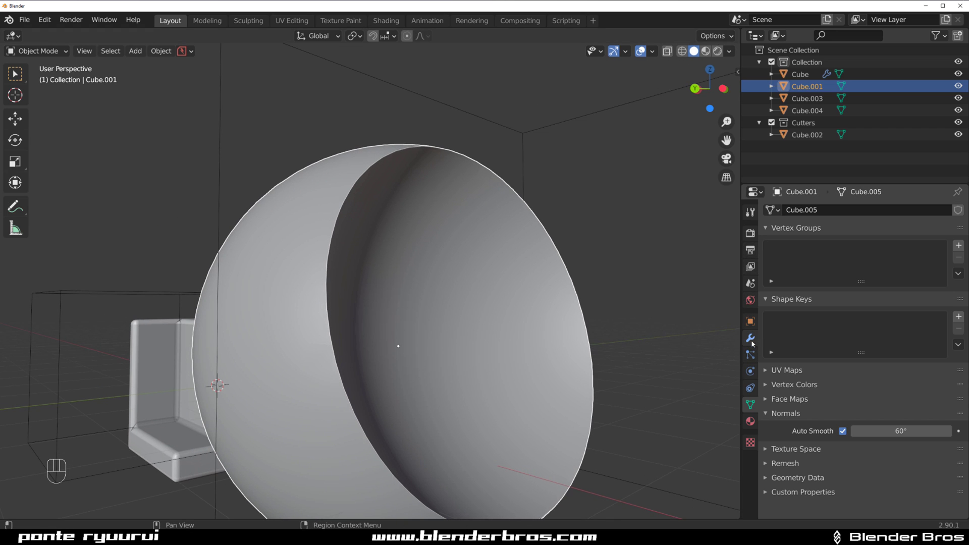
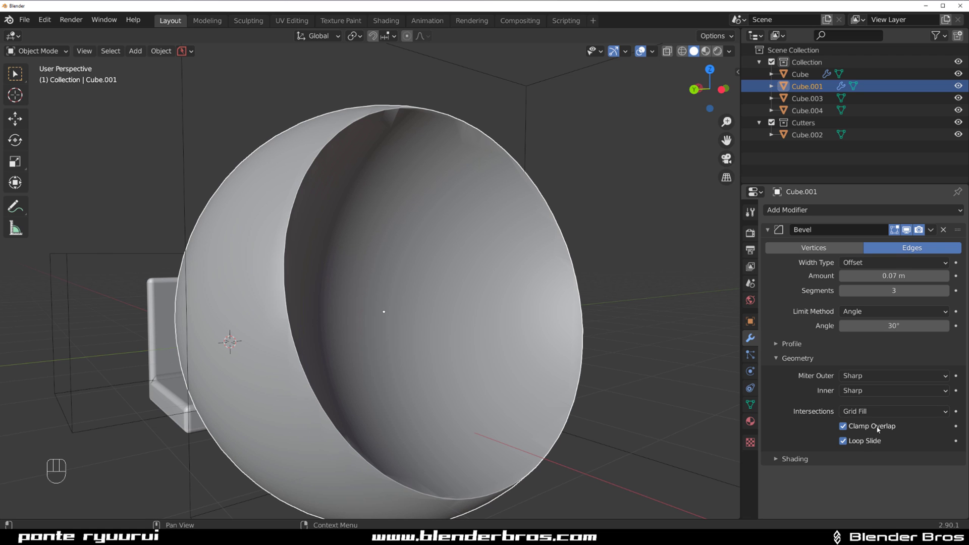
Disable Clamp Overlap, lower the Bevel amount to 0.037 m, and inspect the spiky rim artefacts in Edit Mode
{"action": "left_click", "coordinate": [881, 429]}
{"action": "left_click_drag", "start_coordinate": [397, 252], "coordinate": [456, 296]}
{"action": "left_click_drag", "start_coordinate": [428, 246], "coordinate": [422, 311]}
{"action": "key", "text": "Tab"}
{"action": "key", "text": "Tab"}
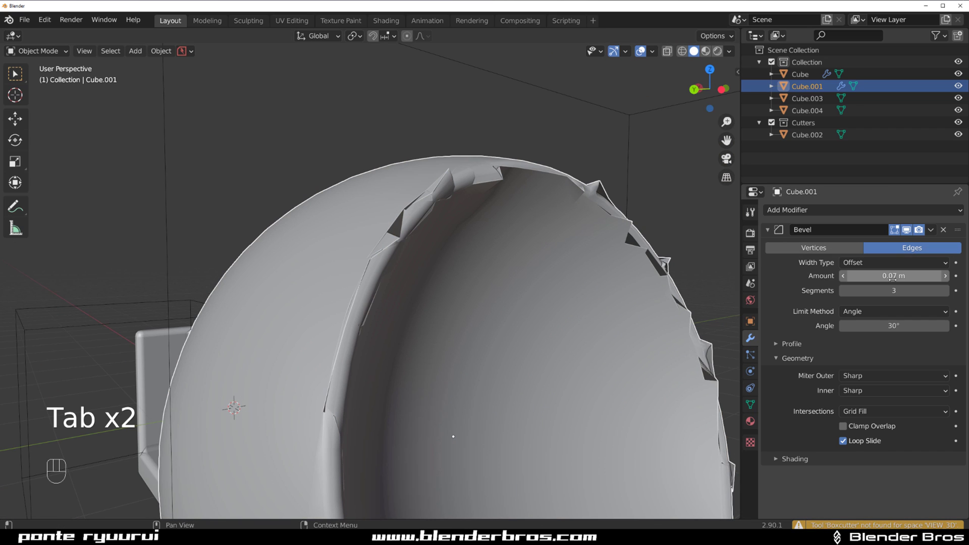
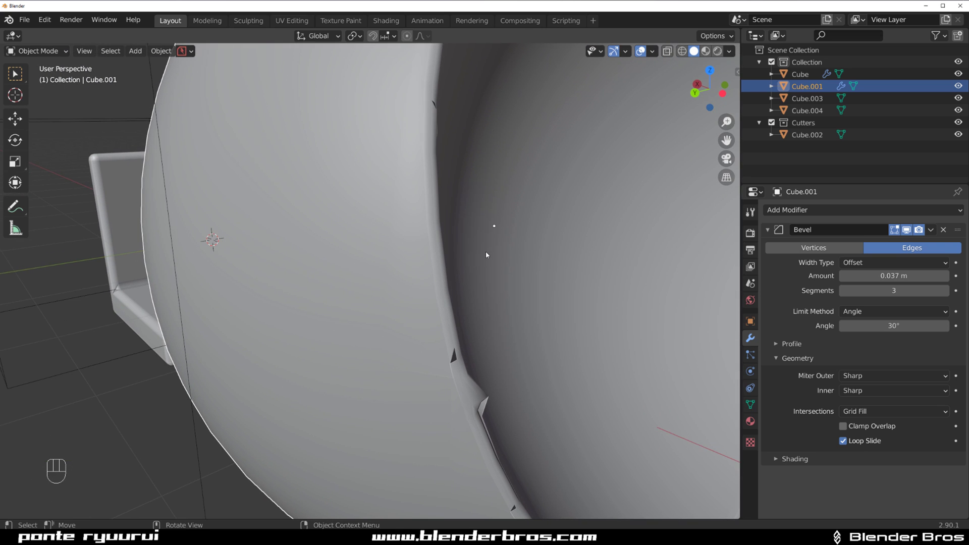
{"action": "left_click_drag", "start_coordinate": [467, 269], "coordinate": [453, 253]}
{"action": "left_click_drag", "start_coordinate": [431, 234], "coordinate": [431, 307]}
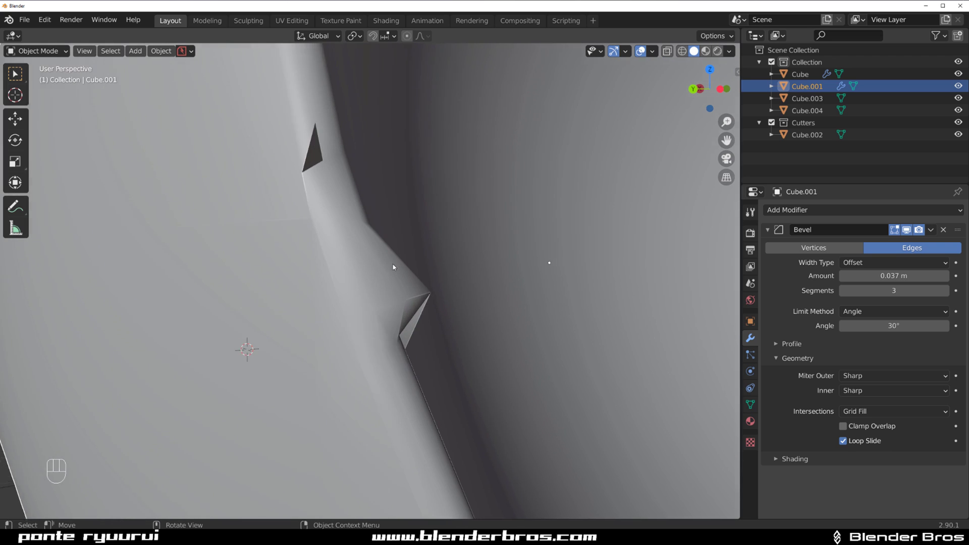
{"action": "left_click_drag", "start_coordinate": [399, 270], "coordinate": [411, 289]}
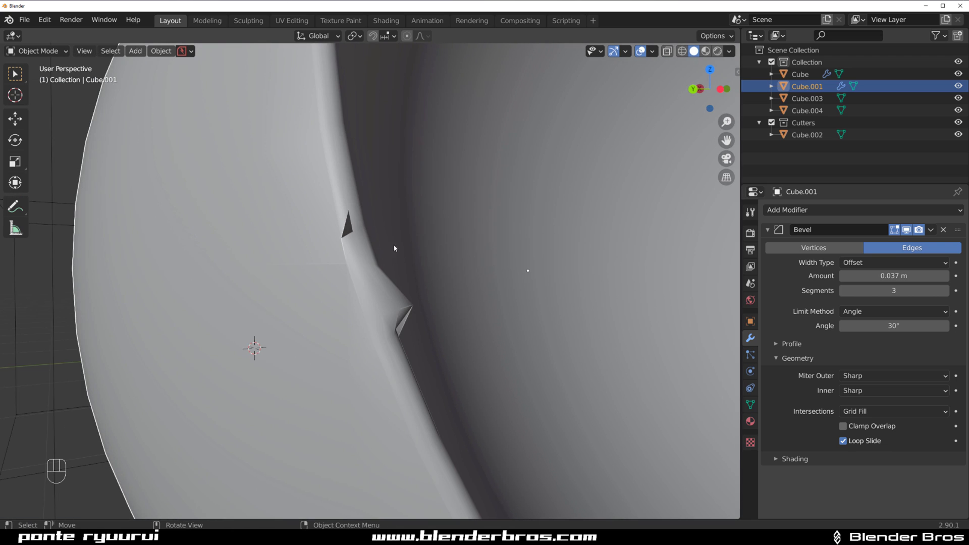
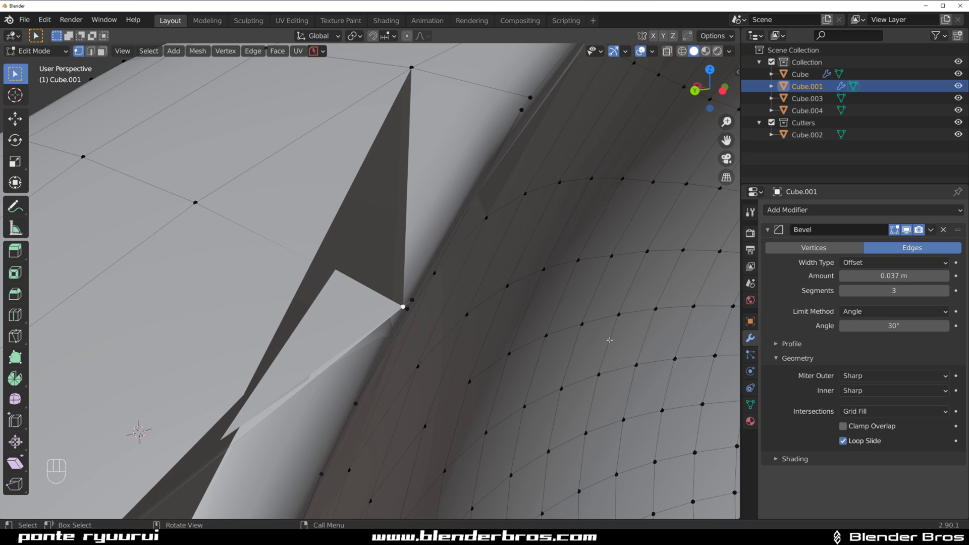
Vertex-slide the stray rim vertex and merge it At Last onto its neighbour
{"action": "key", "text": "g"}
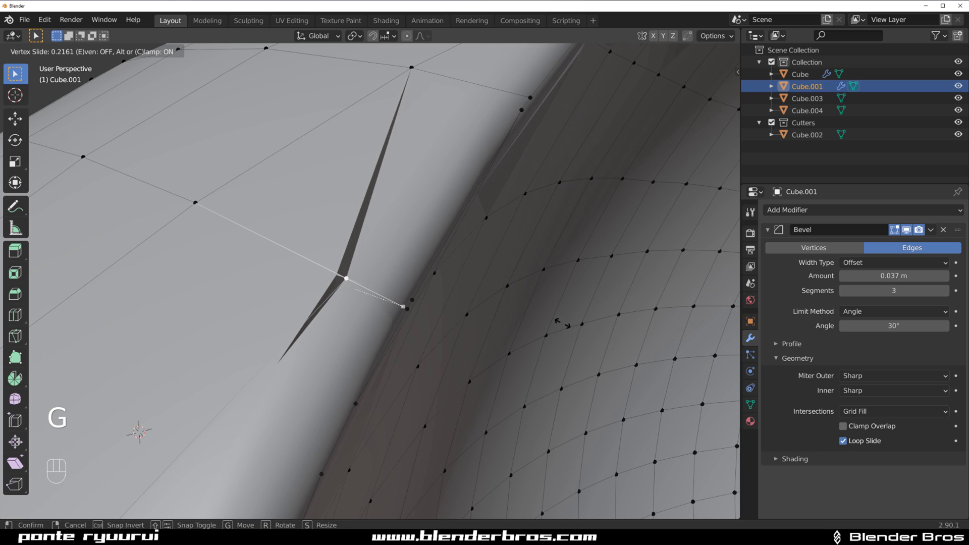
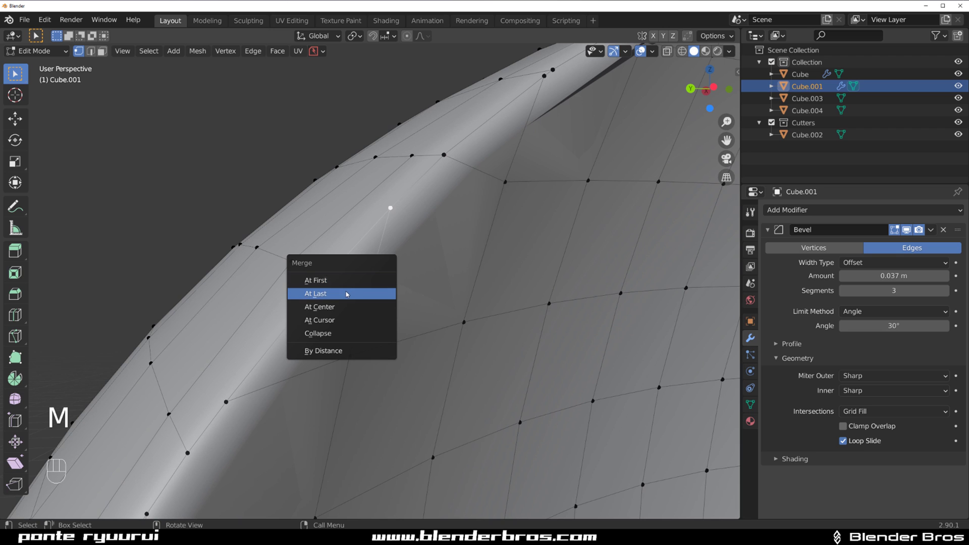
{"action": "key", "text": "Tab"}
{"action": "left_click_drag", "start_coordinate": [381, 224], "coordinate": [390, 232]}
{"action": "left_click_drag", "start_coordinate": [412, 237], "coordinate": [410, 208]}
{"action": "left_click", "coordinate": [410, 208]}
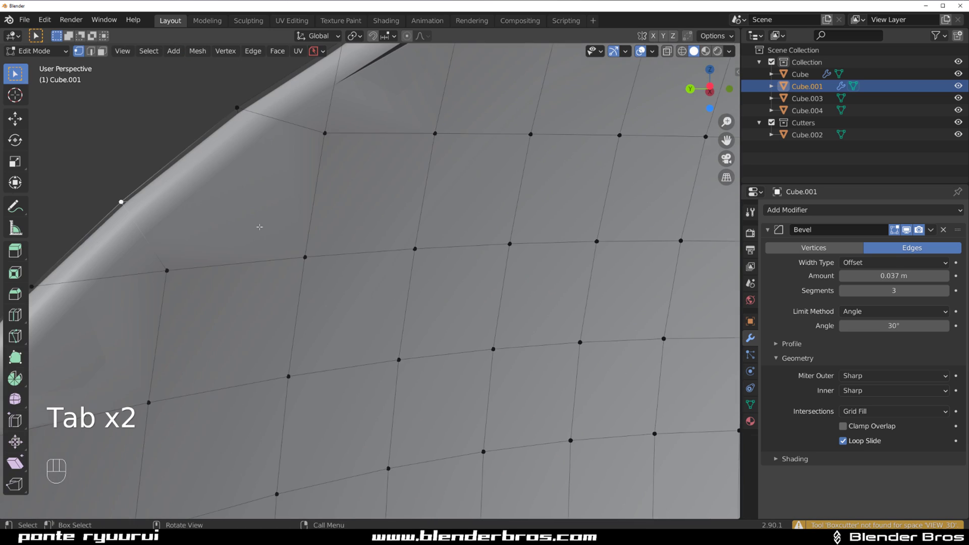
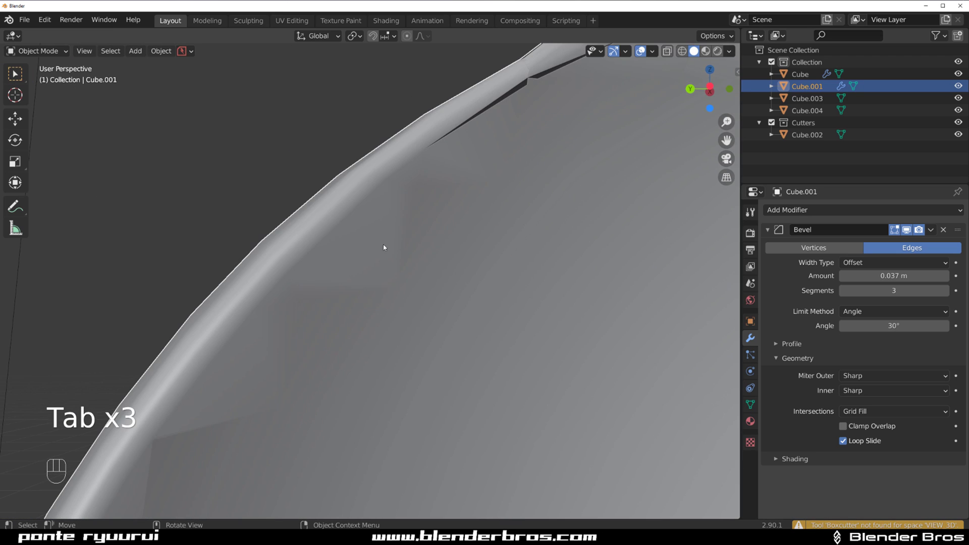
Connect rim vertices with a new edge in Edit Mode and check the shading in Object Mode
{"action": "left_click_drag", "start_coordinate": [412, 288], "coordinate": [420, 297]}
{"action": "left_click_drag", "start_coordinate": [437, 288], "coordinate": [374, 260]}
{"action": "key", "text": "Tab"}
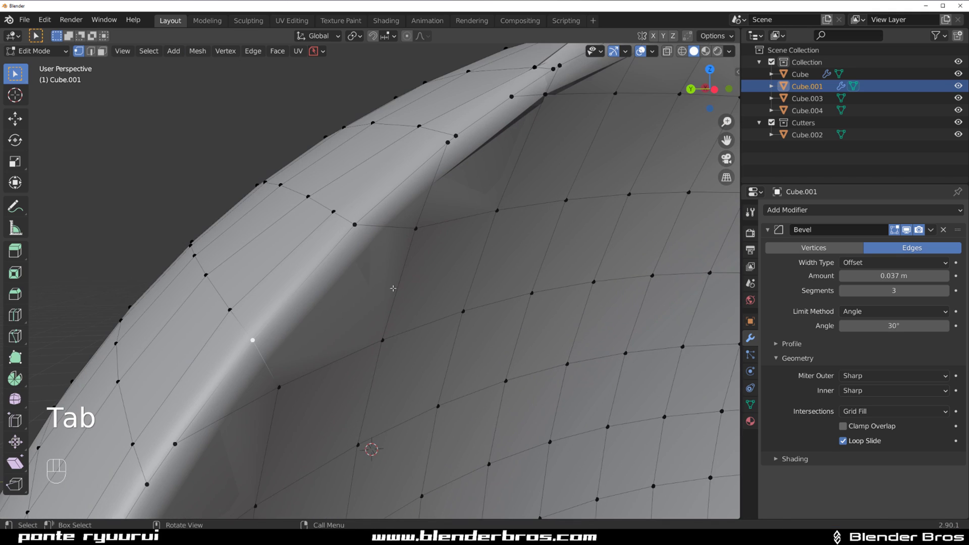
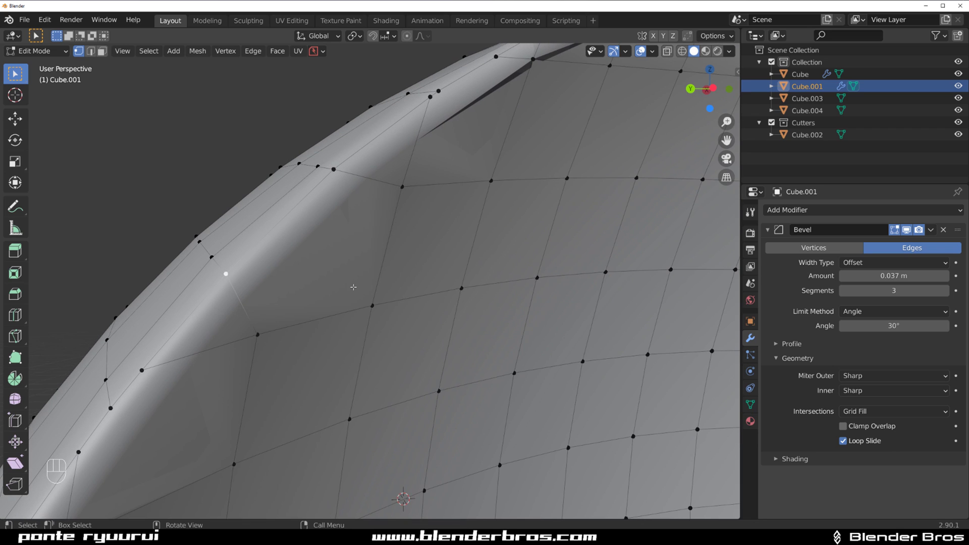
{"action": "key", "text": "k"}
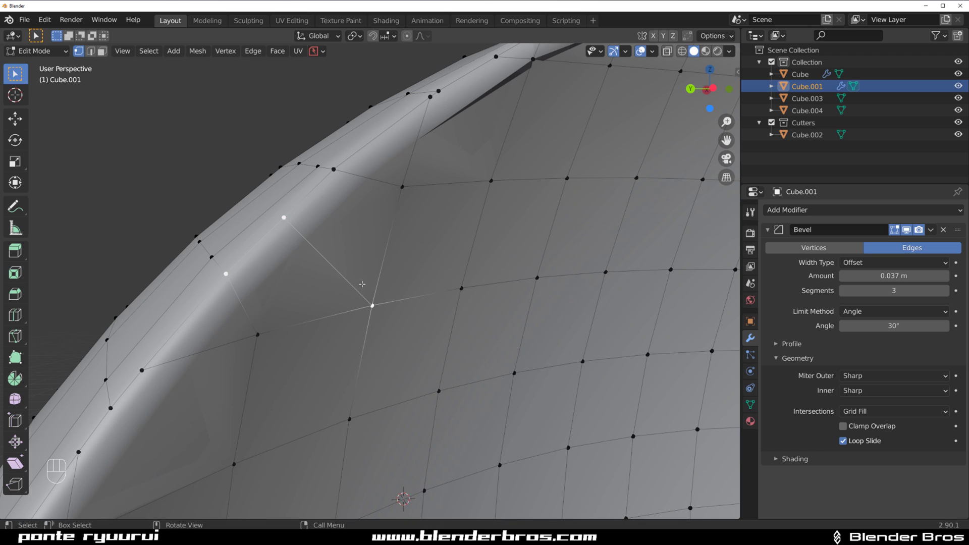
{"action": "key", "text": "Tab"}
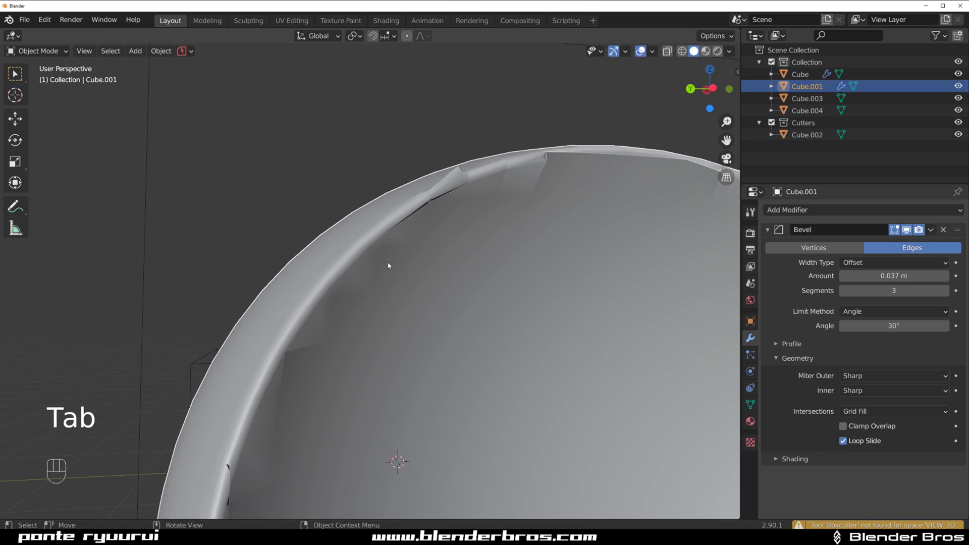
{"action": "left_click_drag", "start_coordinate": [397, 264], "coordinate": [406, 258]}
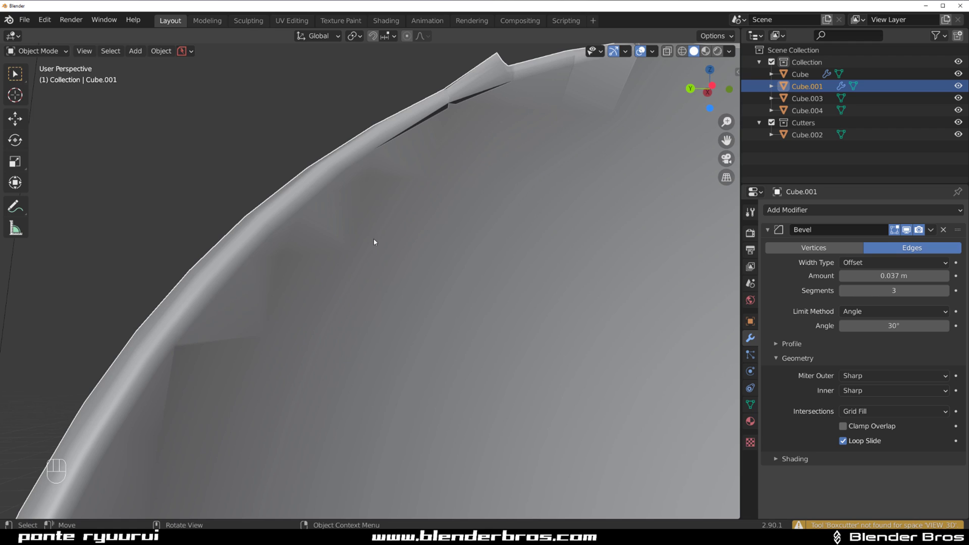
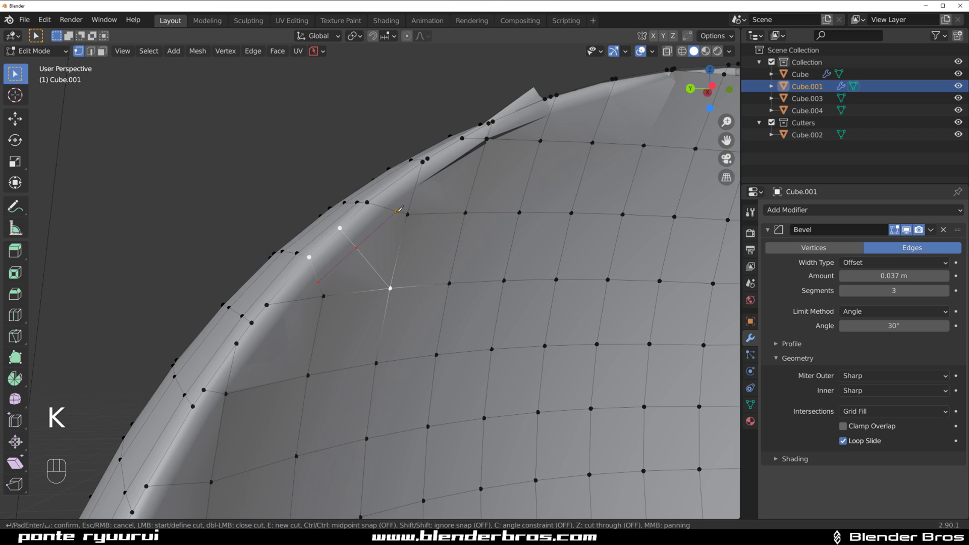
Knife-cut new edges across the rim faces and check the smoother edge in Object Mode
{"action": "key", "text": "Tab"}
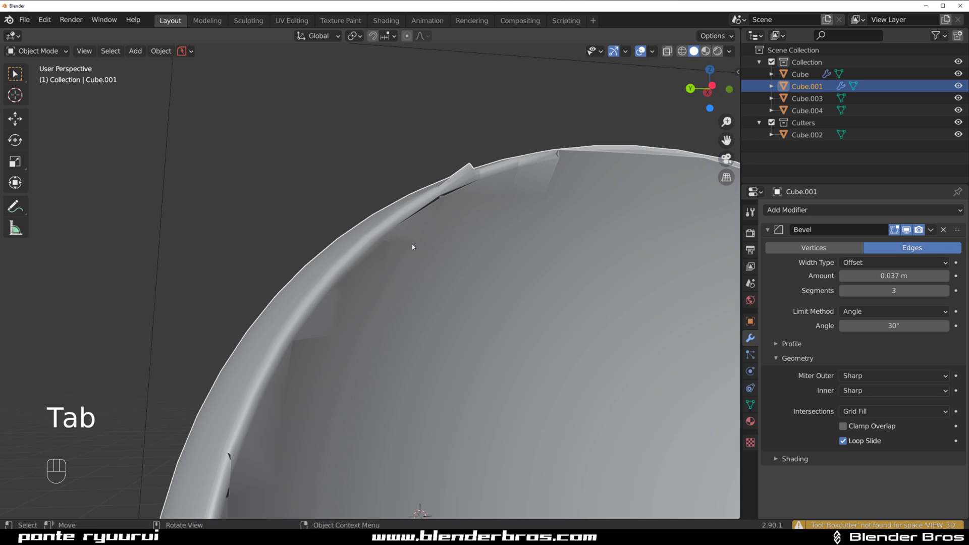
{"action": "key", "text": "Tab"}
{"action": "key", "text": "k"}
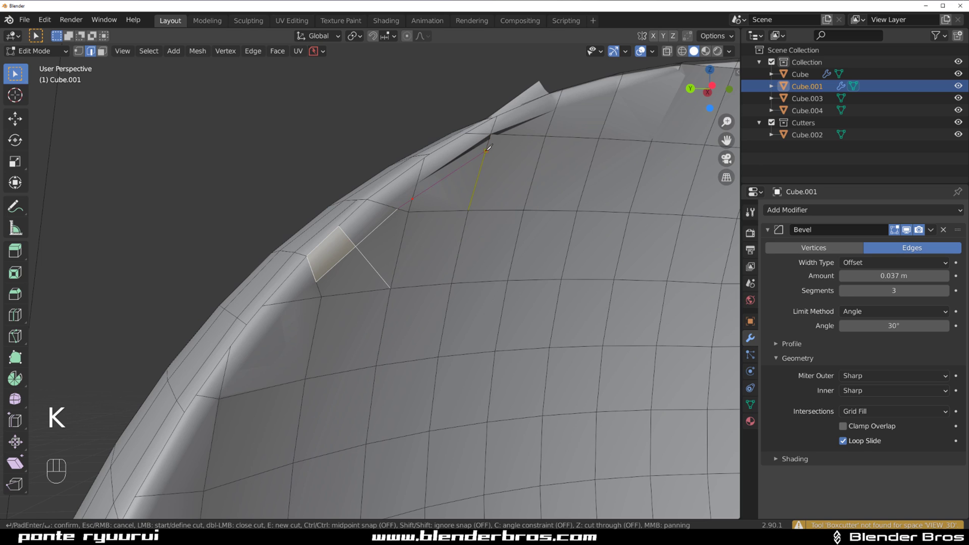
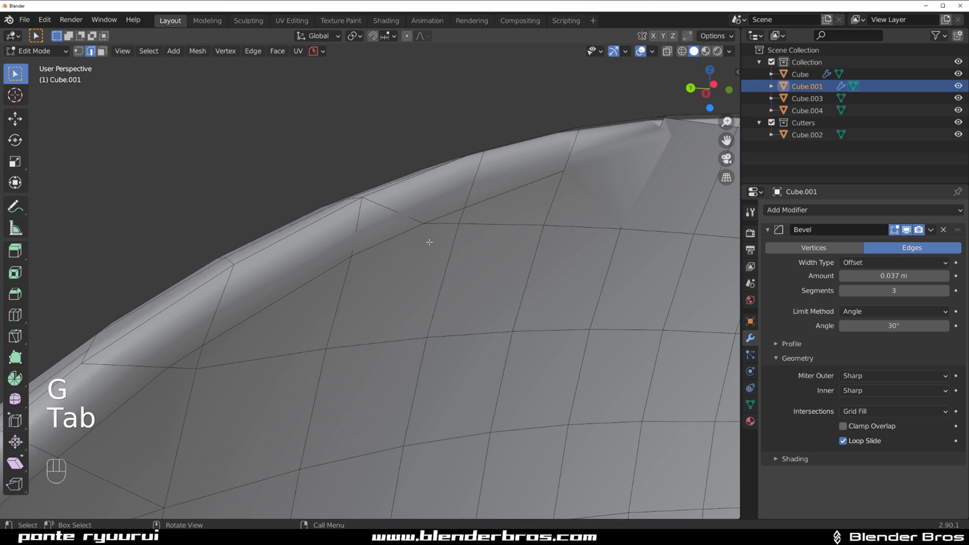
{"action": "key", "text": "Tab"}
{"action": "left_click_drag", "start_coordinate": [395, 258], "coordinate": [378, 231]}
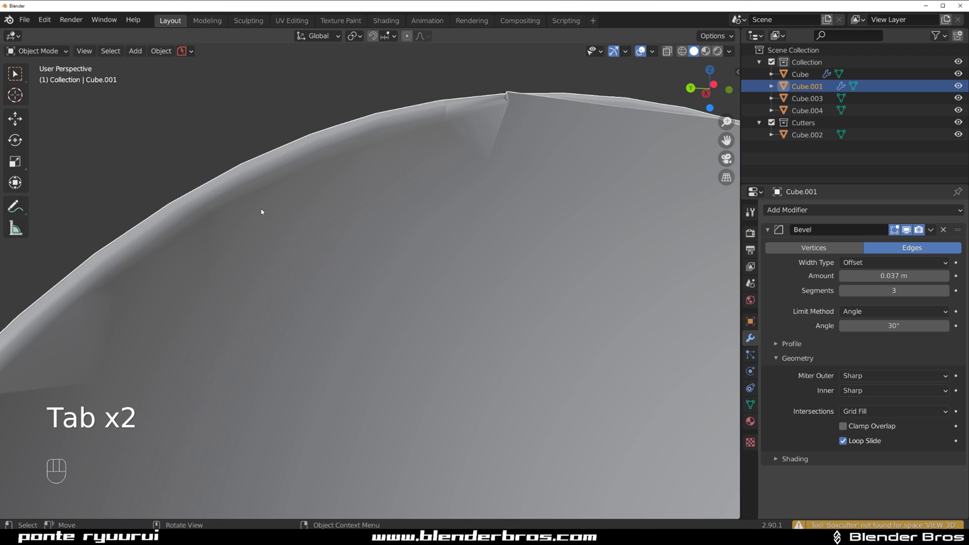
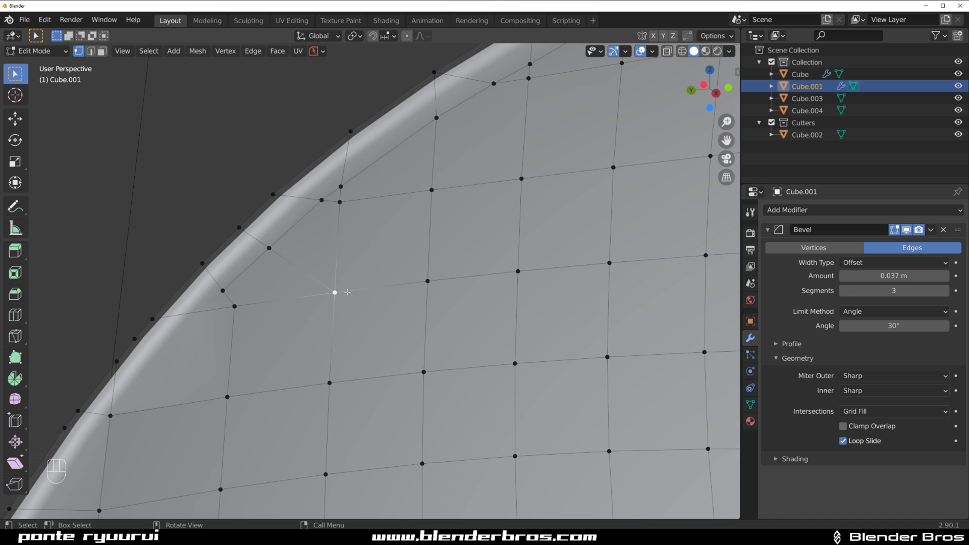
Slide another rim vertex along its edge and check the shading from Object Mode
{"action": "key", "text": "g"}
{"action": "key", "text": "g"}
{"action": "key", "text": "Tab"}
{"action": "left_click_drag", "start_coordinate": [353, 242], "coordinate": [368, 245]}
{"action": "left_click_drag", "start_coordinate": [393, 217], "coordinate": [373, 174]}
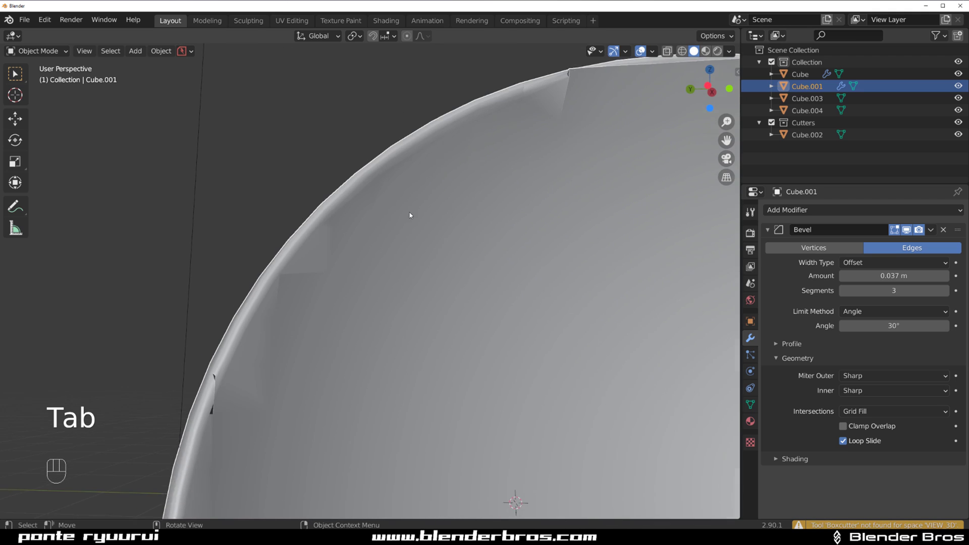
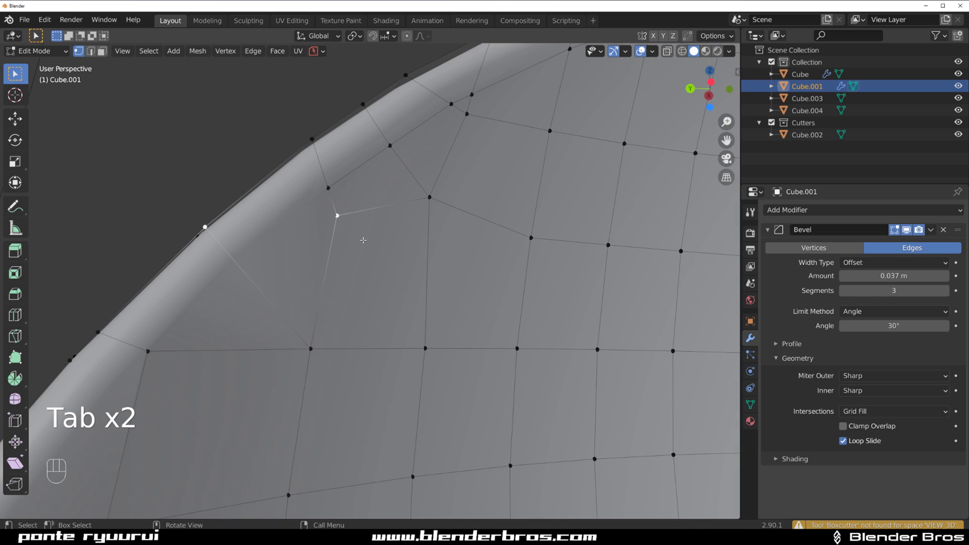
Knife-cut a further edge near the rim, then zoom out to view the whole sphere and scene
{"action": "key", "text": "k"}
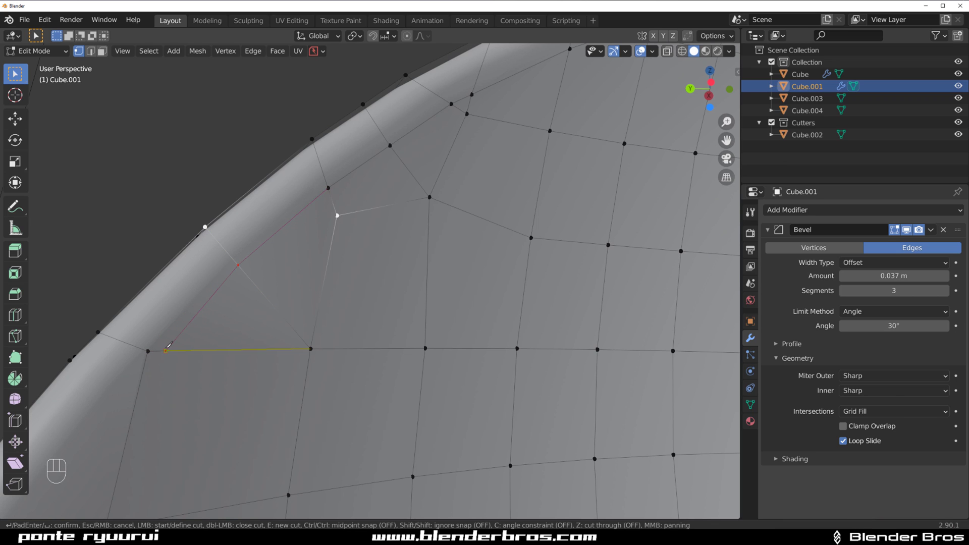
{"action": "key", "text": "Tab"}
{"action": "left_click_drag", "start_coordinate": [389, 260], "coordinate": [315, 213]}
{"action": "left_click_drag", "start_coordinate": [363, 229], "coordinate": [396, 273]}
{"action": "left_click_drag", "start_coordinate": [541, 257], "coordinate": [346, 275]}
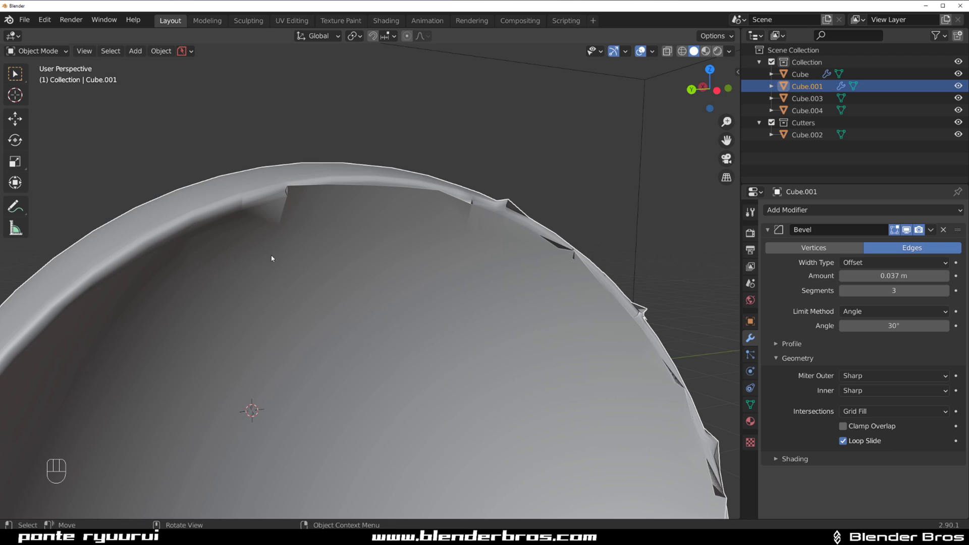
{"action": "left_click_drag", "start_coordinate": [245, 233], "coordinate": [345, 185]}
{"action": "left_click_drag", "start_coordinate": [347, 252], "coordinate": [439, 247]}
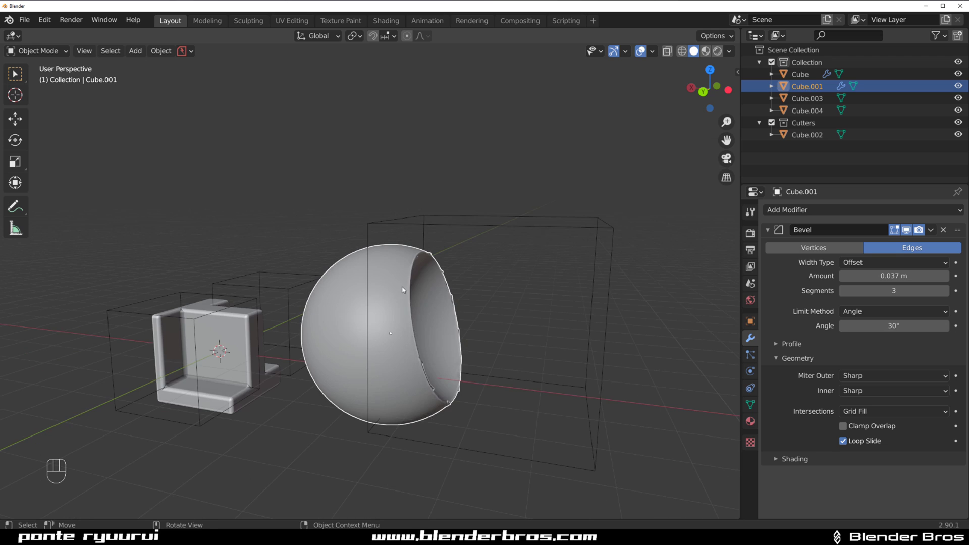
{"action": "middle_click", "coordinate": [396, 280]}
{"action": "left_click_drag", "start_coordinate": [395, 261], "coordinate": [512, 270]}
Add a new cube and move it onto empty floor space beside the sphere
{"action": "key", "text": "shift+a"}
{"action": "key", "text": "shift+a"}
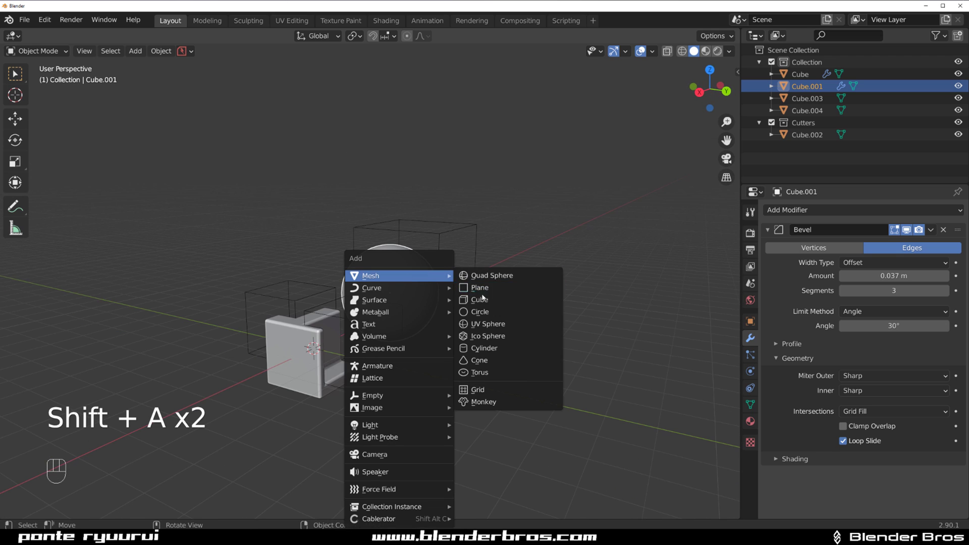
{"action": "key", "text": "g"}
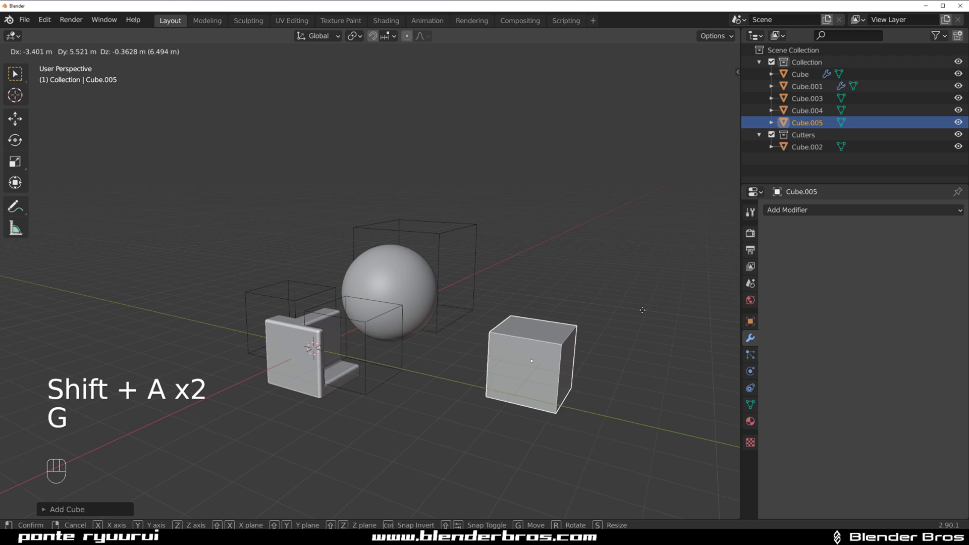
{"action": "left_click_drag", "start_coordinate": [605, 326], "coordinate": [469, 284]}
{"action": "left_click_drag", "start_coordinate": [487, 261], "coordinate": [511, 204]}
{"action": "middle_click", "coordinate": [479, 257]}
{"action": "middle_click", "coordinate": [450, 278]}
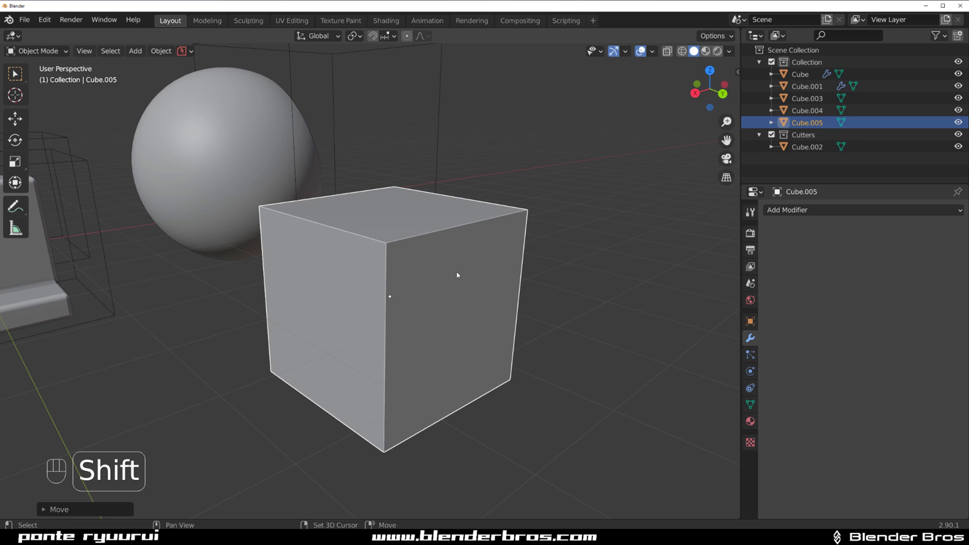
Duplicate the cube and offset the copy sideways so it overlaps with coincident top faces
{"action": "key", "text": "shift+d"}
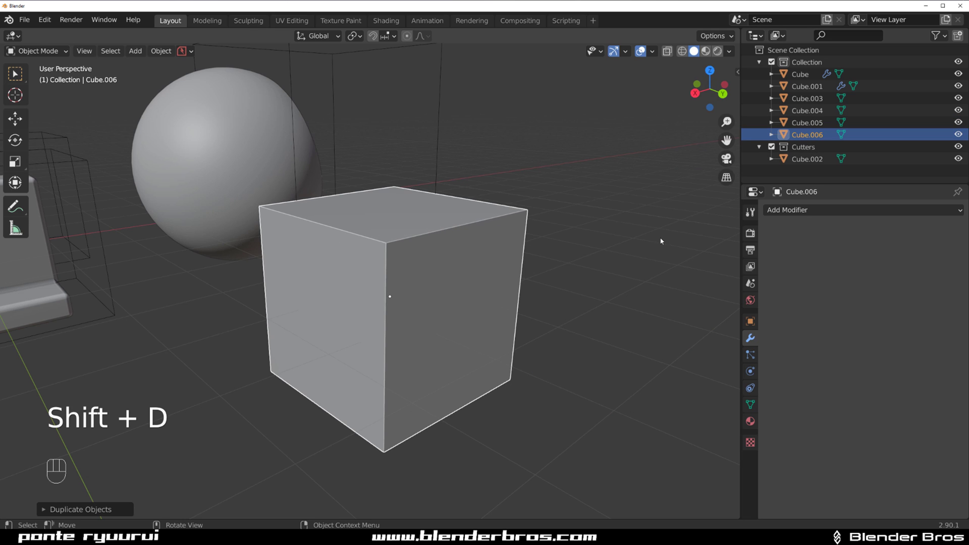
{"action": "key", "text": "g"}
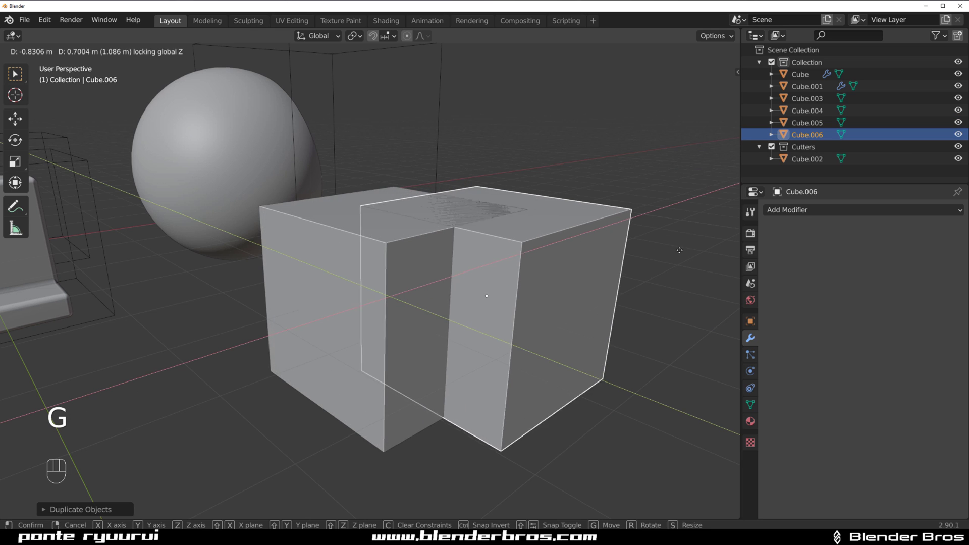
{"action": "left_click_drag", "start_coordinate": [550, 255], "coordinate": [548, 265]}
{"action": "middle_click", "coordinate": [504, 287]}
{"action": "left_click_drag", "start_coordinate": [461, 265], "coordinate": [468, 255]}
{"action": "left_click_drag", "start_coordinate": [463, 255], "coordinate": [489, 246]}
{"action": "left_click_drag", "start_coordinate": [474, 232], "coordinate": [472, 230]}
Select both cubes and subtract the duplicate with a Difference boolean, revealing the coplanar overlap
{"action": "left_click", "coordinate": [422, 258]}
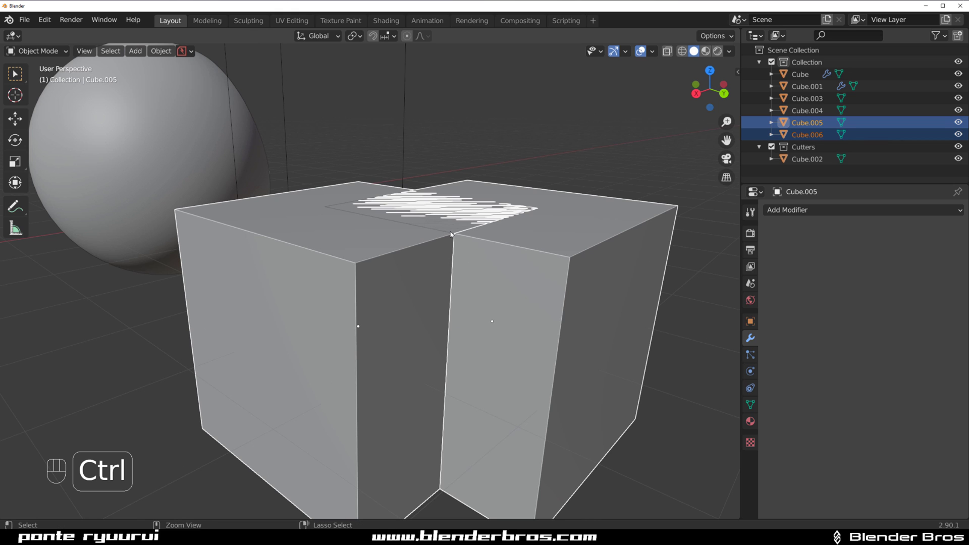
{"action": "key", "text": "ctrl+KP_Subtract"}
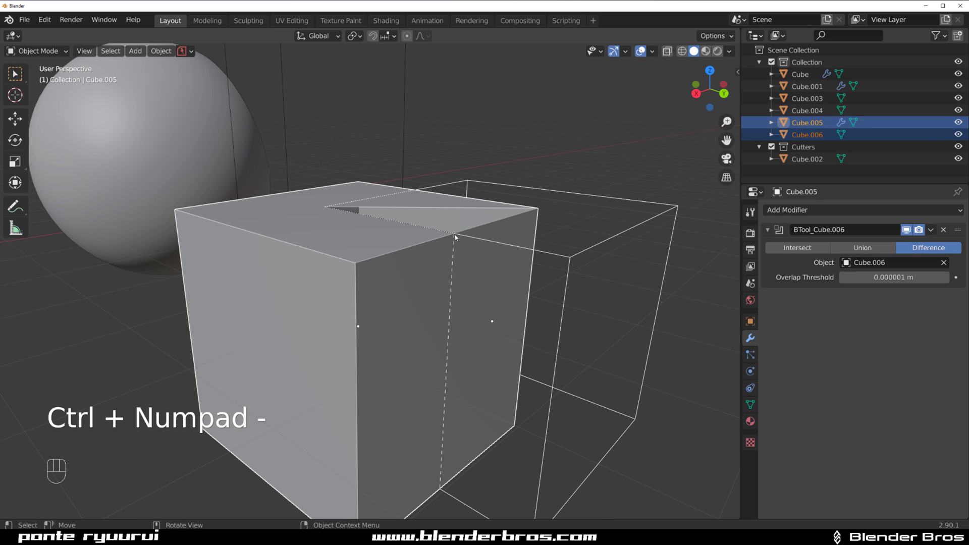
{"action": "left_click_drag", "start_coordinate": [436, 251], "coordinate": [440, 137]}
{"action": "left_click_drag", "start_coordinate": [440, 138], "coordinate": [427, 252]}
Scale the cutter cube along Z past the cube's top so the faces no longer coincide
{"action": "key", "text": "s"}
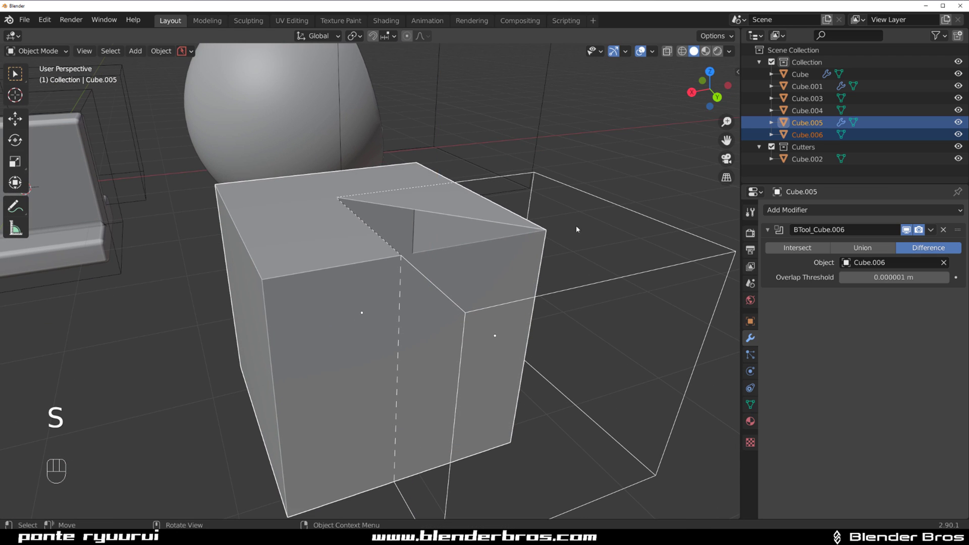
{"action": "key", "text": "s"}
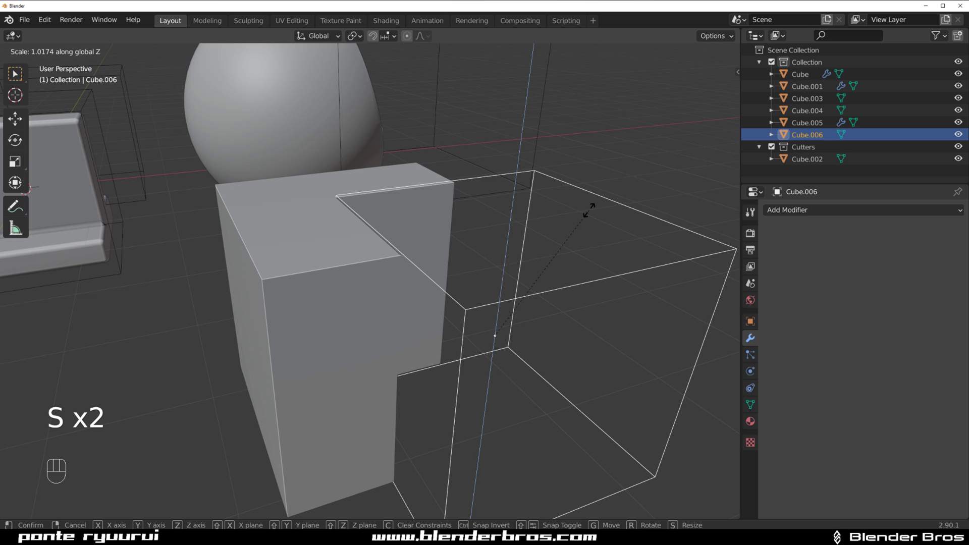
{"action": "left_click_drag", "start_coordinate": [518, 235], "coordinate": [520, 223]}
{"action": "key", "text": "ctrl+z"}
{"action": "left_click_drag", "start_coordinate": [383, 255], "coordinate": [419, 254]}
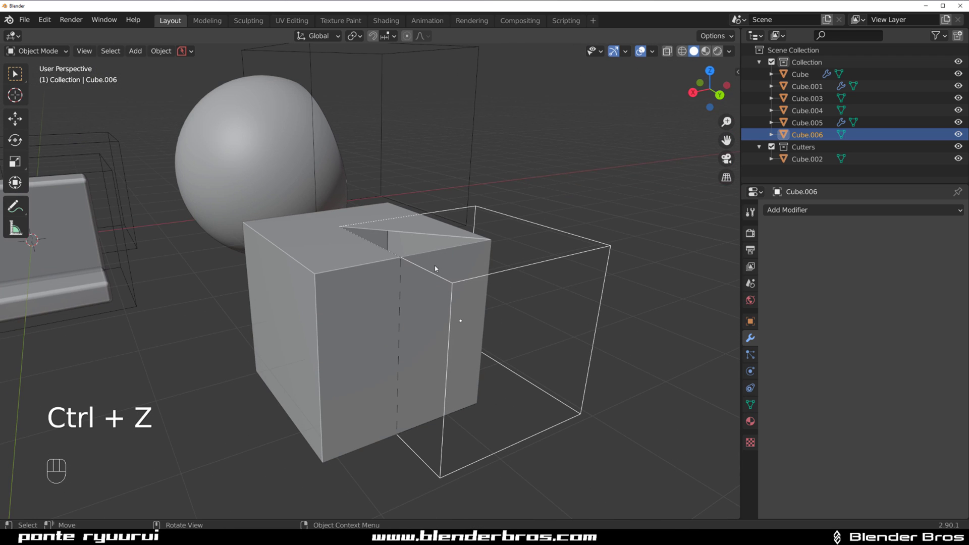
{"action": "key", "text": "s"}
{"action": "left_click_drag", "start_coordinate": [457, 303], "coordinate": [455, 284]}
{"action": "left_click_drag", "start_coordinate": [403, 302], "coordinate": [425, 304]}
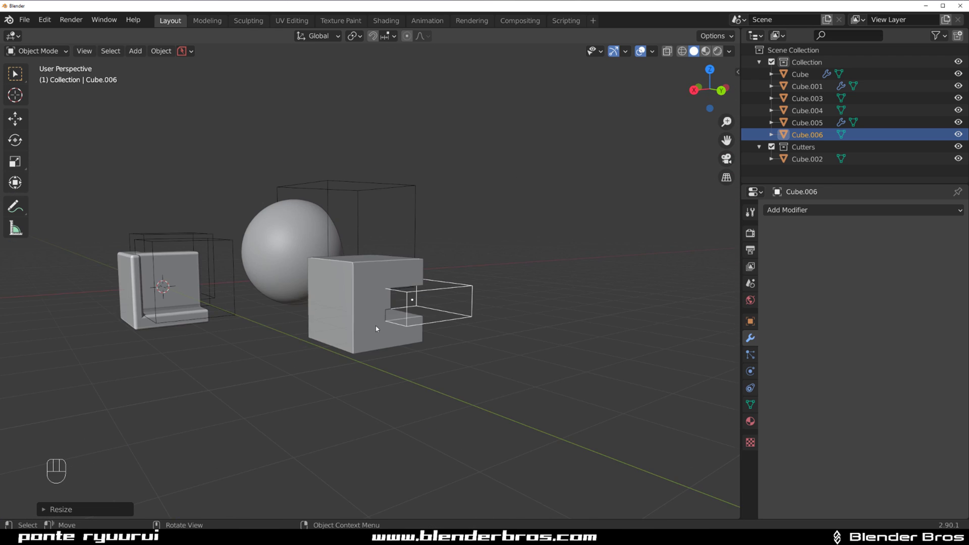
Copy a cube off to the right and view it straight from the side in Right Ortho
{"action": "left_click_drag", "start_coordinate": [305, 315], "coordinate": [482, 314]}
{"action": "left_click_drag", "start_coordinate": [367, 260], "coordinate": [312, 295]}
{"action": "left_click", "coordinate": [312, 296]}
{"action": "left_click_drag", "start_coordinate": [44, 26], "coordinate": [71, 196]}
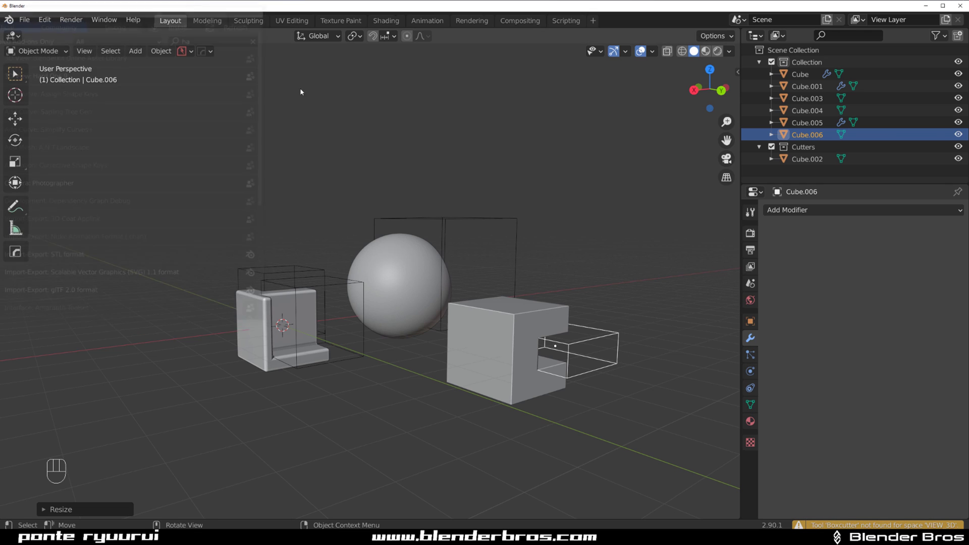
{"action": "left_click_drag", "start_coordinate": [376, 262], "coordinate": [296, 251]}
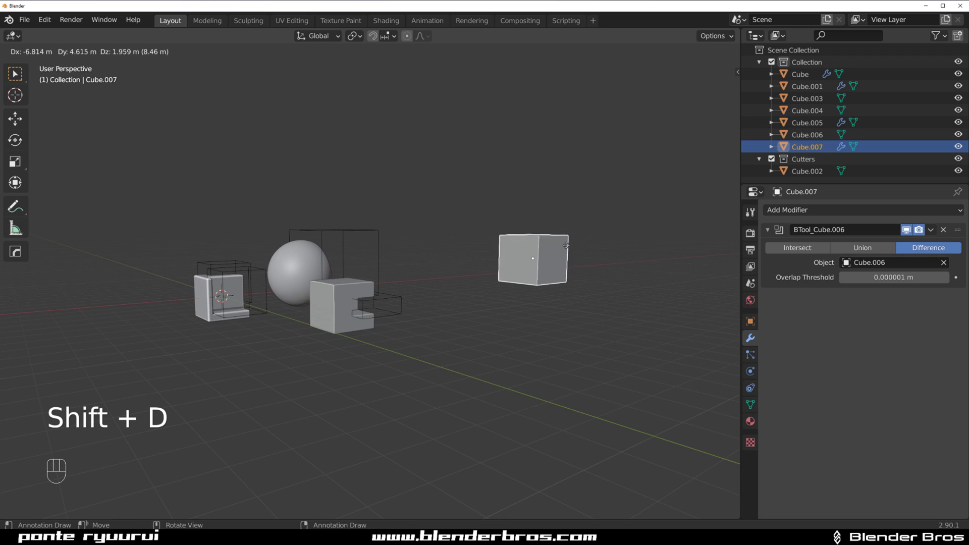
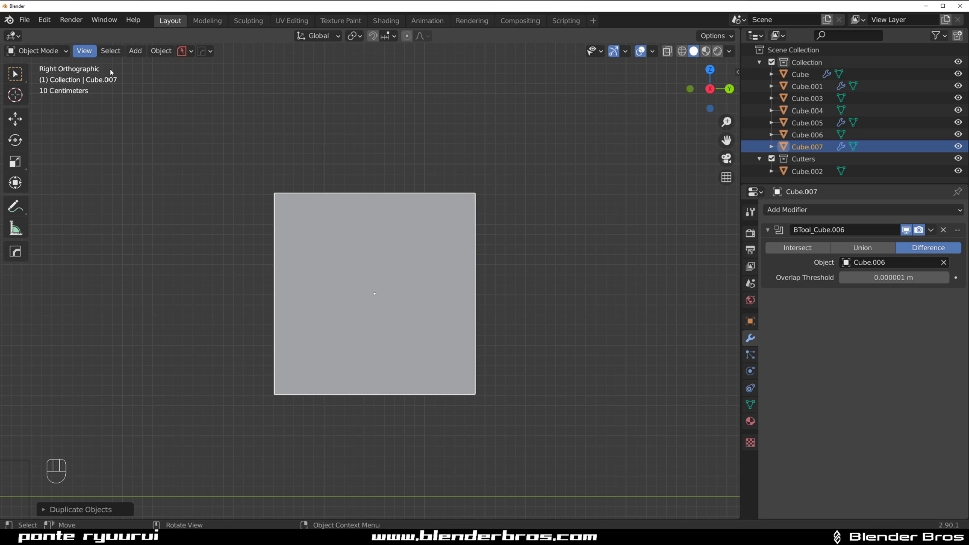
{"action": "left_click", "coordinate": [444, 274]}
Duplicate the cube into a thin slab wider than the cube and select both for a Hard Ops Difference
{"action": "key", "text": "shift+d"}
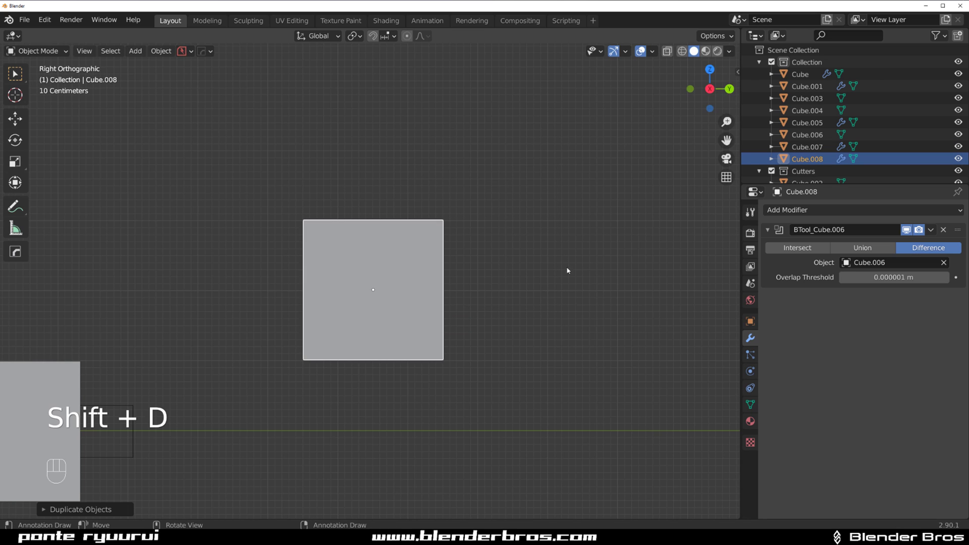
{"action": "key", "text": "s"}
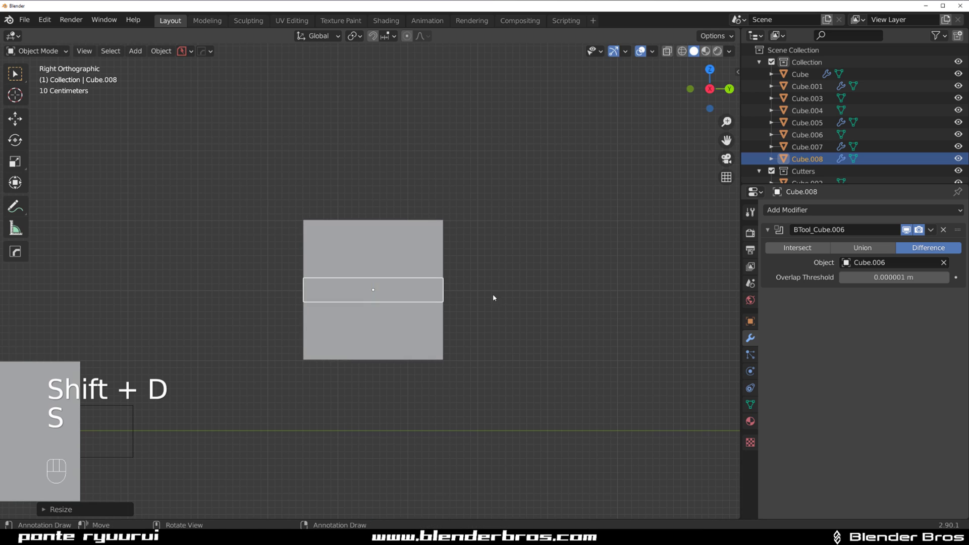
{"action": "key", "text": "s"}
{"action": "left_click", "coordinate": [455, 233]}
{"action": "key", "text": "q"}
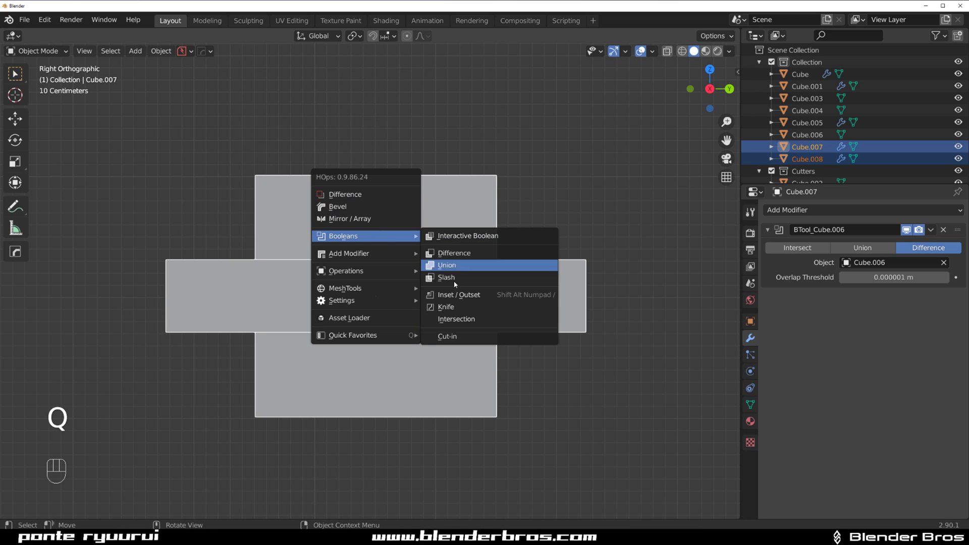
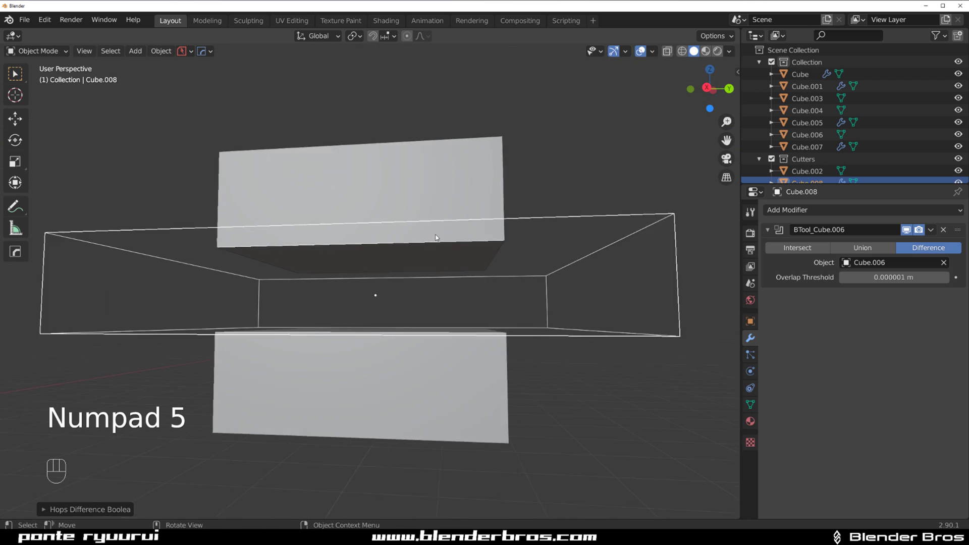
{"action": "left_click_drag", "start_coordinate": [478, 222], "coordinate": [431, 214]}
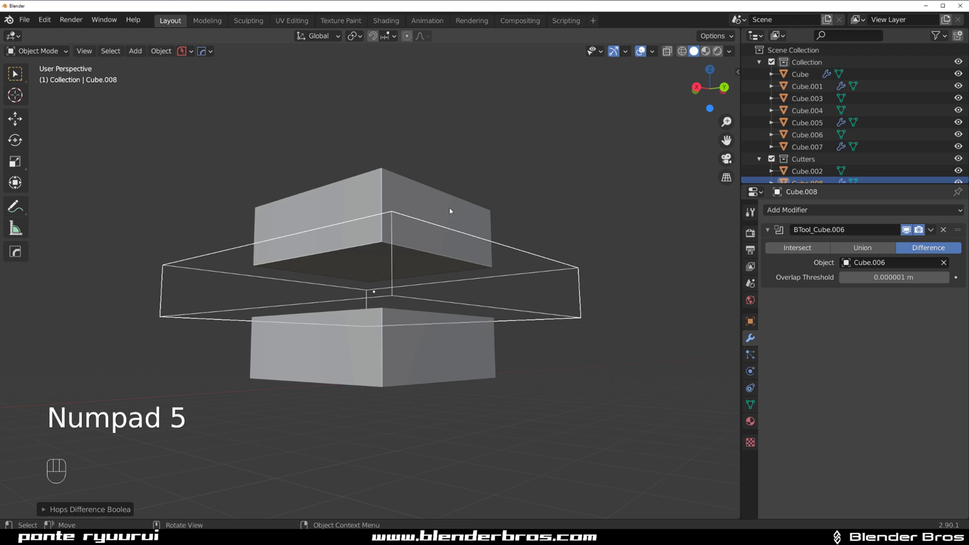
{"action": "left_click_drag", "start_coordinate": [427, 205], "coordinate": [468, 213]}
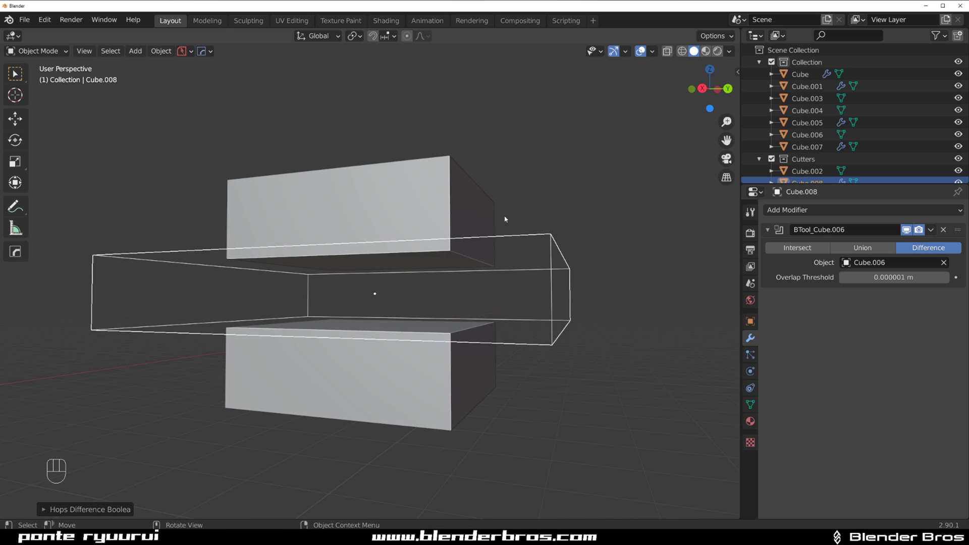
{"action": "key", "text": "s"}
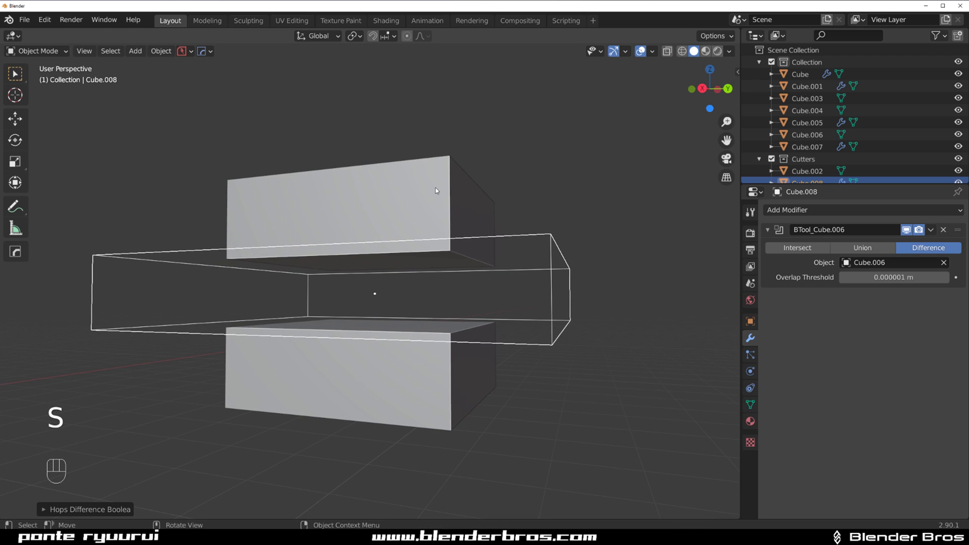
{"action": "key", "text": "ctrl+z"}
{"action": "left_click_drag", "start_coordinate": [51, 24], "coordinate": [105, 191]}
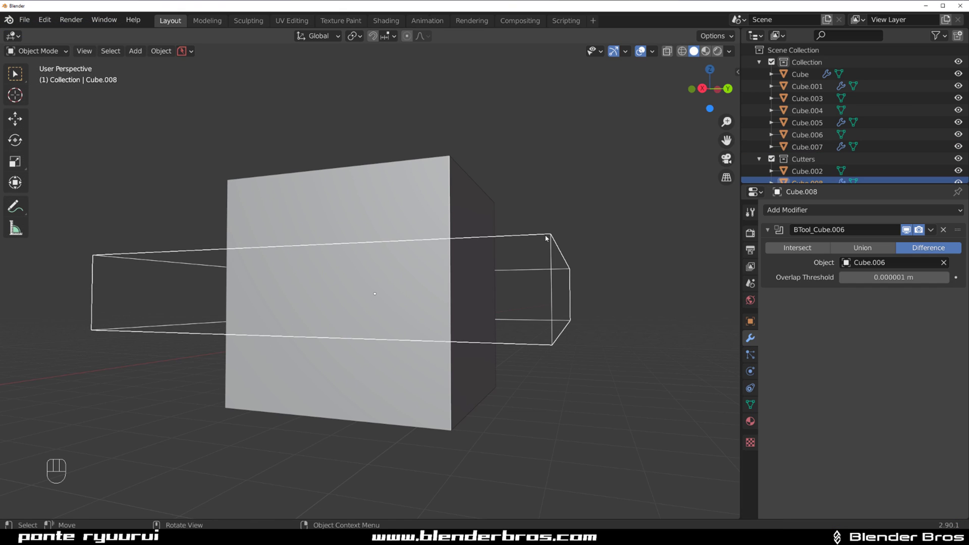
{"action": "left_click", "coordinate": [436, 203]}
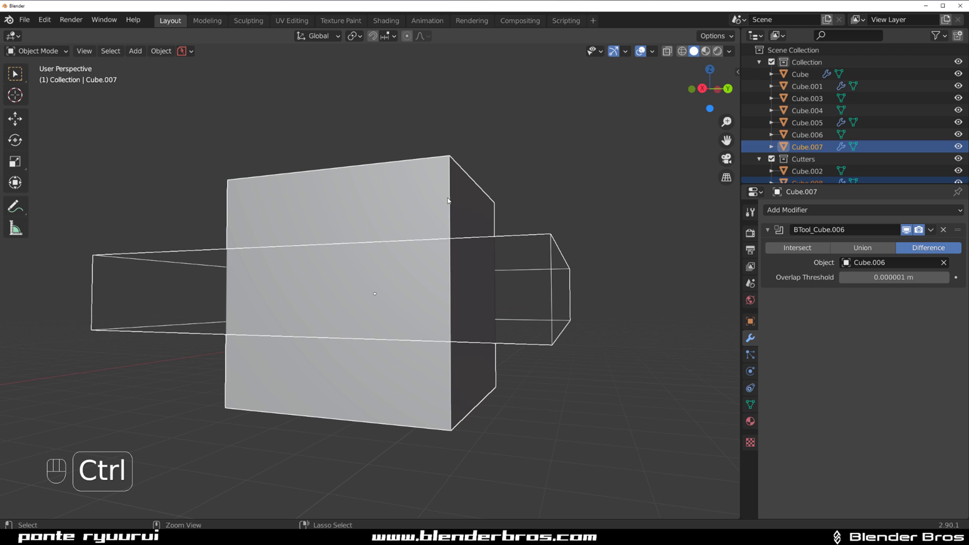
{"action": "key", "text": "ctrl+KP_Subtract"}
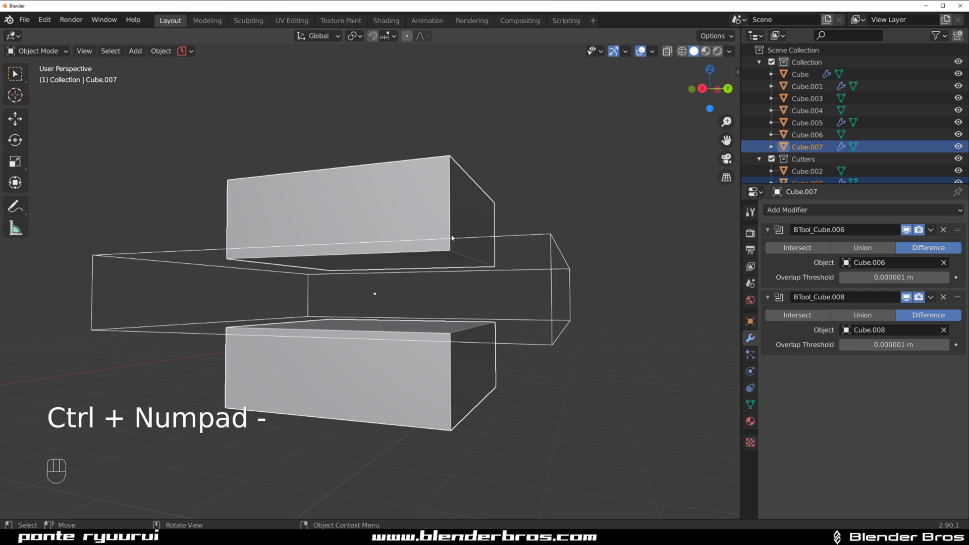
{"action": "left_click_drag", "start_coordinate": [532, 257], "coordinate": [482, 258]}
{"action": "left_click_drag", "start_coordinate": [464, 253], "coordinate": [426, 250]}
{"action": "left_click_drag", "start_coordinate": [420, 242], "coordinate": [446, 242]}
{"action": "key", "text": "s"}
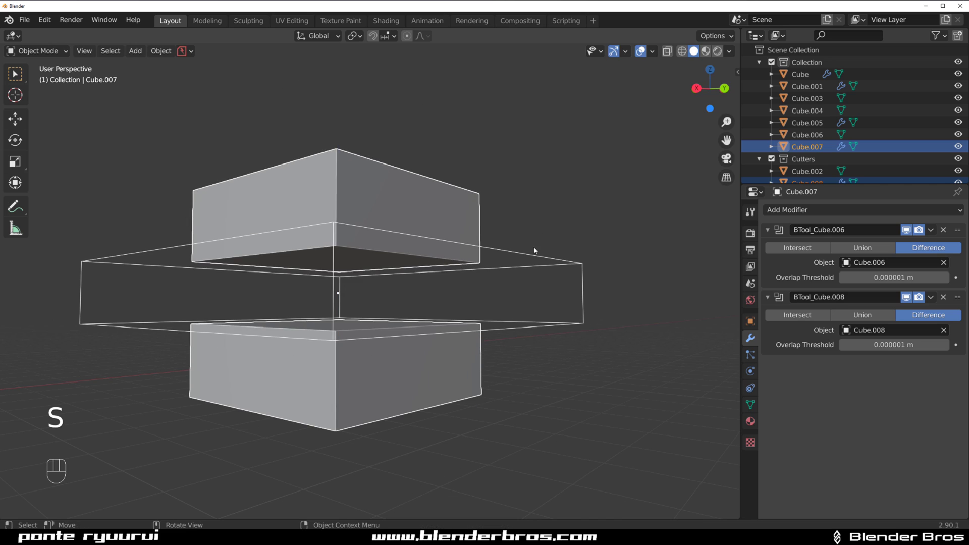
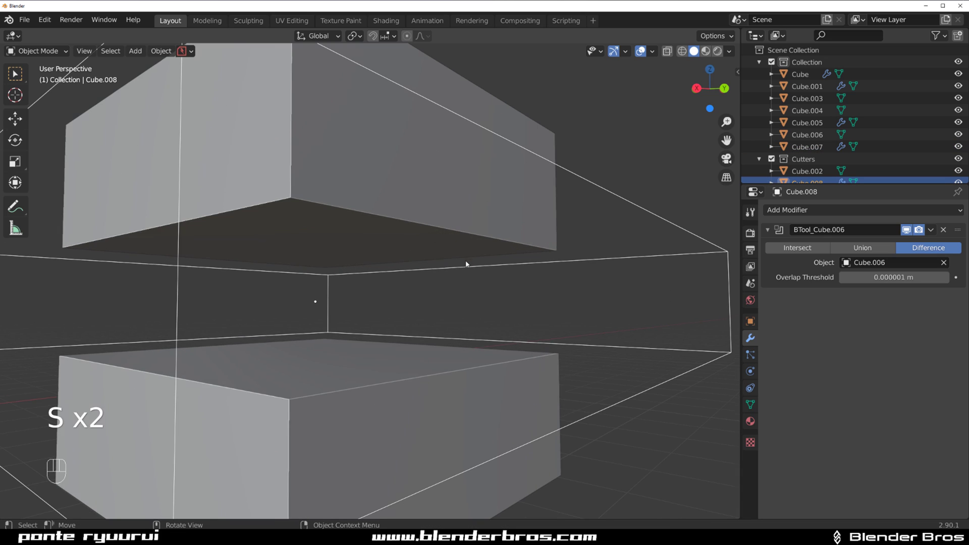
{"action": "key", "text": "Tab"}
{"action": "key", "text": "Tab"}
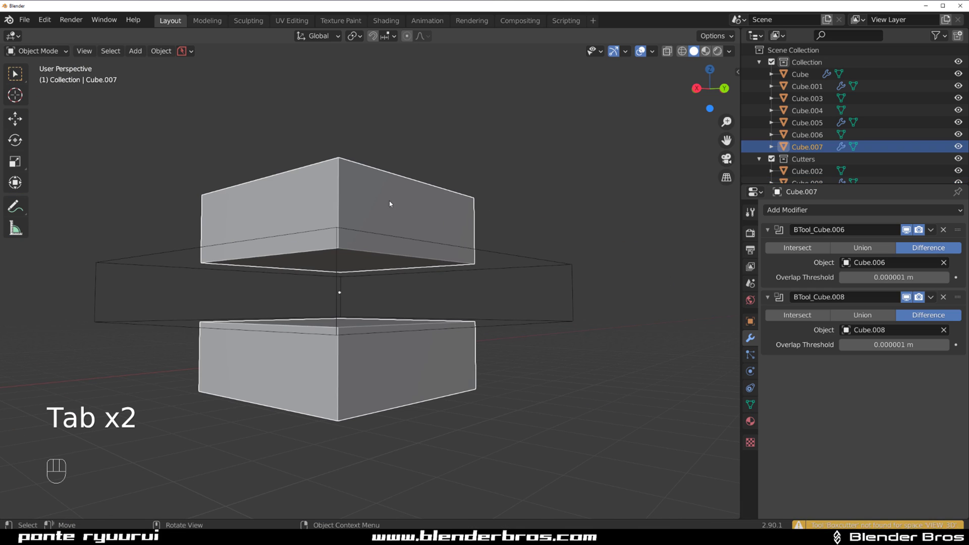
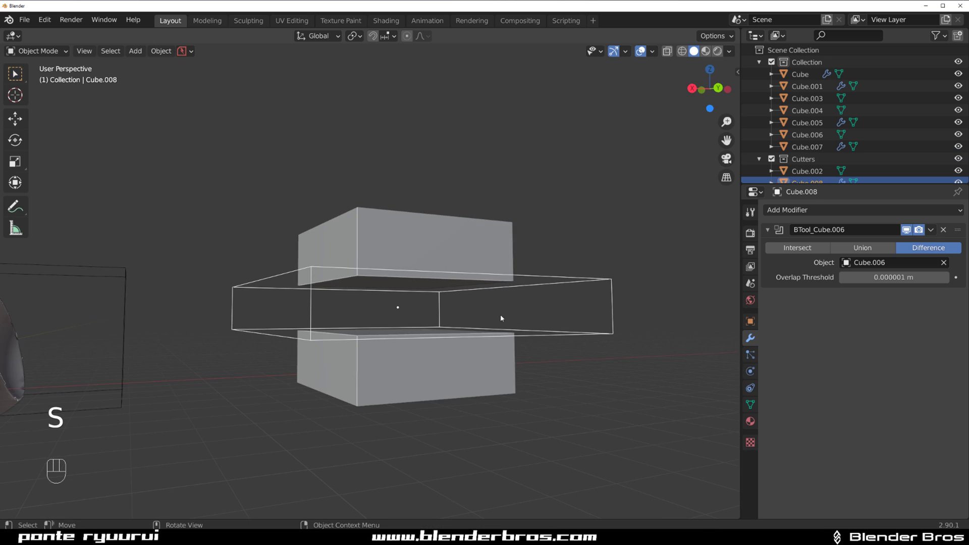
Inset the upper front face, separate it, and extrude it into a bar-shaped cutter positioned on the block
{"action": "left_click_drag", "start_coordinate": [448, 298], "coordinate": [511, 298]}
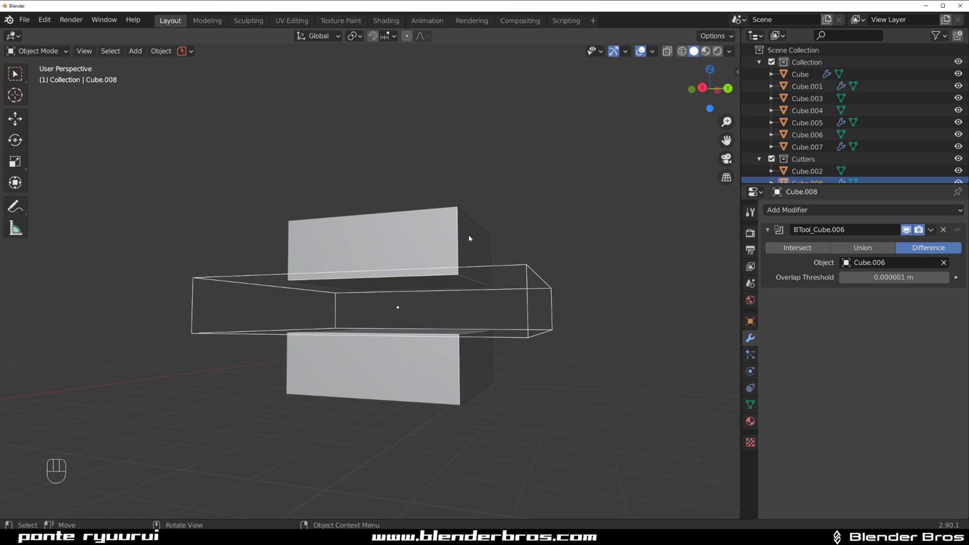
{"action": "middle_click", "coordinate": [420, 229]}
{"action": "key", "text": "Tab"}
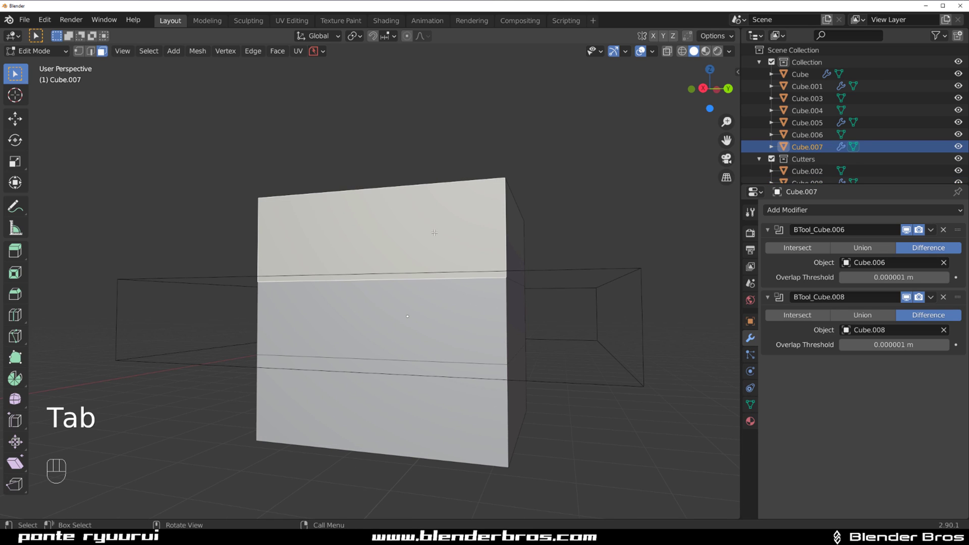
{"action": "key", "text": "i"}
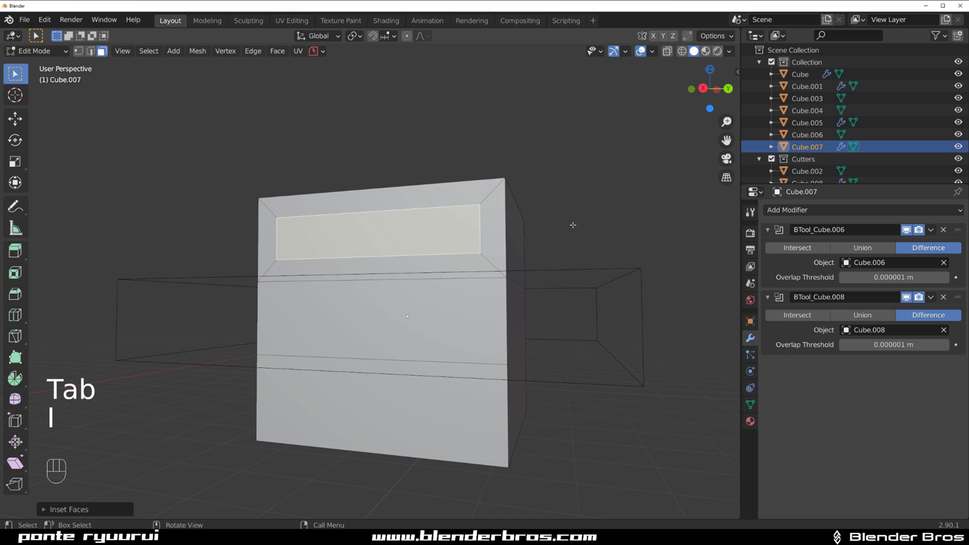
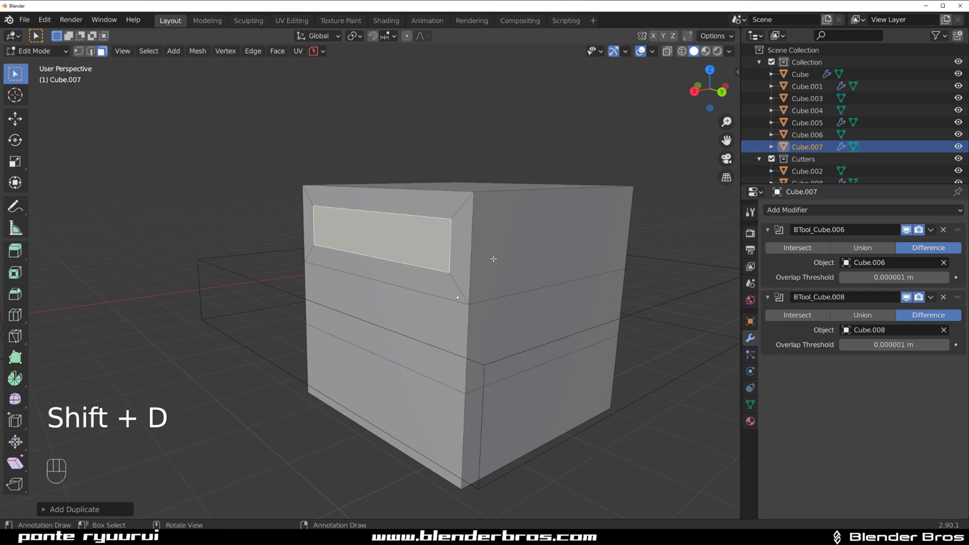
{"action": "key", "text": "p"}
{"action": "key", "text": "Tab"}
{"action": "key", "text": "Tab"}
{"action": "key", "text": "e"}
{"action": "key", "text": "Tab"}
{"action": "key", "text": "g"}
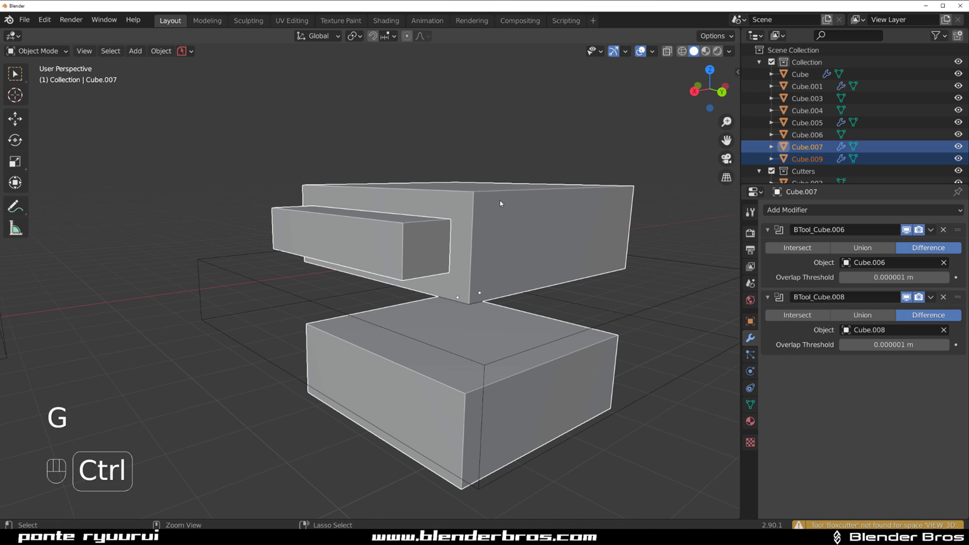
Boolean-subtract the bar from the block and enlarge the cutter slightly to clean the groove
{"action": "key", "text": "ctrl+KP_Subtract"}
{"action": "left_click_drag", "start_coordinate": [535, 217], "coordinate": [582, 215]}
{"action": "left_click_drag", "start_coordinate": [541, 240], "coordinate": [492, 265]}
{"action": "left_click_drag", "start_coordinate": [495, 261], "coordinate": [475, 250]}
{"action": "left_click", "coordinate": [458, 172]}
{"action": "key", "text": "s"}
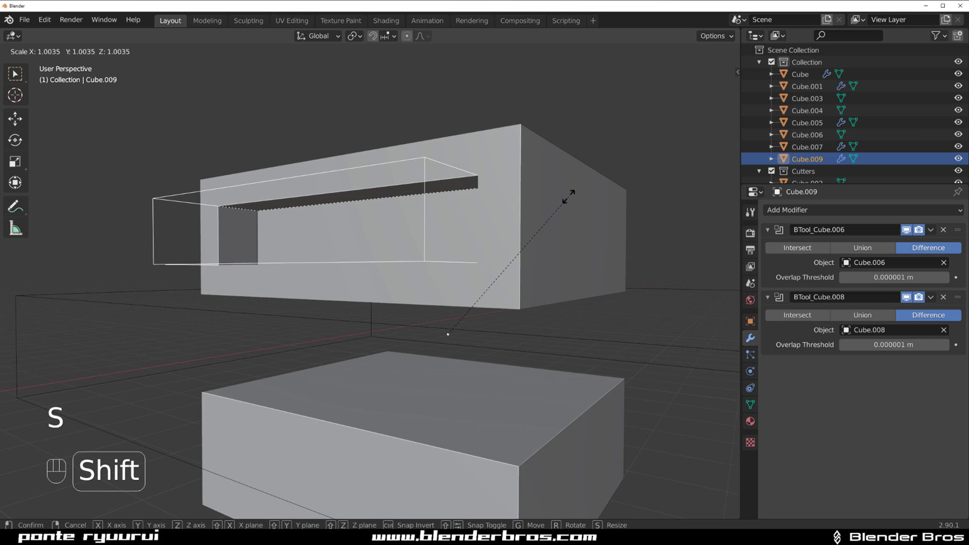
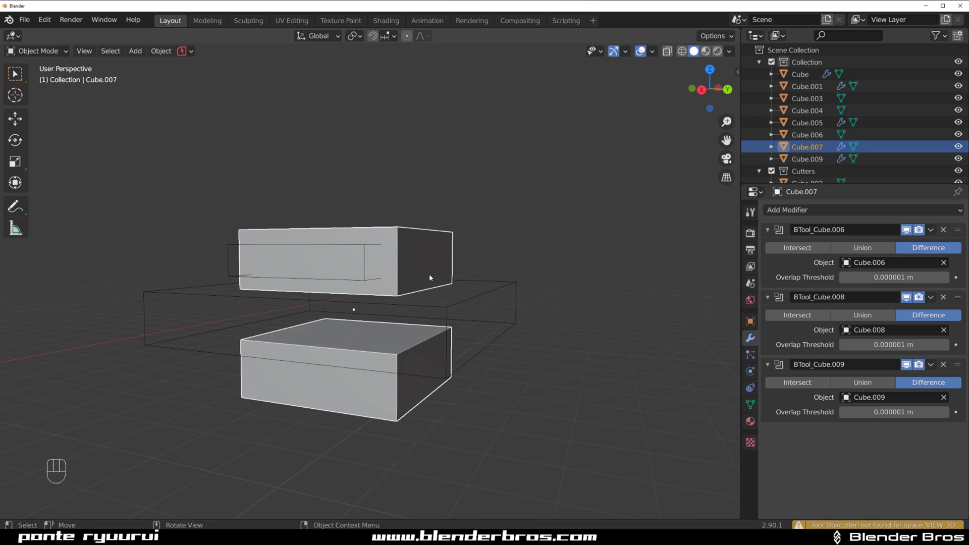
Orbit around the grooved block to inspect the carved result
{"action": "left_click_drag", "start_coordinate": [434, 253], "coordinate": [383, 246]}
{"action": "middle_click", "coordinate": [312, 254]}
{"action": "left_click_drag", "start_coordinate": [470, 209], "coordinate": [488, 245]}
{"action": "left_click_drag", "start_coordinate": [408, 288], "coordinate": [464, 267]}
{"action": "left_click_drag", "start_coordinate": [480, 274], "coordinate": [412, 260]}
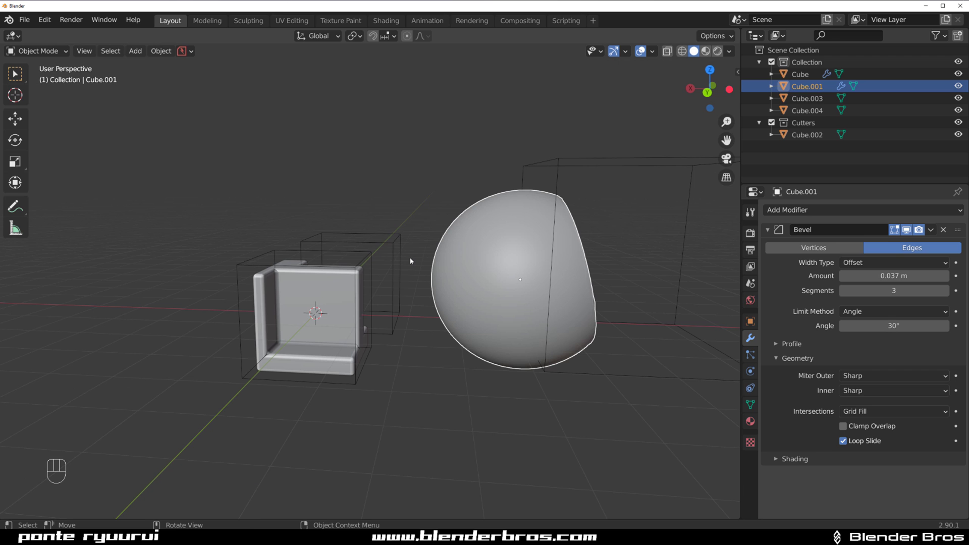
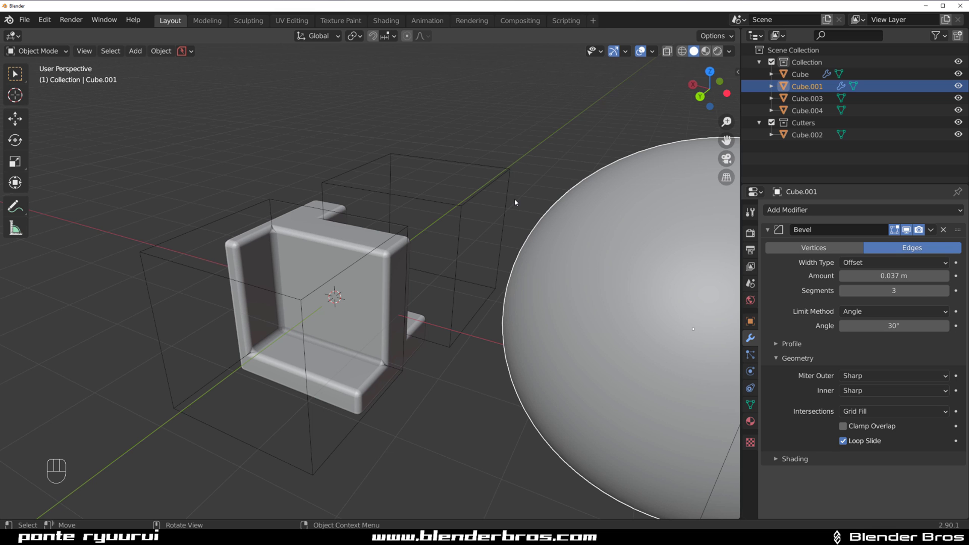
{"action": "left_click_drag", "start_coordinate": [324, 246], "coordinate": [415, 236]}
{"action": "left_click_drag", "start_coordinate": [431, 380], "coordinate": [414, 260]}
{"action": "left_click_drag", "start_coordinate": [420, 229], "coordinate": [333, 217]}
{"action": "left_click_drag", "start_coordinate": [402, 216], "coordinate": [323, 333]}
{"action": "left_click_drag", "start_coordinate": [369, 297], "coordinate": [387, 294]}
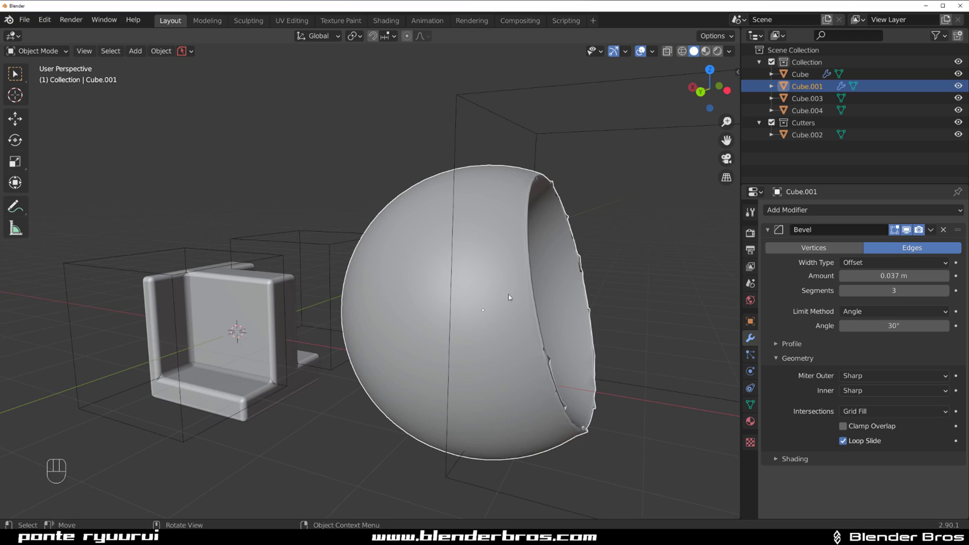